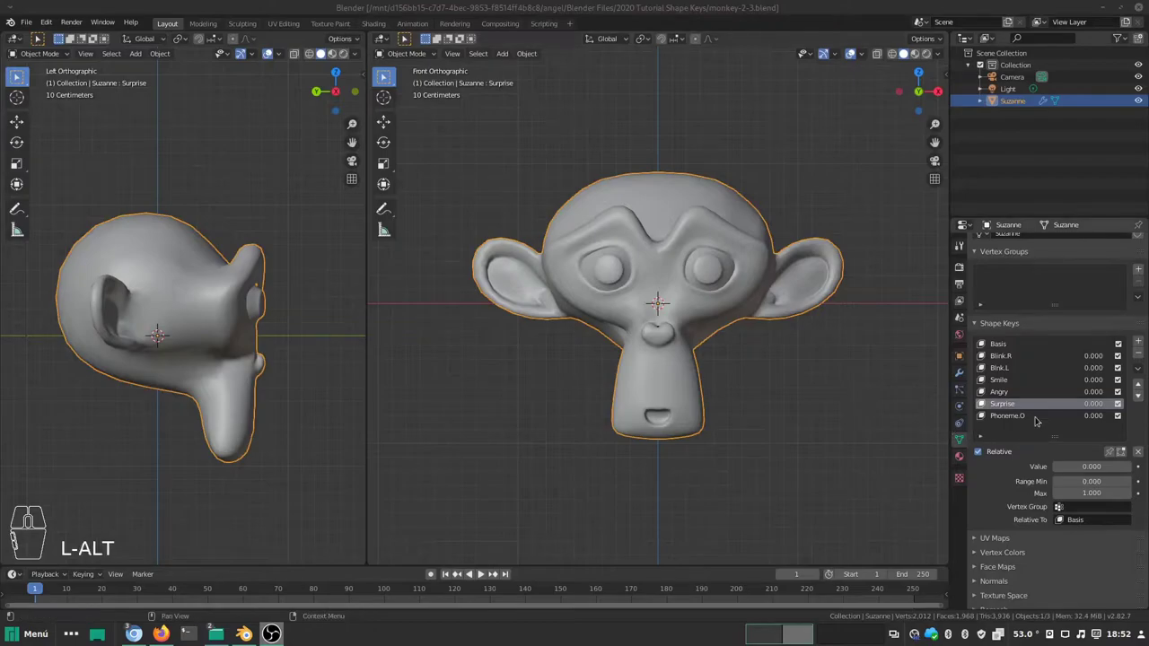
Step: Split the side-view area into two stacked Left Orthographic views of Suzanne
{"action": "left_click_drag", "start_coordinate": [1043, 416], "coordinate": [1039, 412]}
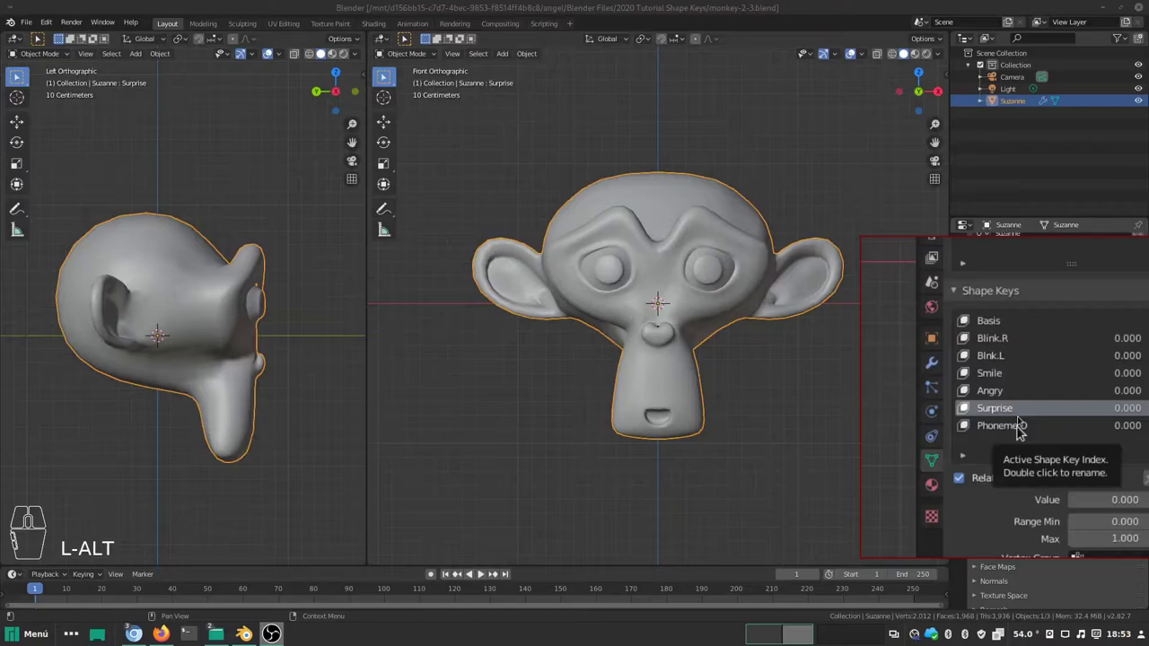
{"action": "left_click_drag", "start_coordinate": [1021, 414], "coordinate": [176, 465]}
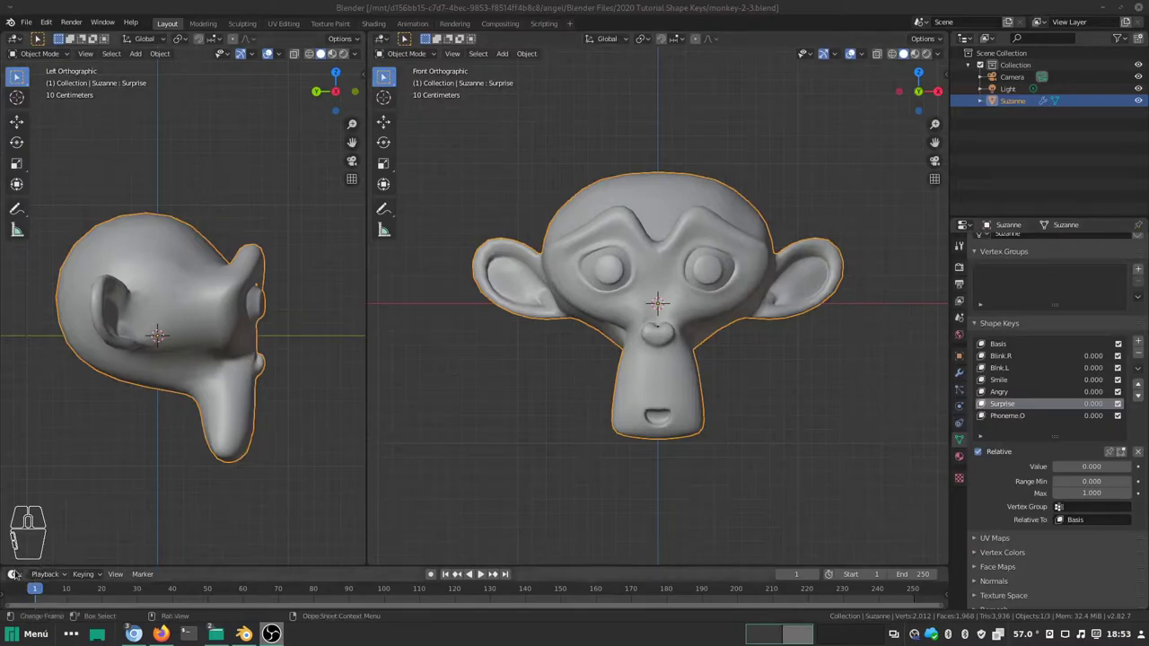
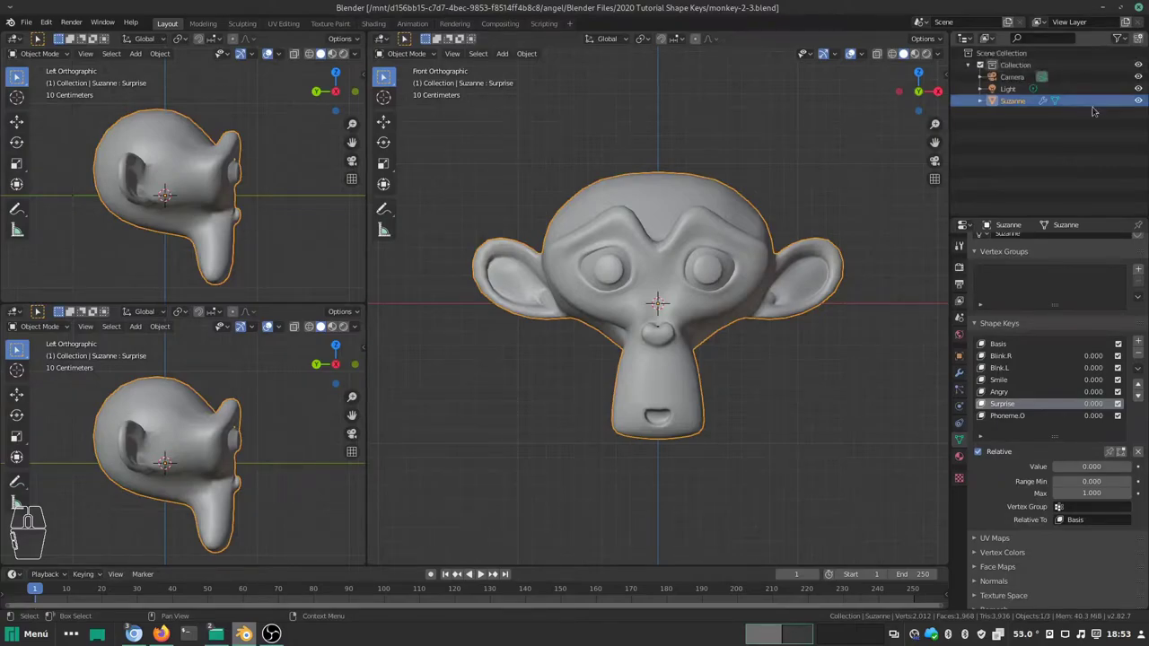
Step: Create a new collection in the Outliner and rename it 'CTRL Face'
{"action": "left_click", "coordinate": [1142, 40]}
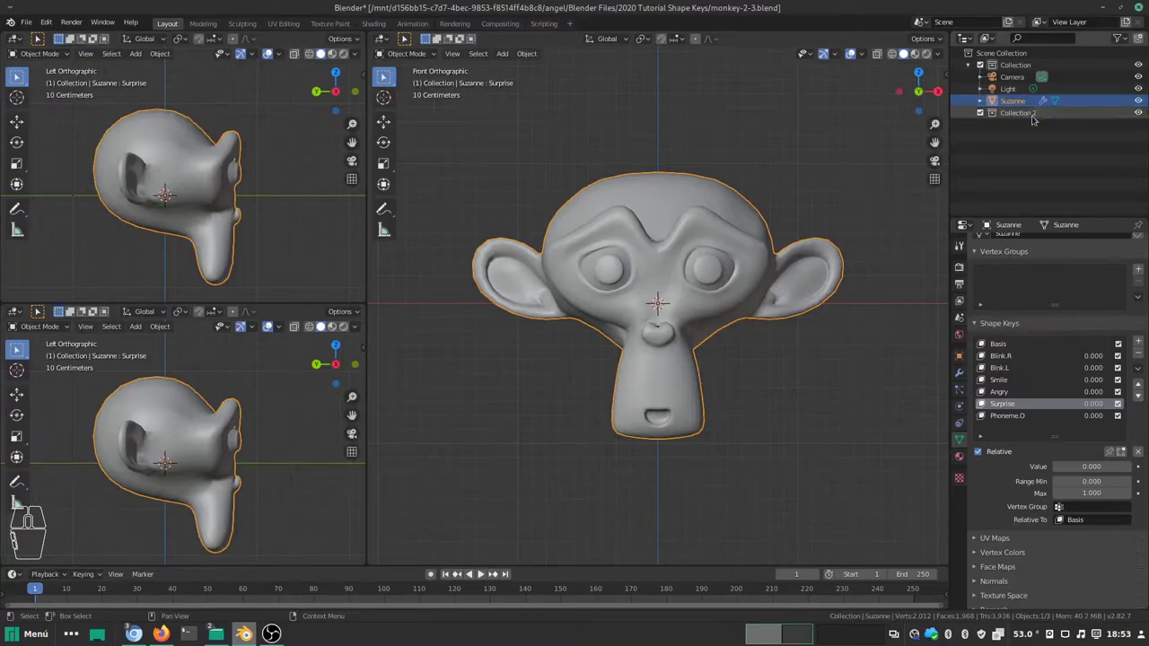
{"action": "double_click", "coordinate": [1029, 113]}
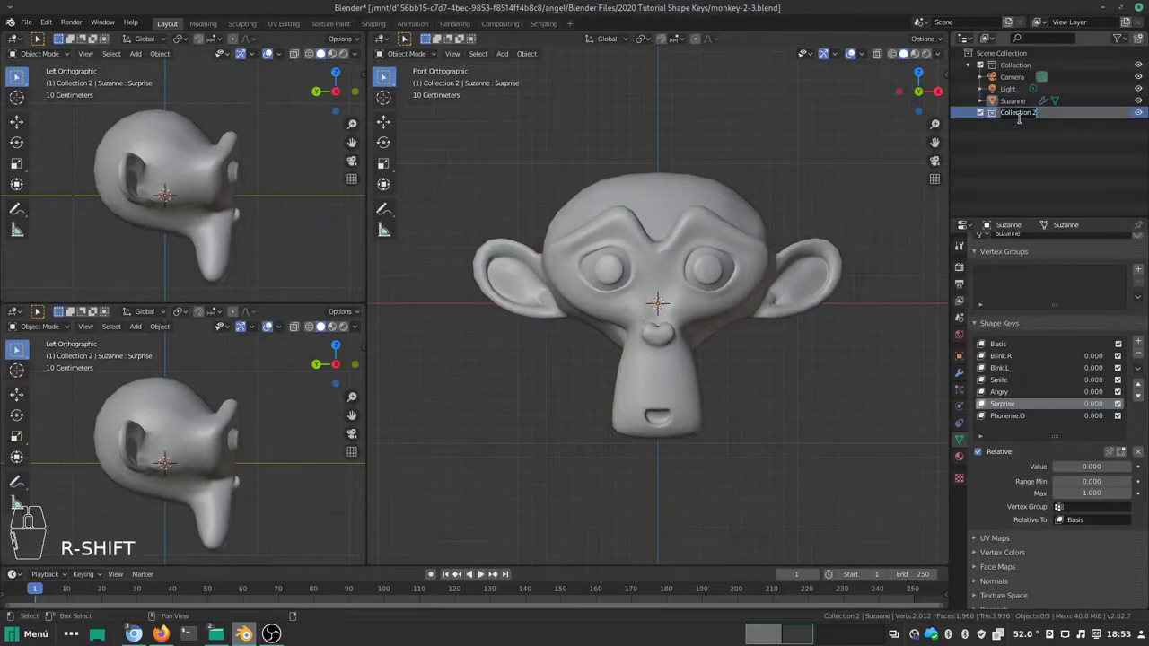
{"action": "key", "text": "shift+c"}
{"action": "key", "text": "shift+t"}
{"action": "key", "text": "shift+r"}
{"action": "key", "text": "shift+r"}
{"action": "key", "text": "shift+l"}
{"action": "key", "text": "l"}
{"action": "key", "text": "shift+f"}
{"action": "key", "text": "a"}
{"action": "key", "text": "c"}
{"action": "key", "text": "e"}
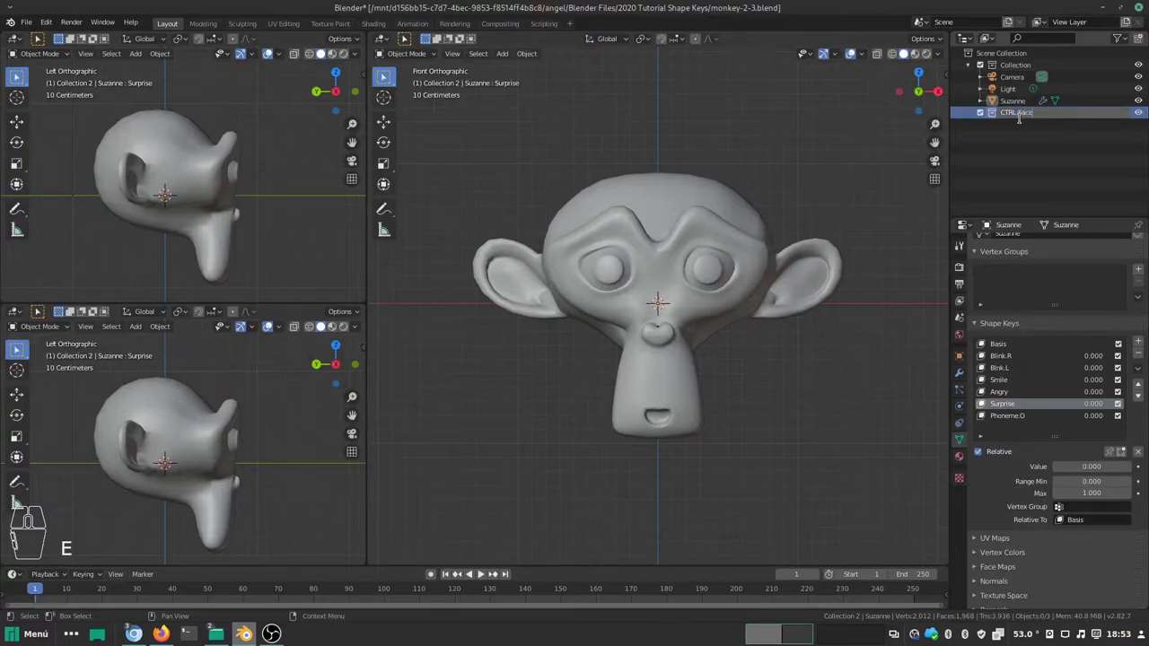
{"action": "key", "text": "Return"}
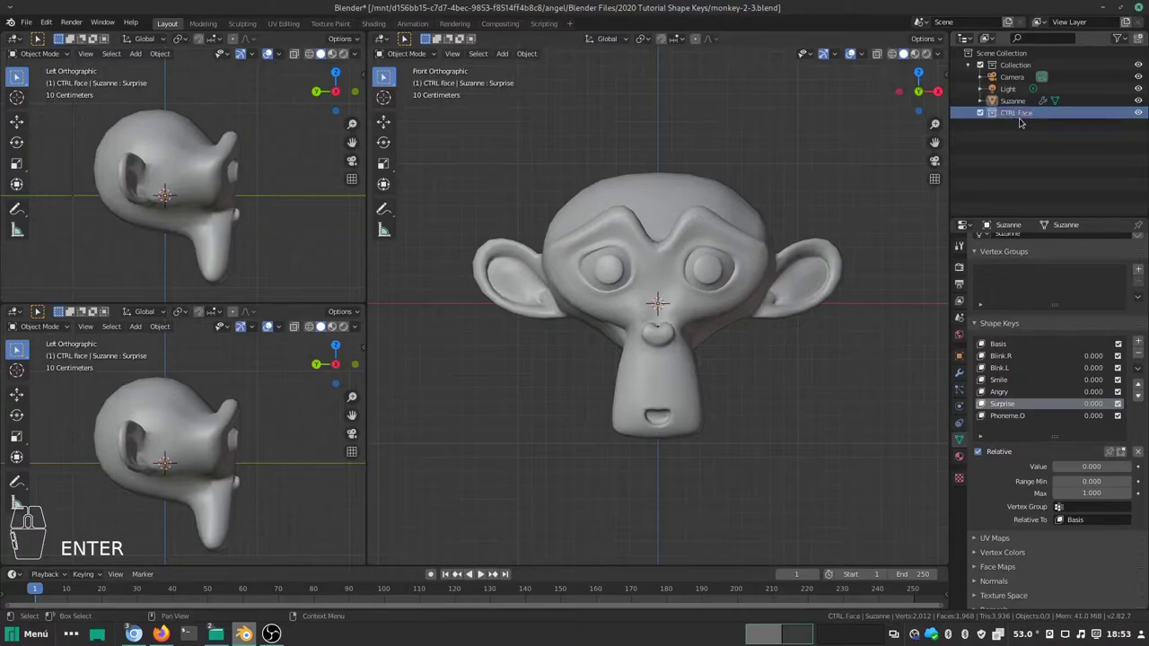
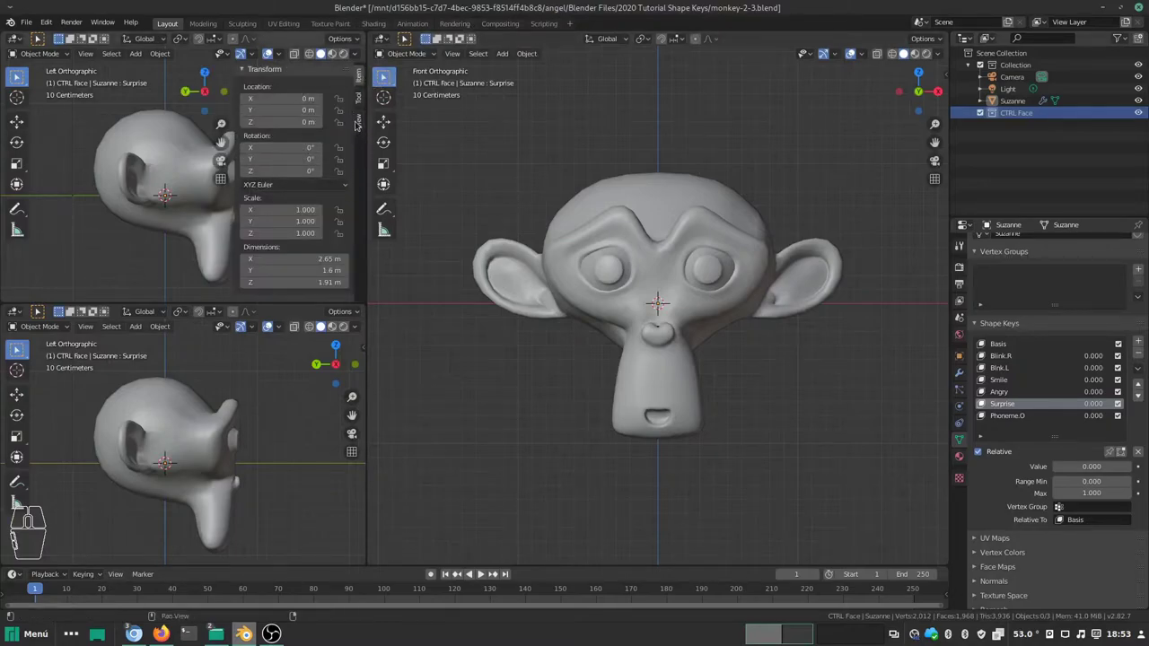
Step: Enable Local Collections for the upper side view and hide the main Collection there
{"action": "left_click", "coordinate": [360, 122]}
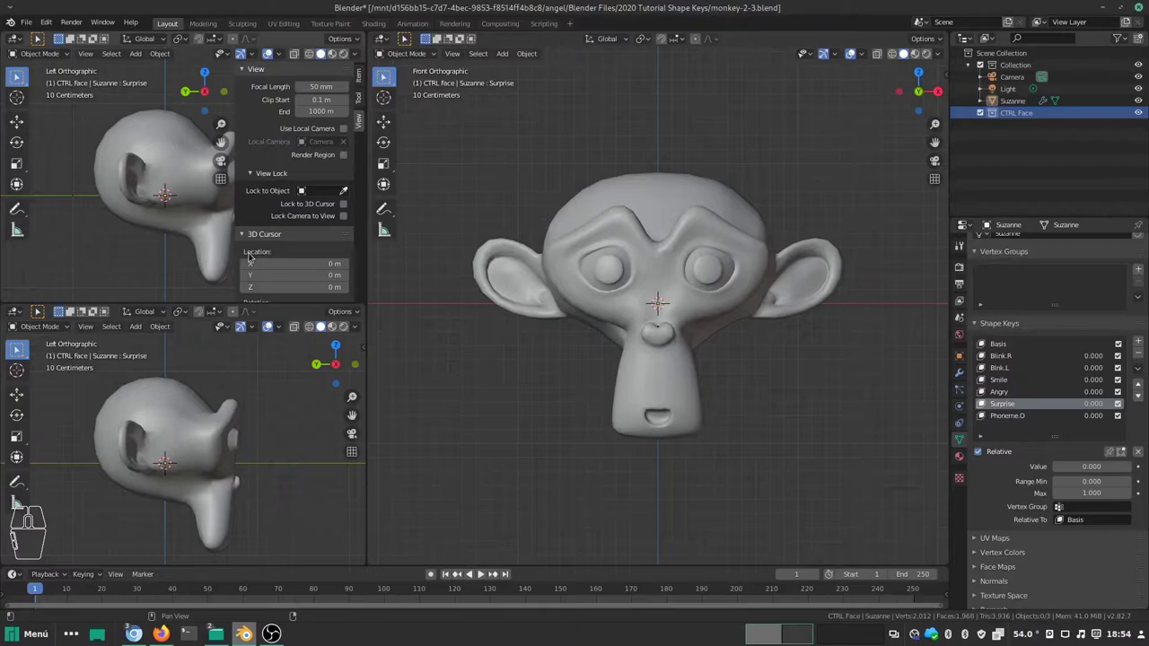
{"action": "middle_click", "coordinate": [296, 255]}
{"action": "left_click_drag", "start_coordinate": [295, 254], "coordinate": [244, 283]}
{"action": "left_click", "coordinate": [244, 284]}
{"action": "left_click_drag", "start_coordinate": [244, 283], "coordinate": [267, 276]}
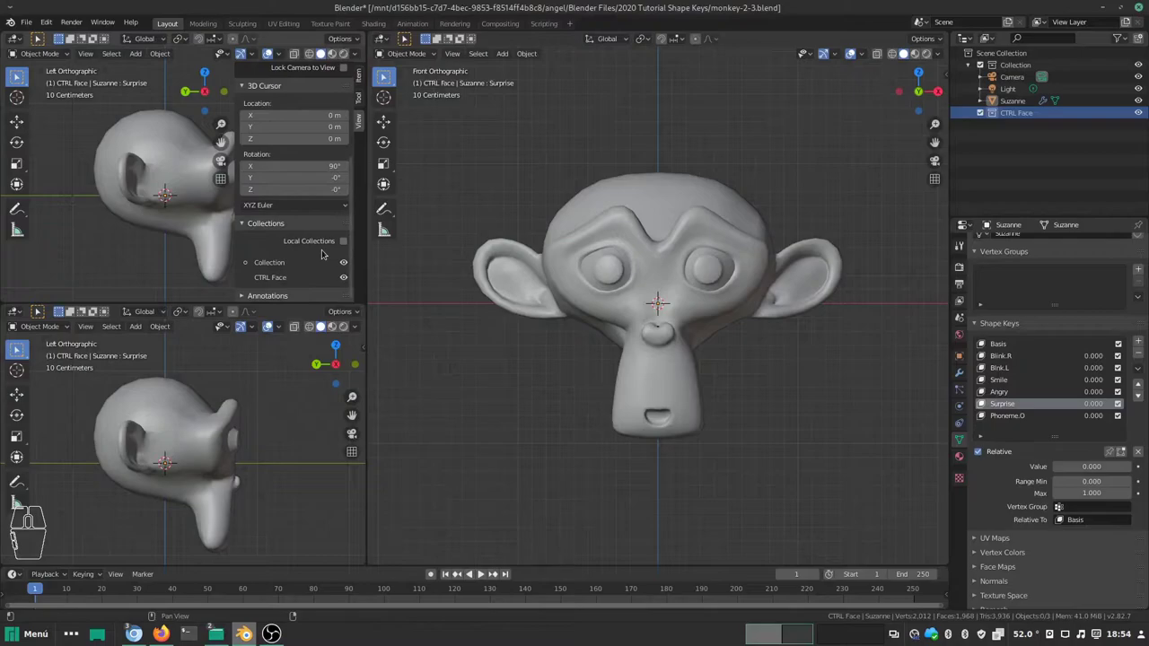
{"action": "left_click", "coordinate": [347, 242]}
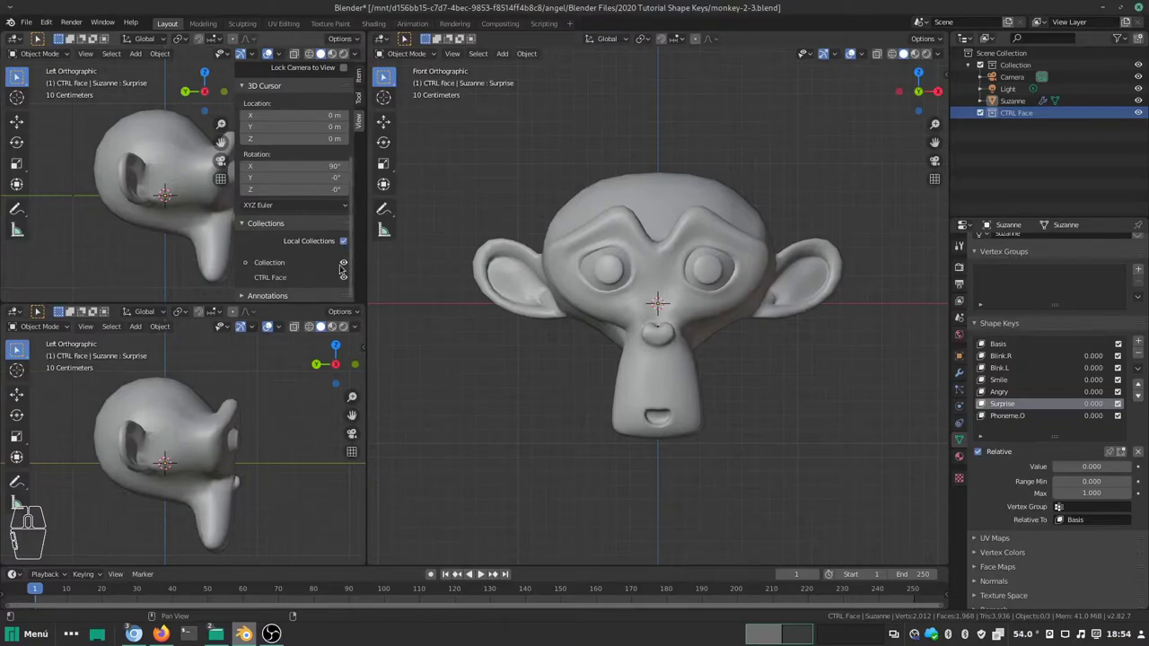
{"action": "left_click", "coordinate": [350, 262]}
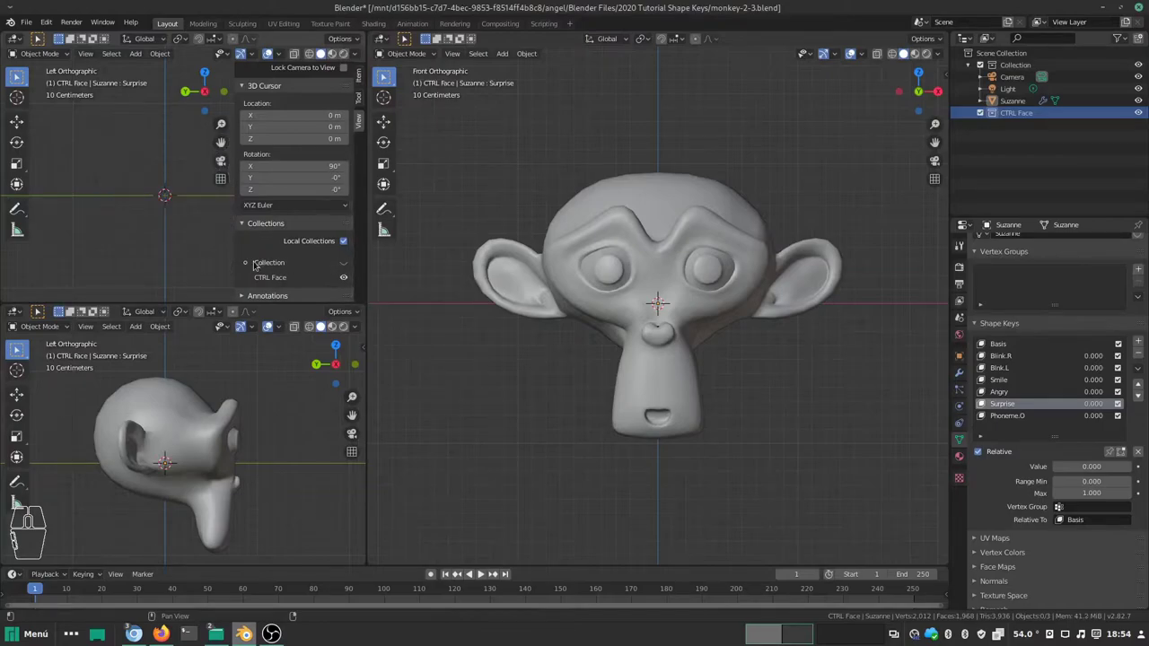
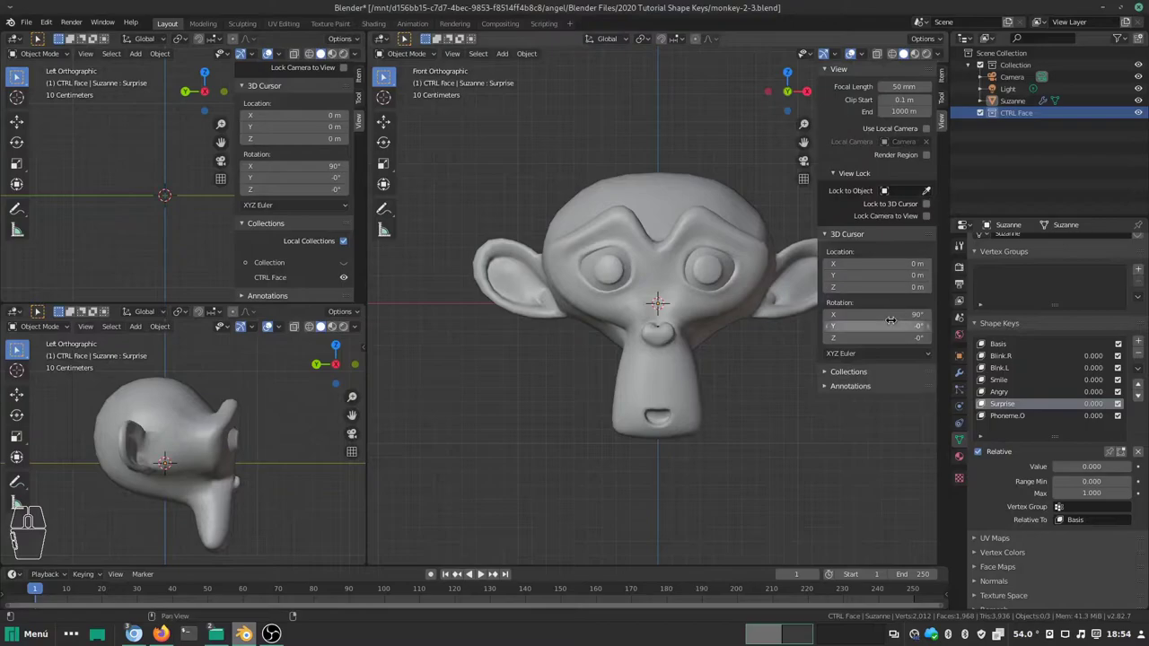
Step: Enable Local Collections for the front view and adjust its collection visibility
{"action": "left_click", "coordinate": [830, 374]}
{"action": "middle_click", "coordinate": [870, 373]}
{"action": "left_click", "coordinate": [938, 390]}
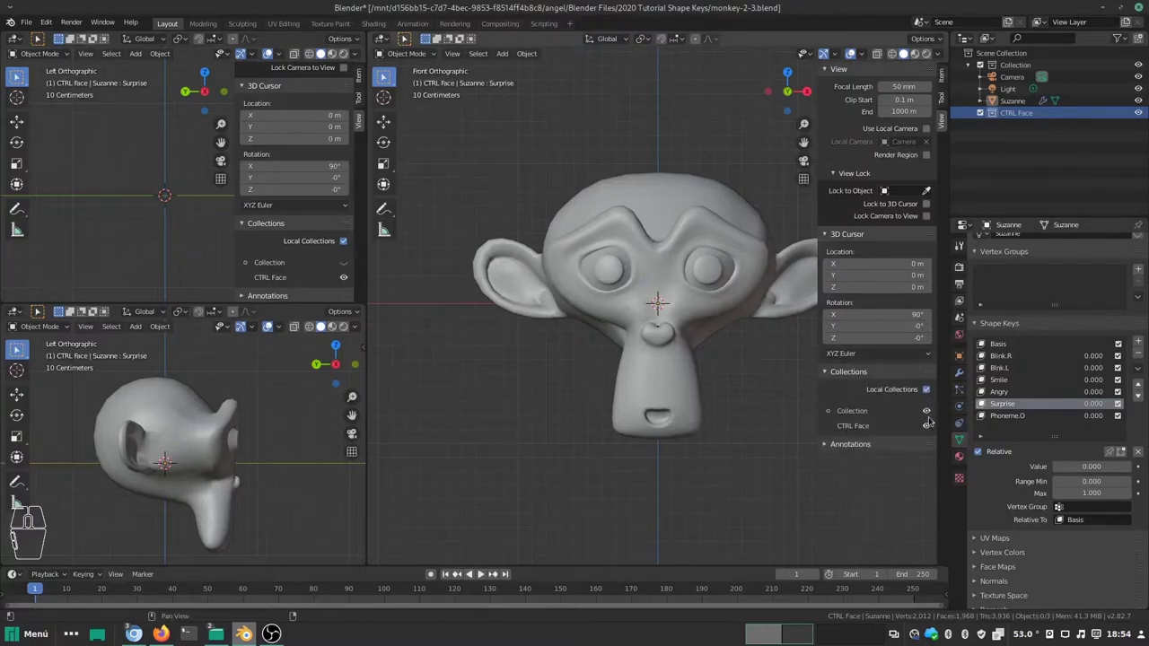
{"action": "left_click", "coordinate": [934, 412]}
{"action": "left_click", "coordinate": [932, 411]}
{"action": "left_click", "coordinate": [935, 426]}
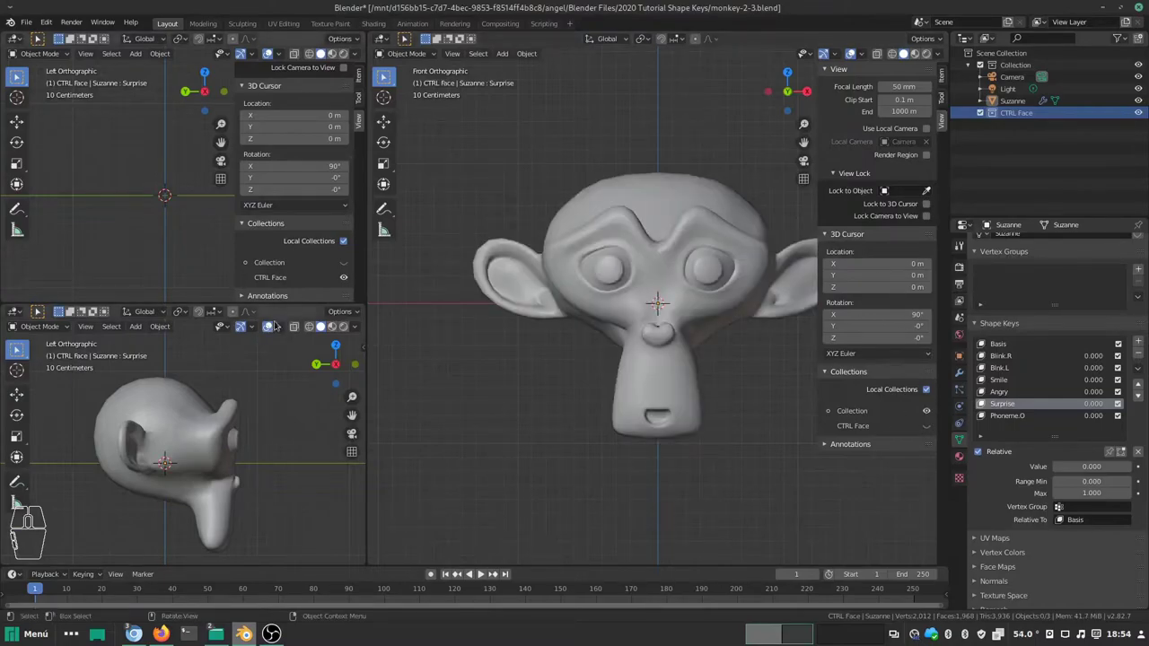
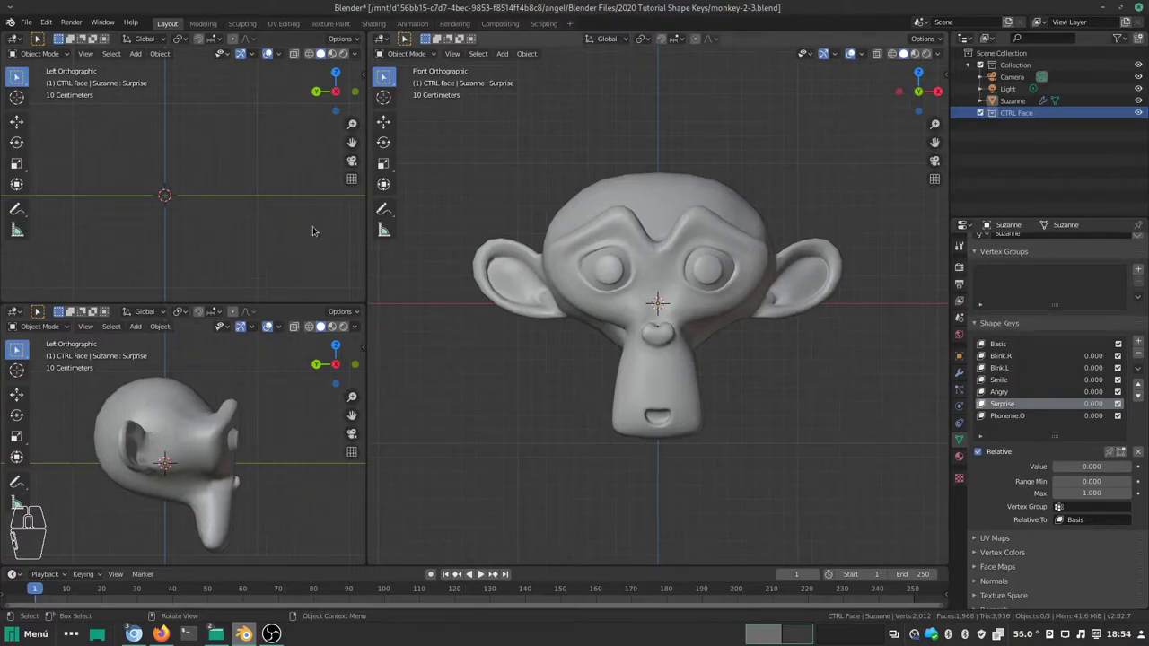
Step: Add a mesh plane into the CTRL Face collection and view it from the top
{"action": "left_click", "coordinate": [1026, 111]}
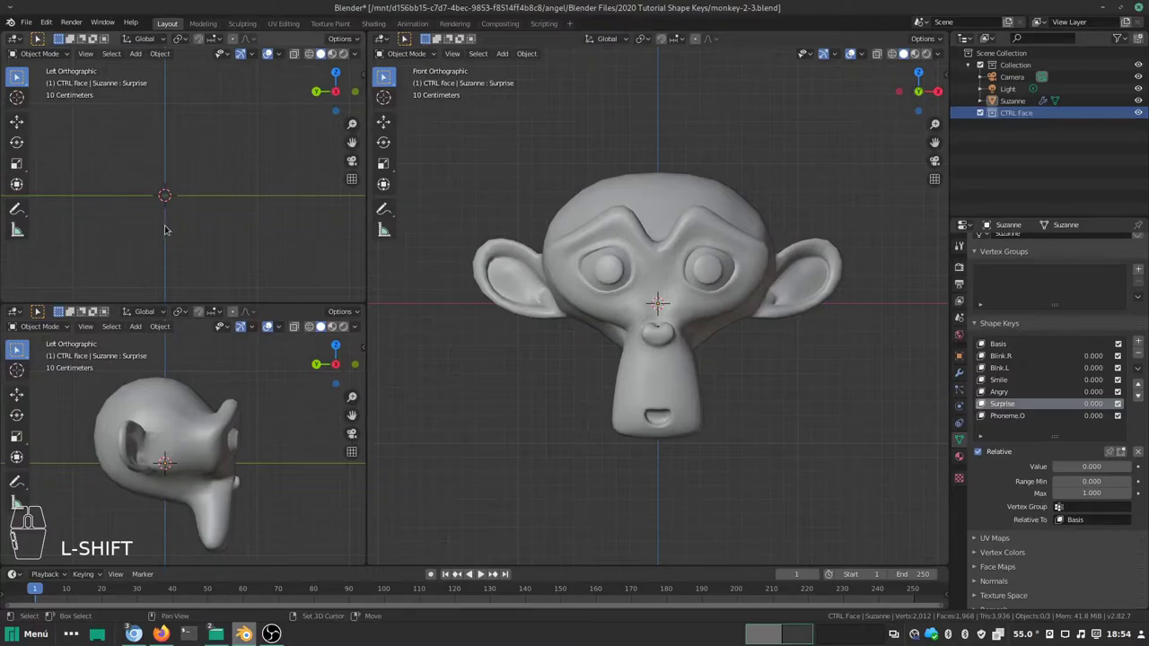
{"action": "key", "text": "a"}
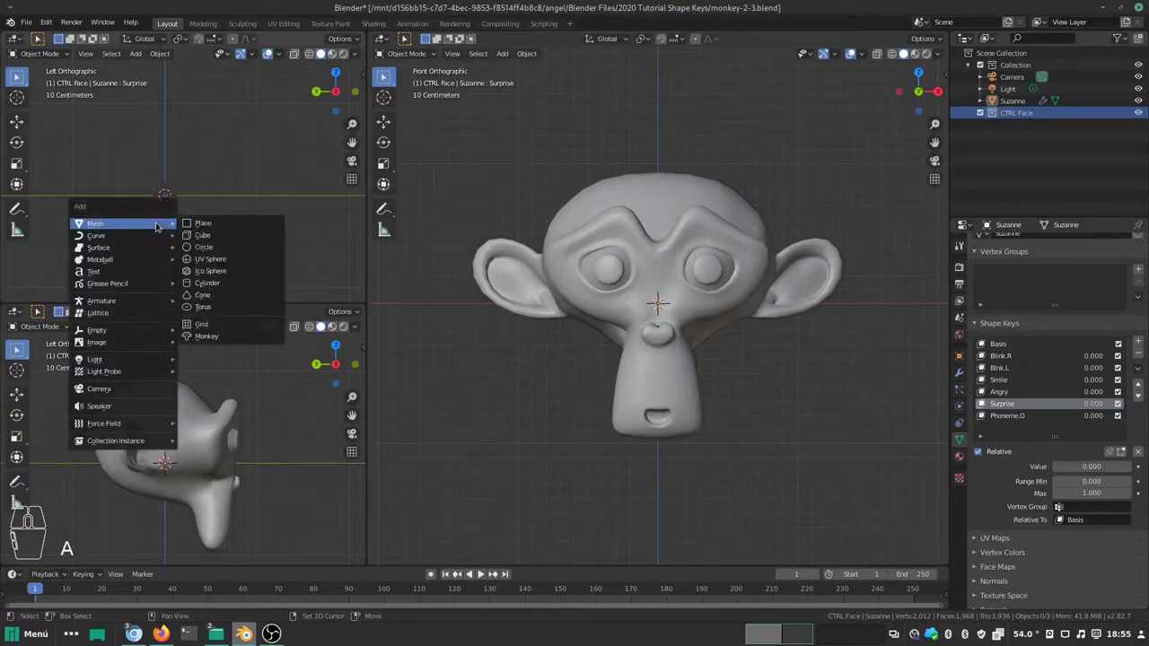
{"action": "left_click", "coordinate": [209, 222]}
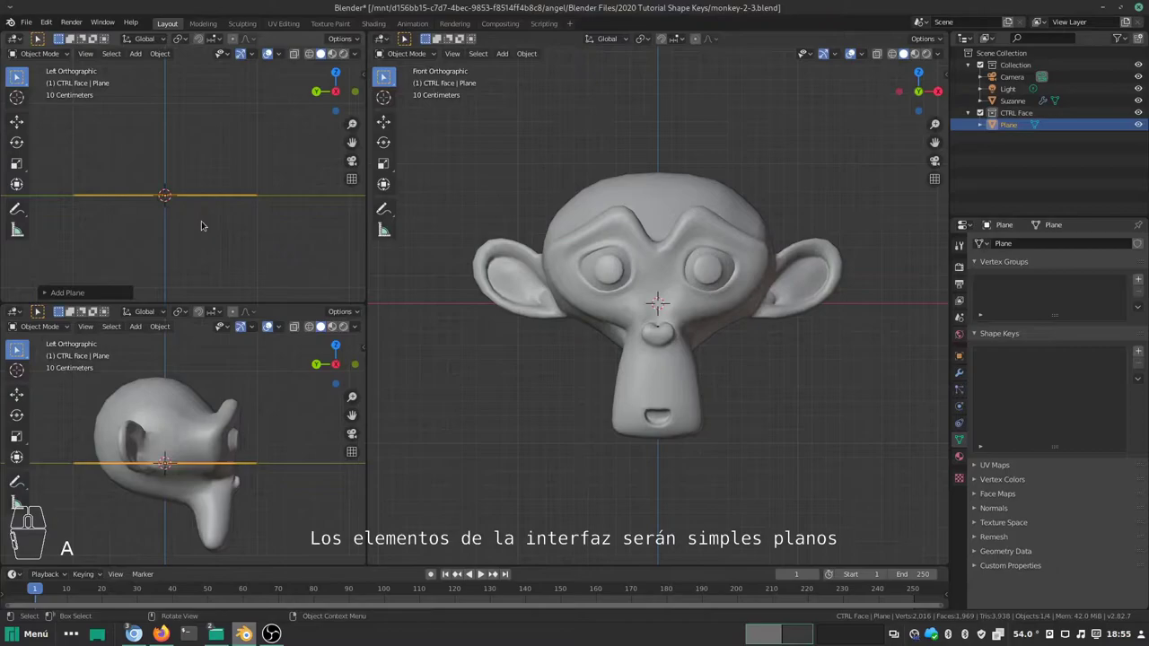
{"action": "key", "text": "KP_7"}
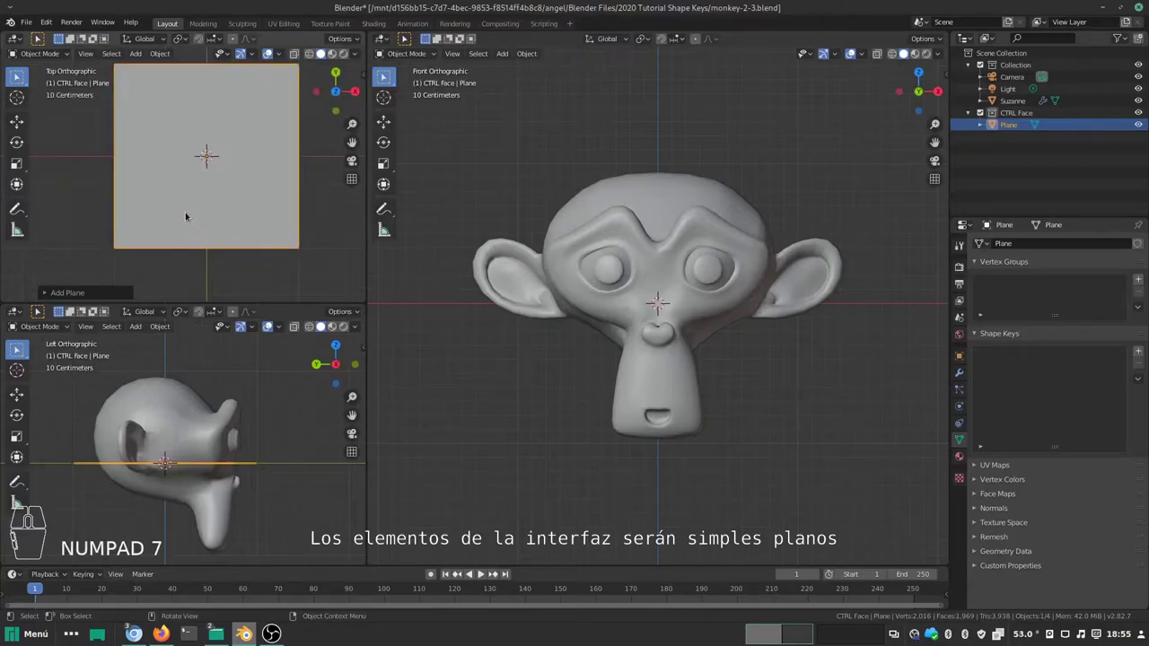
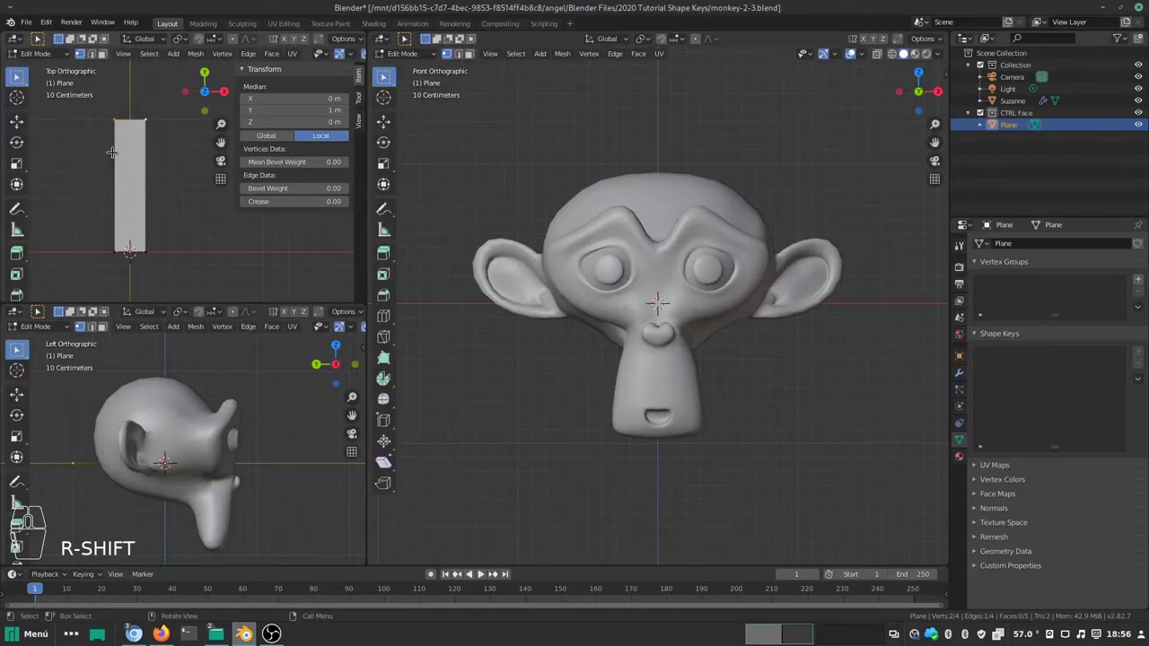
Step: Scale all the plane's geometry along X into a thin bar, checking Suzanne's shape keys between edits
{"action": "key", "text": "a"}
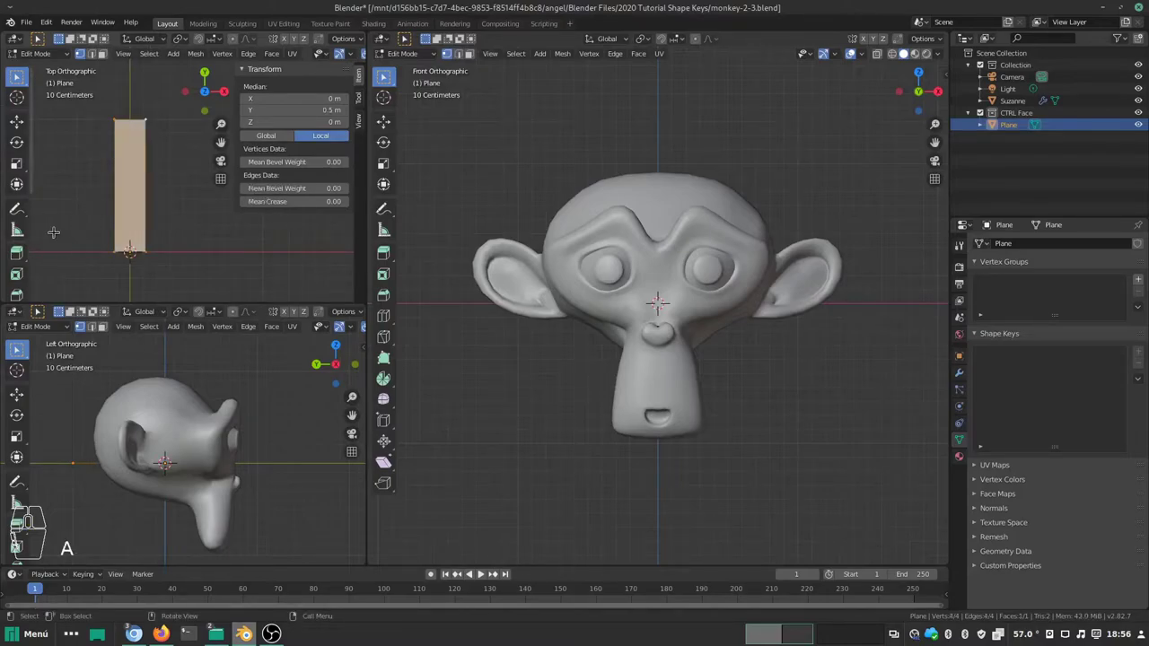
{"action": "key", "text": "s"}
{"action": "key", "text": "x"}
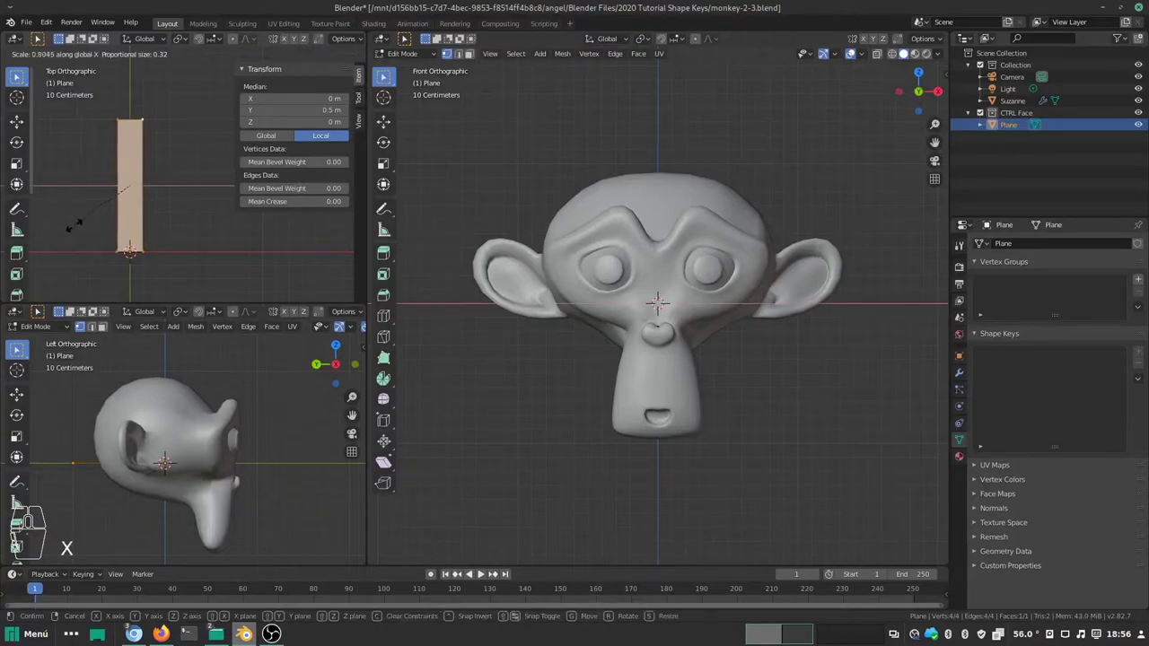
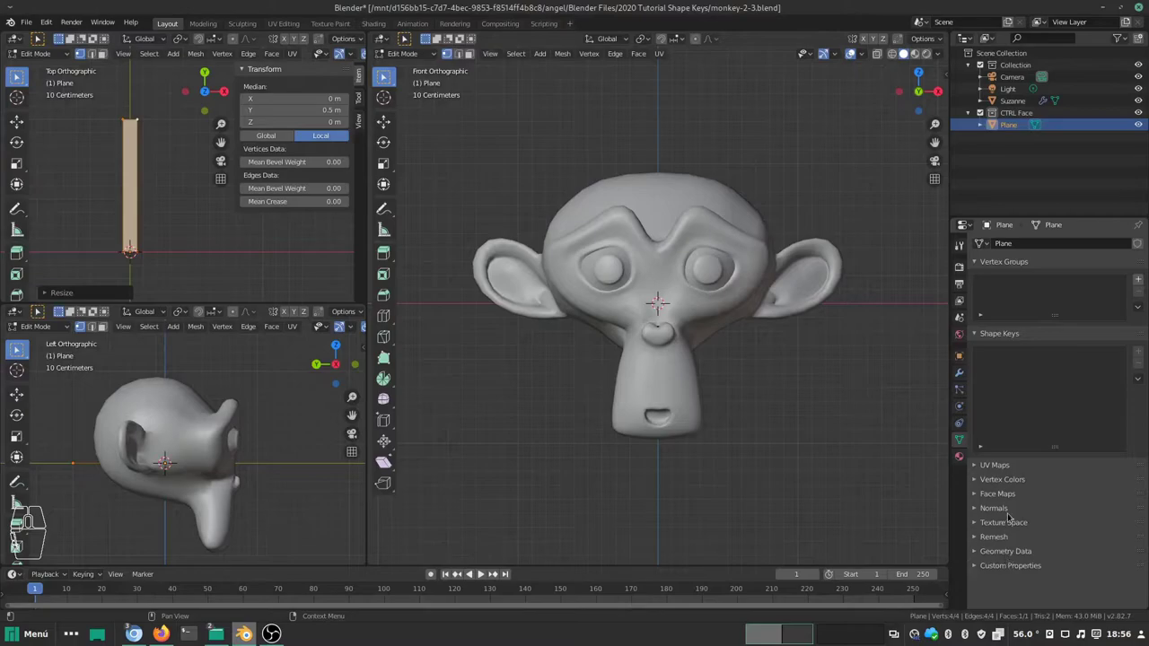
{"action": "key", "text": "Tab"}
{"action": "left_click", "coordinate": [659, 184]}
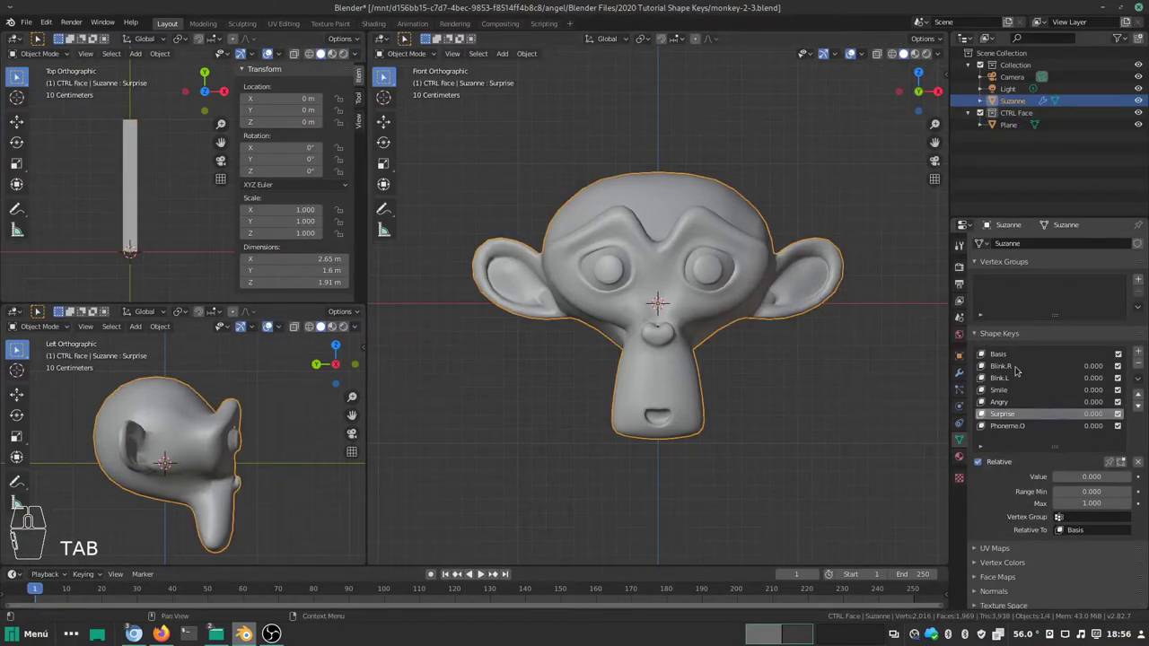
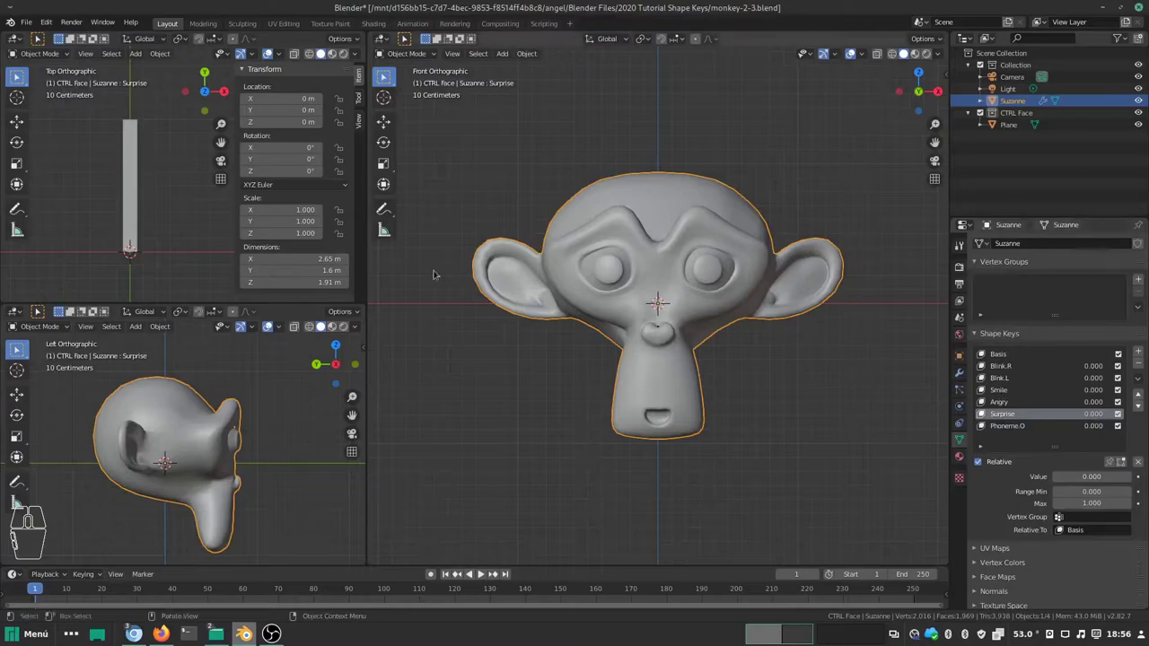
{"action": "key", "text": "Tab"}
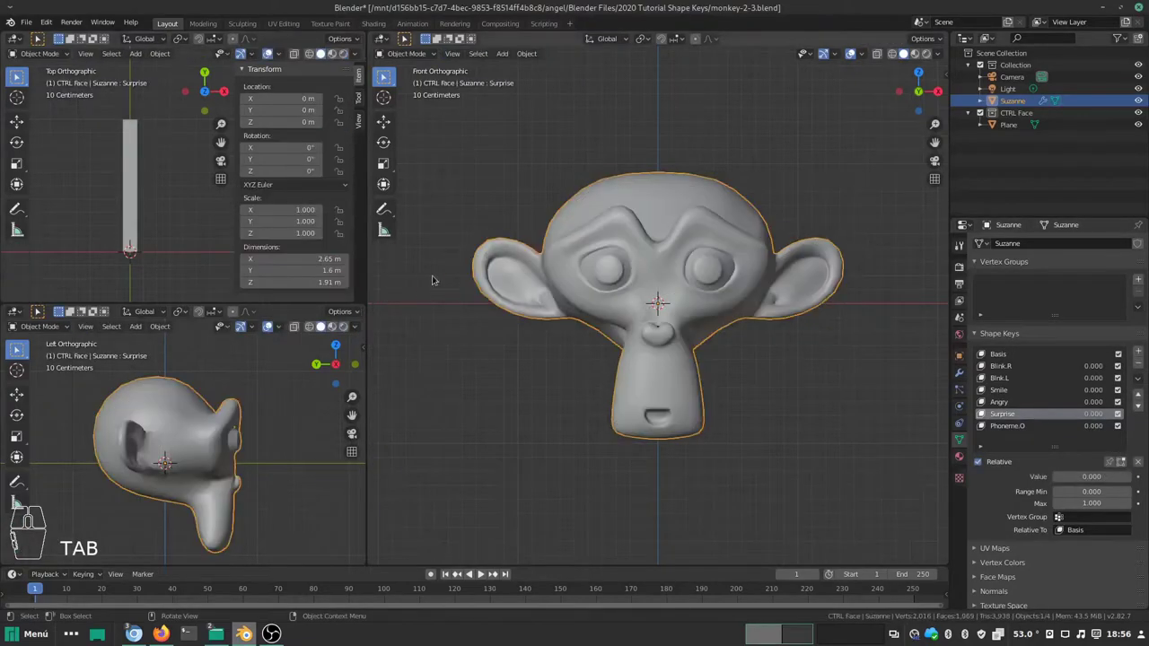
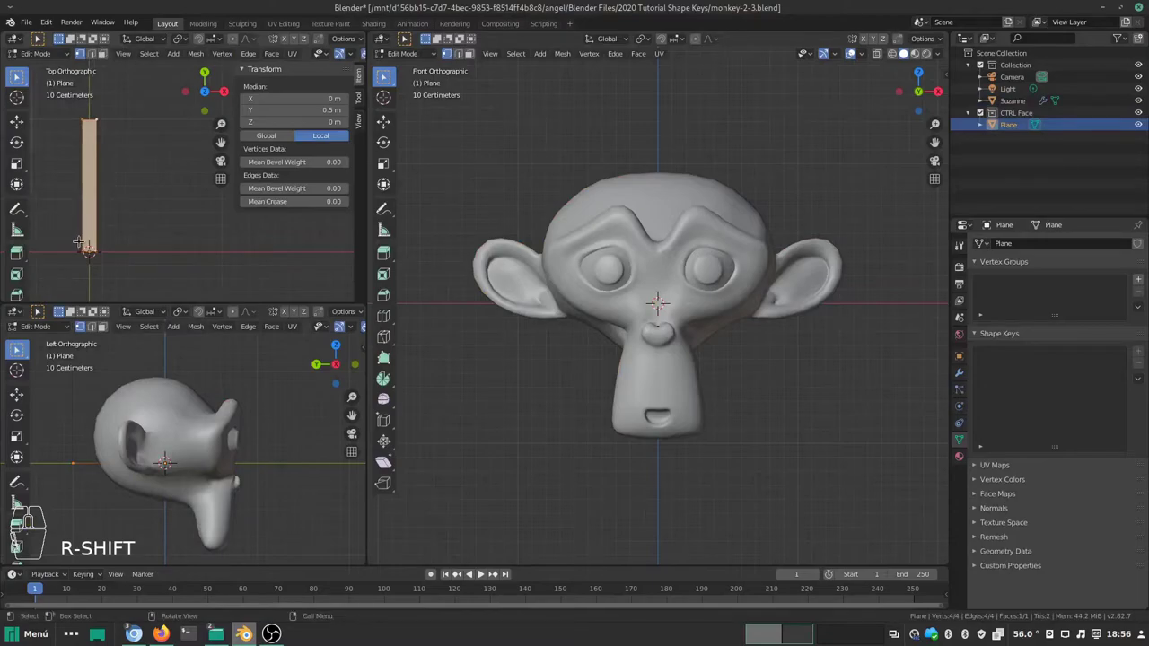
Step: Duplicate the bar's geometry and move the copy sideways along X beside the original
{"action": "key", "text": "shift+d"}
{"action": "key", "text": "d"}
{"action": "key", "text": "g"}
{"action": "key", "text": "x"}
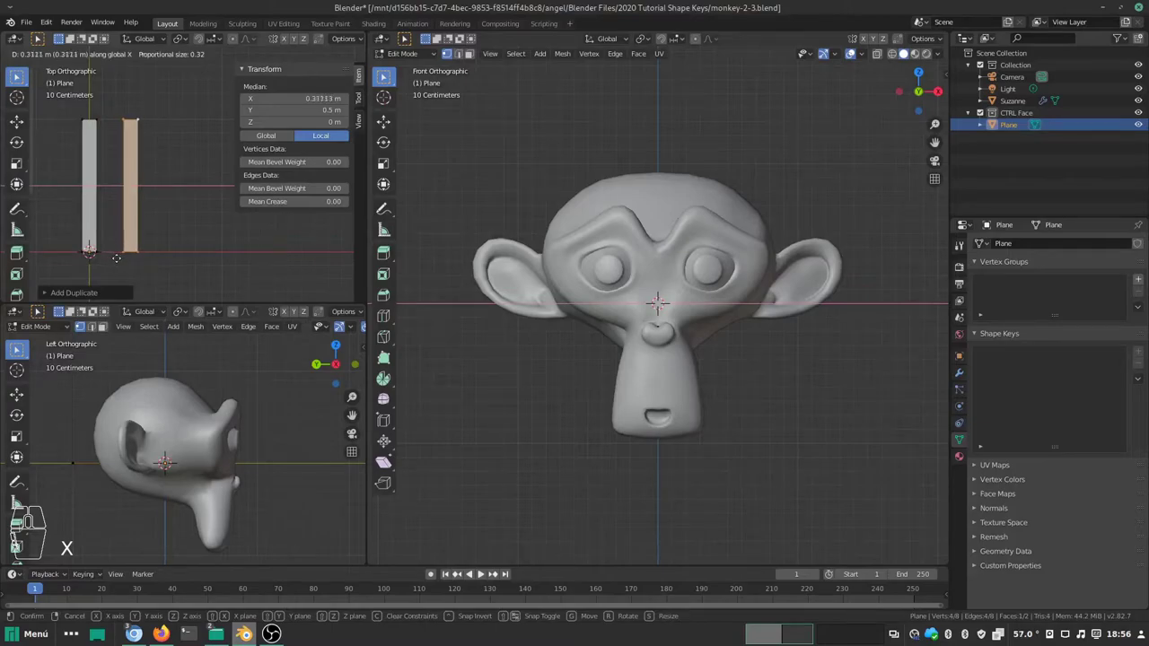
{"action": "key", "text": "KP_5"}
{"action": "key", "text": "Return"}
Step: Repeat the sideways duplication to build a row of six evenly spaced bars, then leave Edit Mode
{"action": "key", "text": "shift+d"}
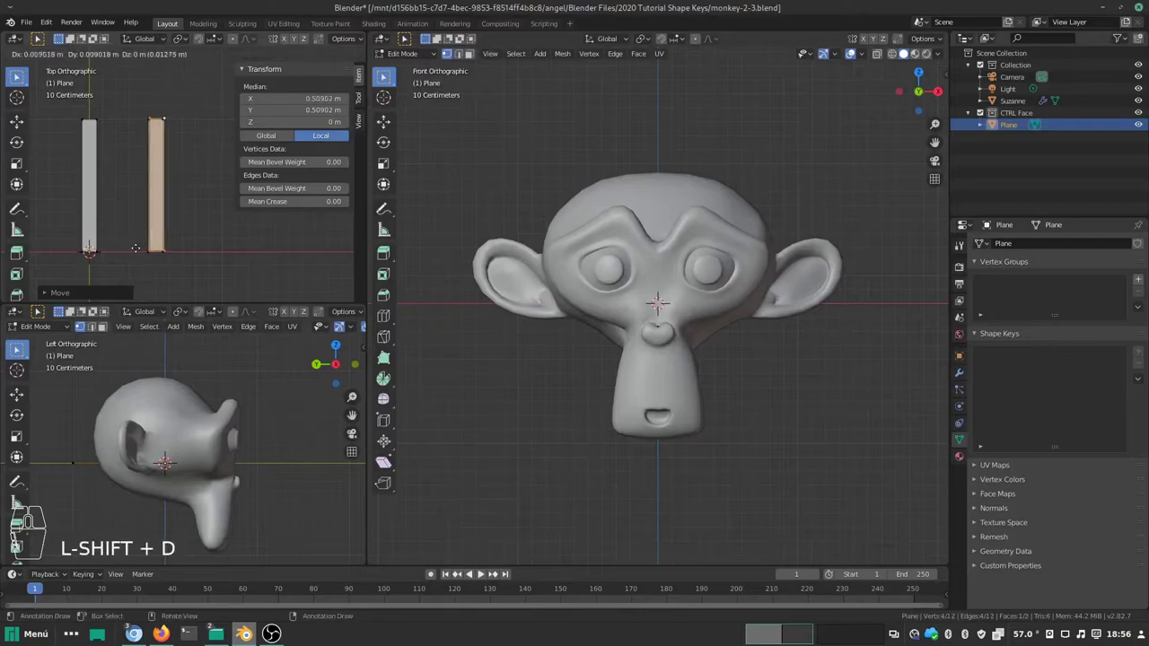
{"action": "key", "text": "d"}
{"action": "key", "text": "g"}
{"action": "key", "text": "x"}
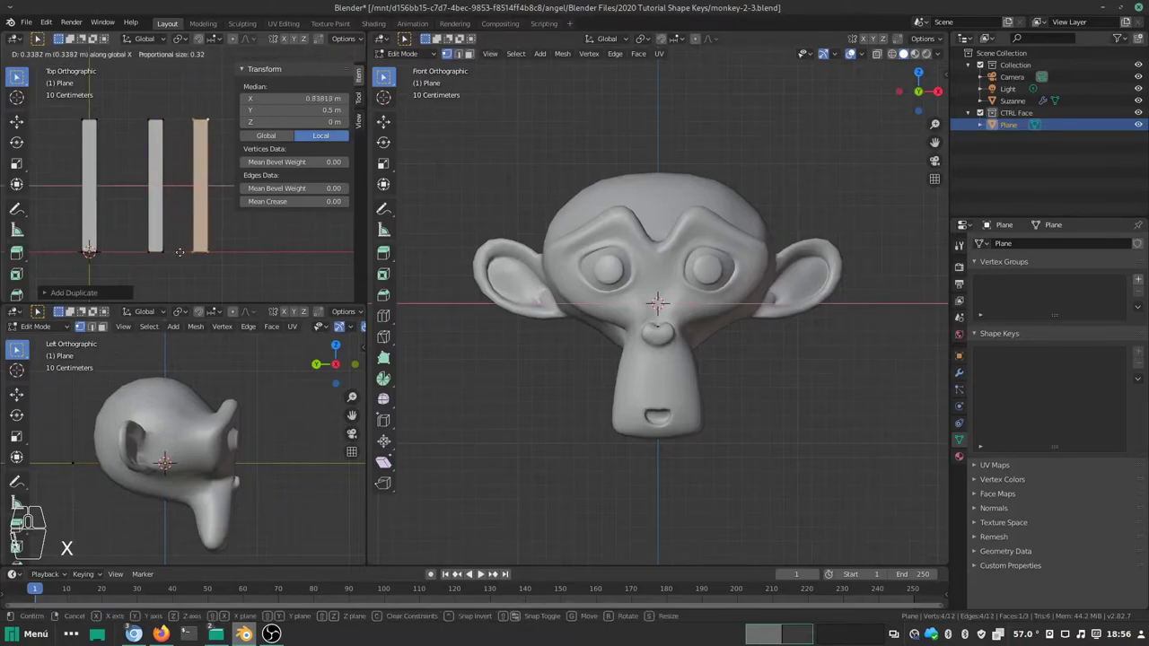
{"action": "key", "text": "KP_0"}
{"action": "key", "text": "KP_5"}
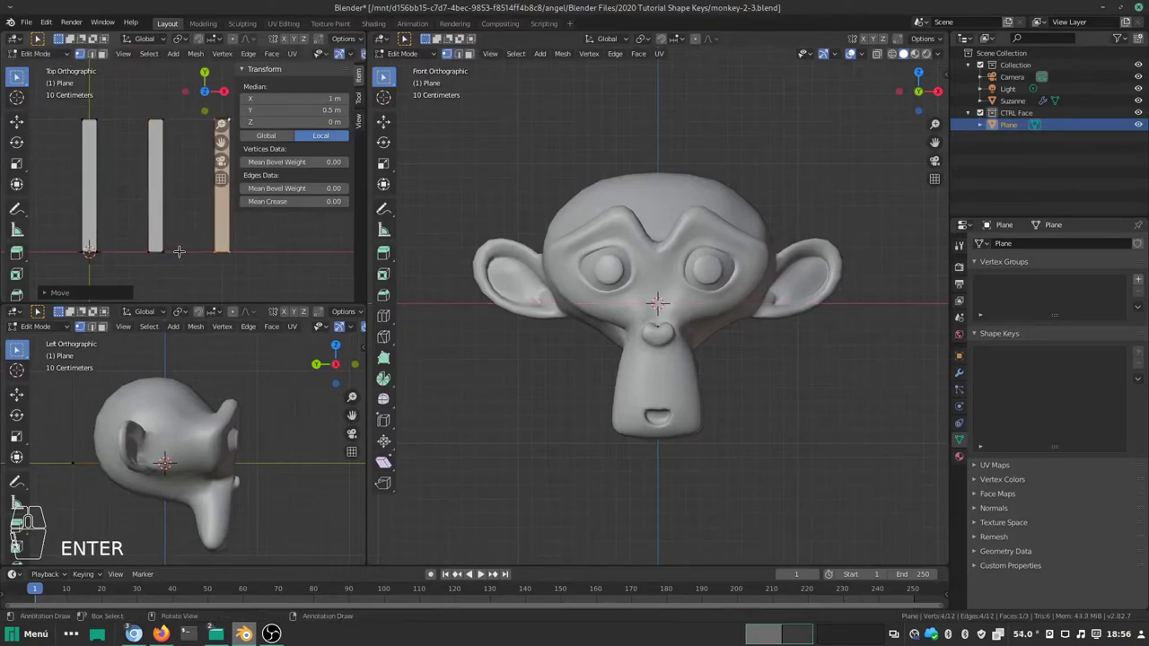
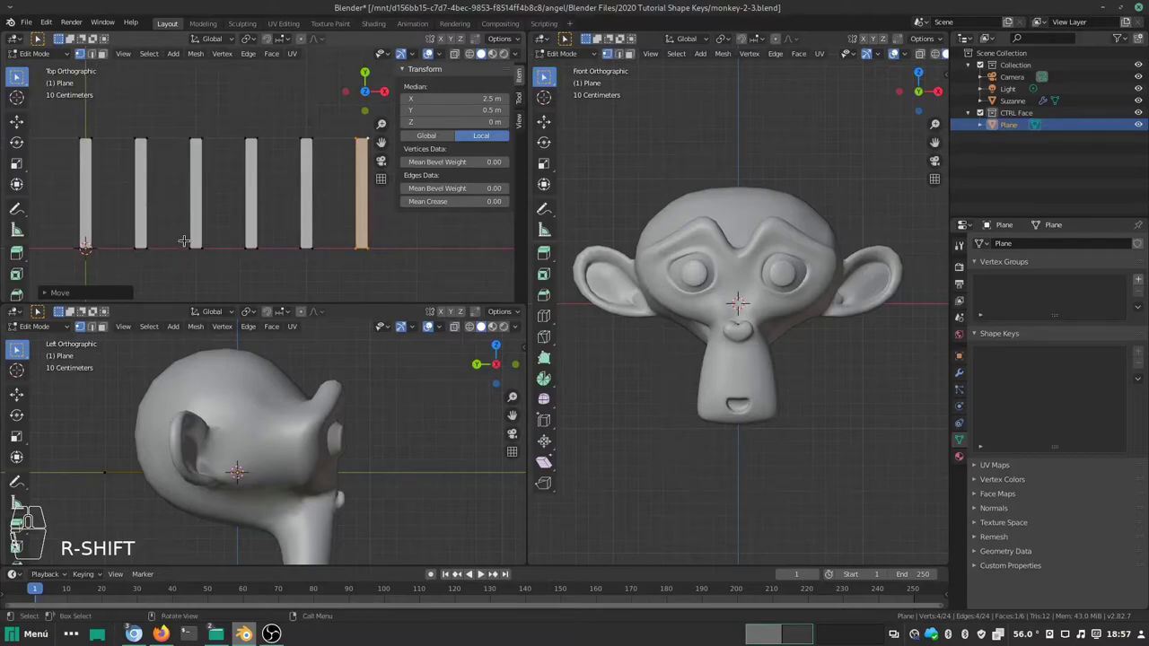
{"action": "key", "text": "Tab"}
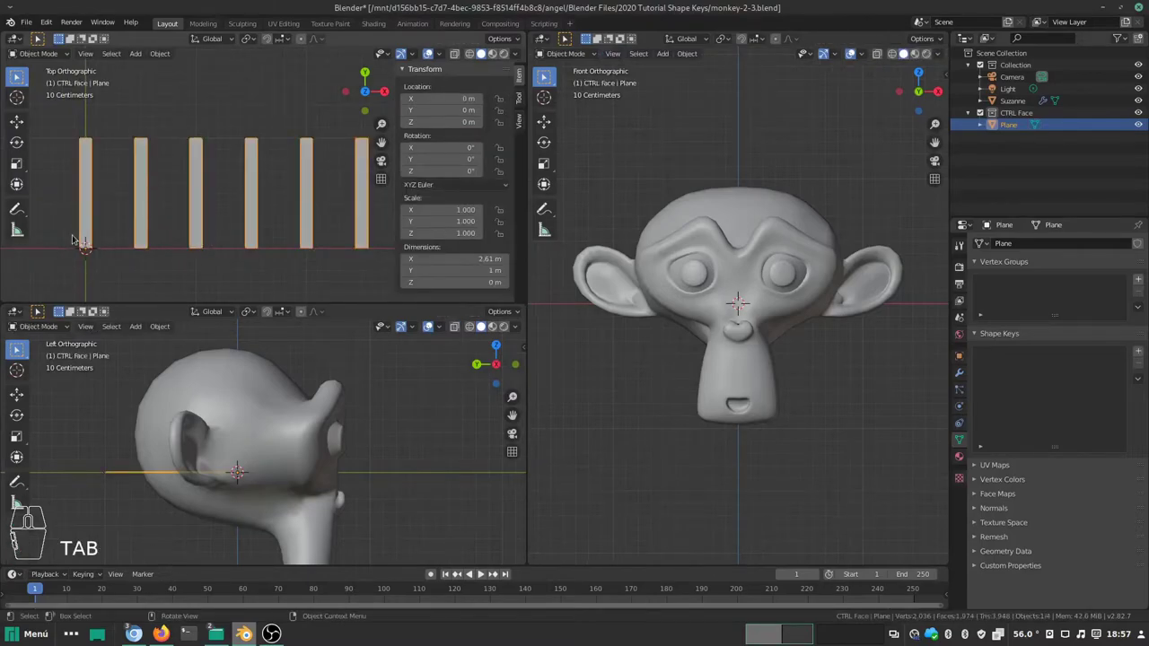
Step: Select the track plane and return to Edit Mode to duplicate the first bar's vertices
{"action": "left_click_drag", "start_coordinate": [84, 240], "coordinate": [164, 232]}
{"action": "middle_click", "coordinate": [113, 252]}
{"action": "middle_click", "coordinate": [112, 253]}
{"action": "key", "text": "Tab"}
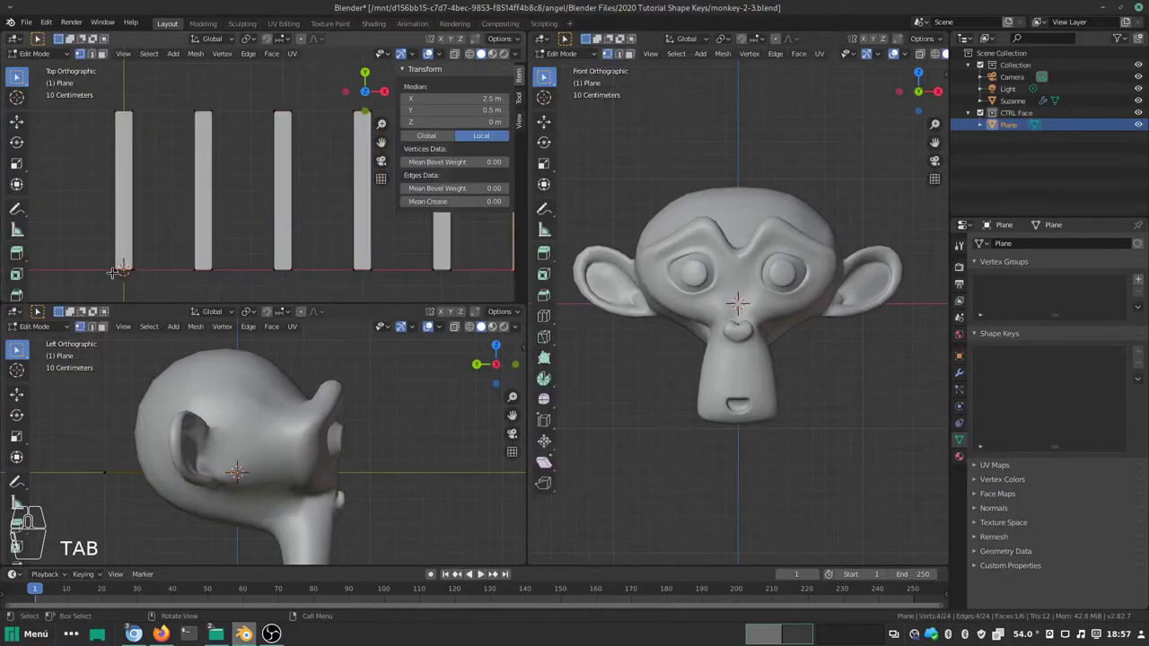
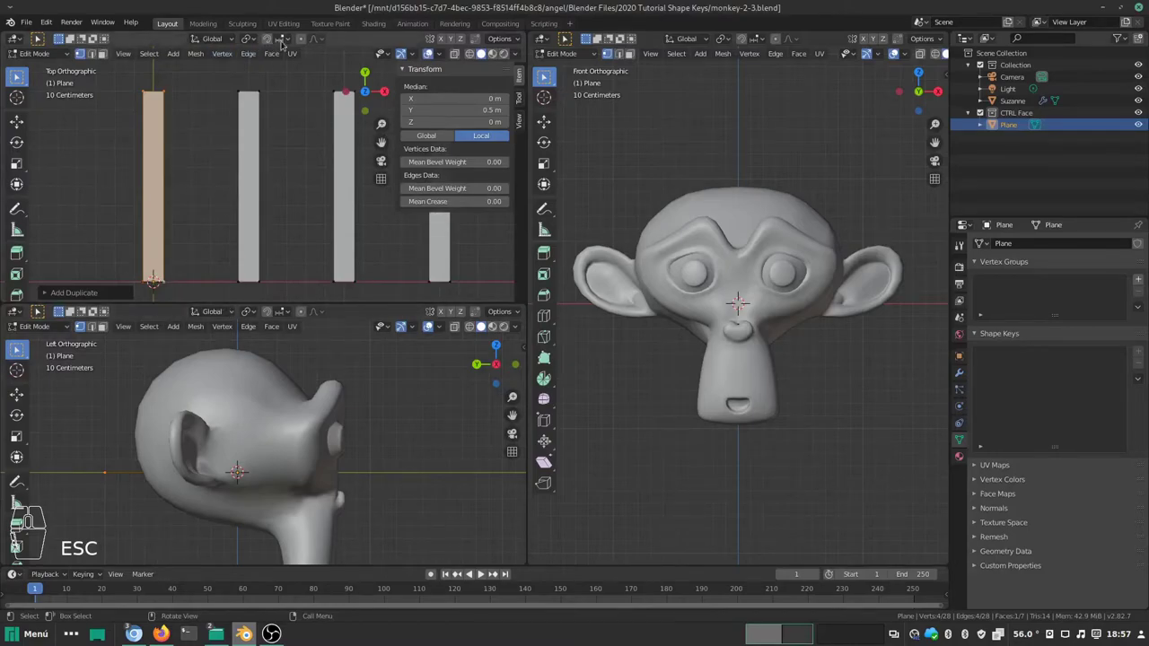
Step: Change options in the viewport header menus before reshaping the copy
{"action": "left_click", "coordinate": [303, 41]}
{"action": "left_click", "coordinate": [303, 41]}
{"action": "left_click", "coordinate": [252, 40]}
{"action": "left_click", "coordinate": [272, 64]}
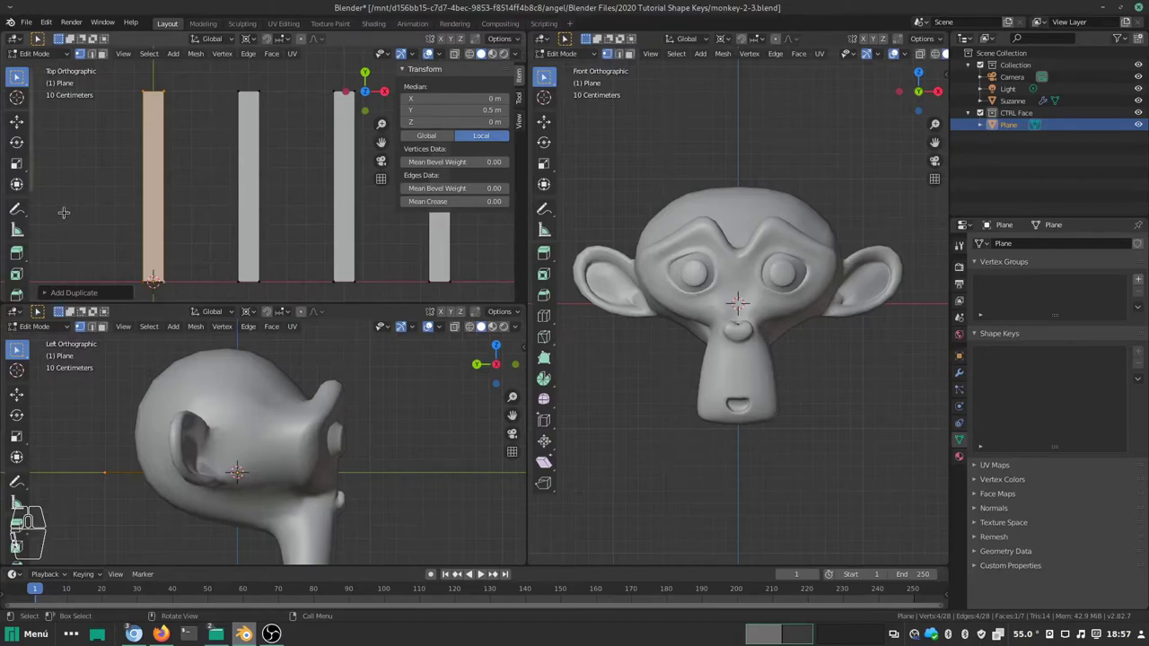
Step: Scale the copied bar along Z and Y into a short flat handle at the track's base
{"action": "key", "text": "s"}
{"action": "key", "text": "z"}
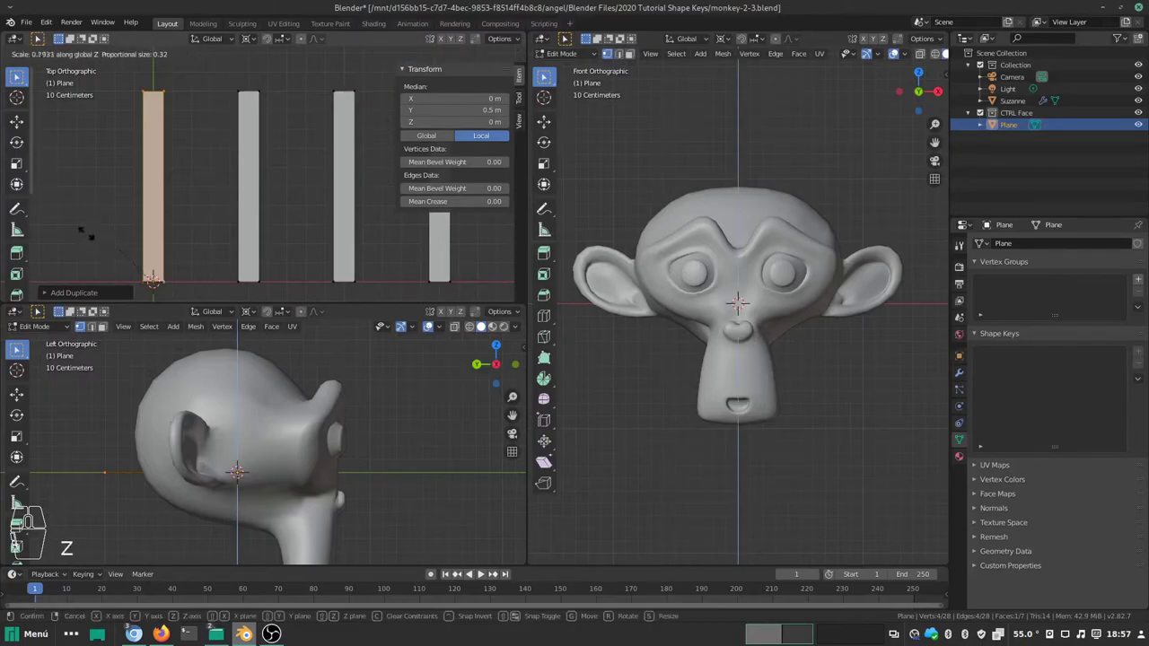
{"action": "key", "text": "Escape"}
{"action": "key", "text": "s"}
{"action": "key", "text": "y"}
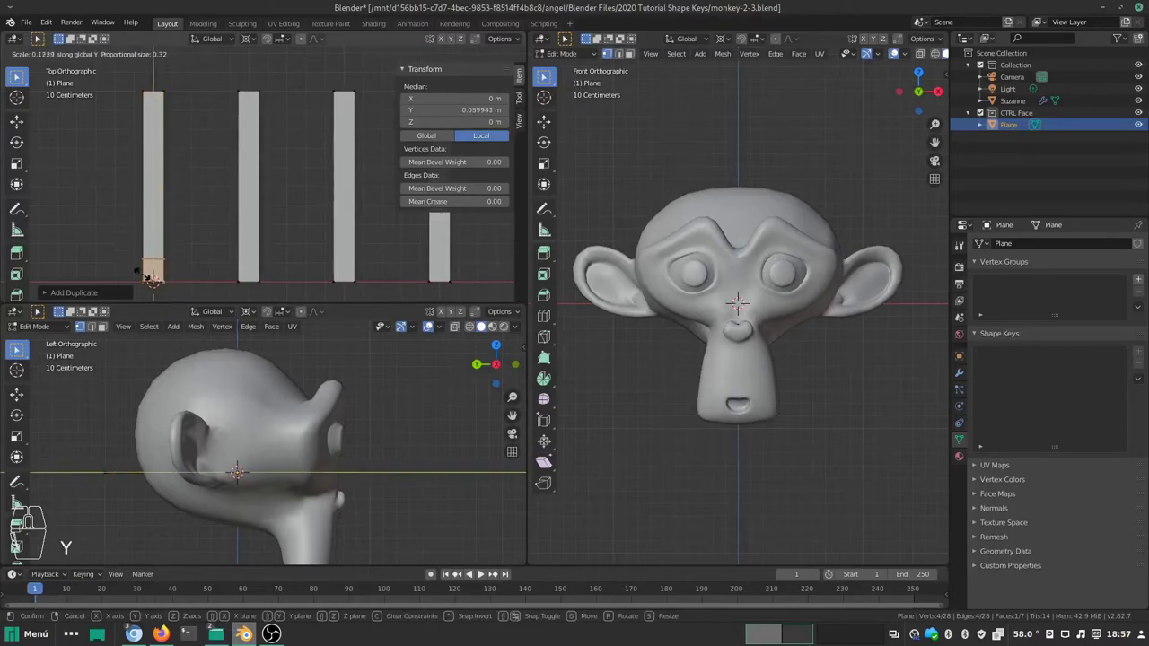
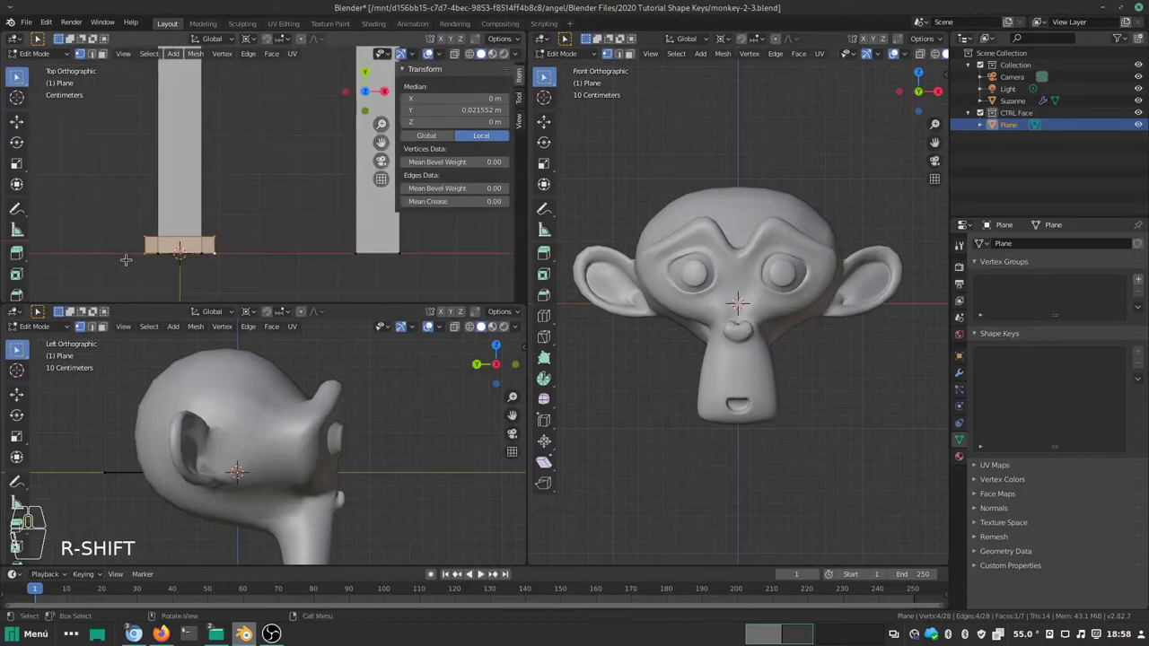
Step: From front view lift the handle slightly along Z above the tracks, then return to top view
{"action": "key", "text": "KP_1"}
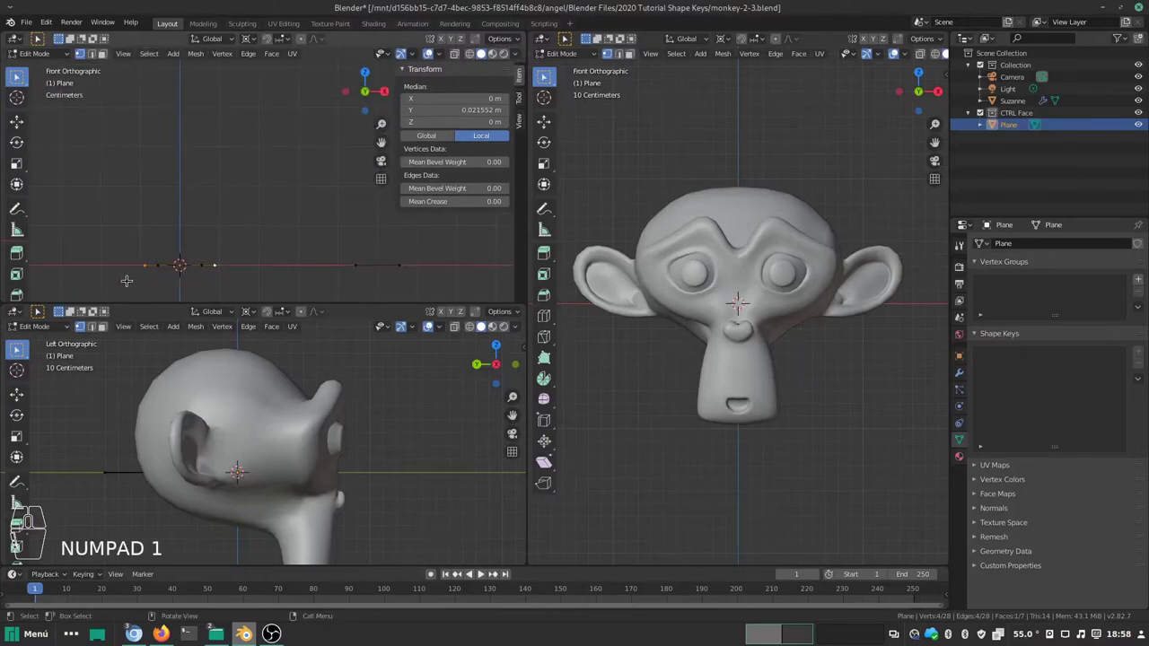
{"action": "key", "text": "g"}
{"action": "key", "text": "z"}
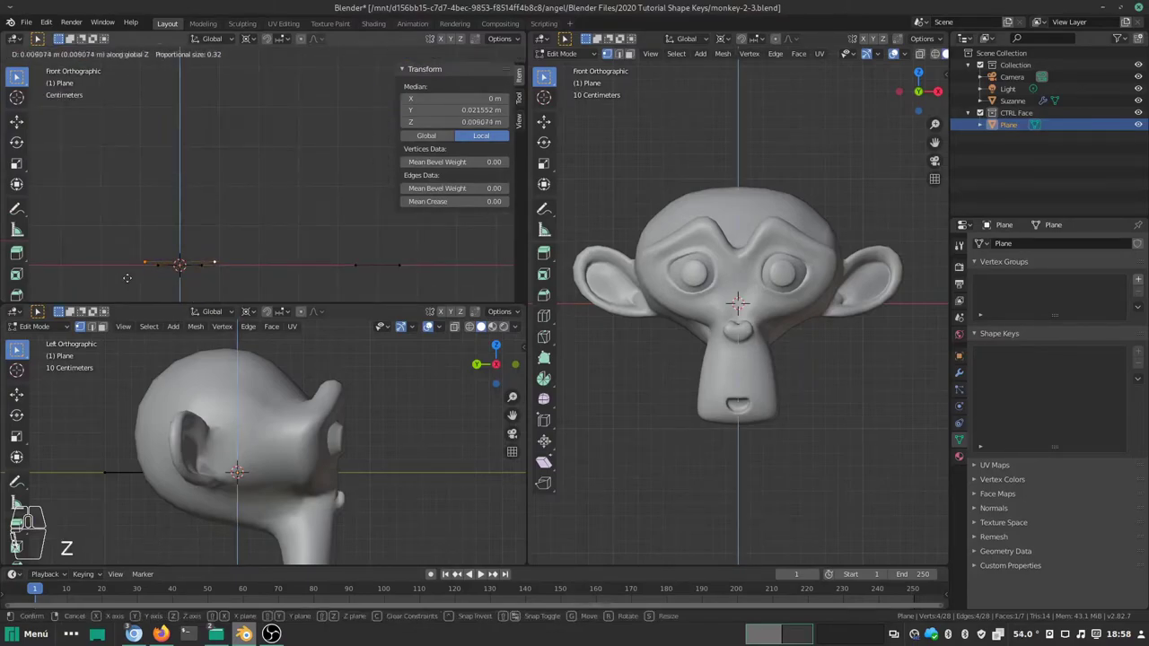
{"action": "key", "text": "KP_0"}
{"action": "key", "text": "KP_1"}
{"action": "key", "text": "Return"}
{"action": "key", "text": "KP_7"}
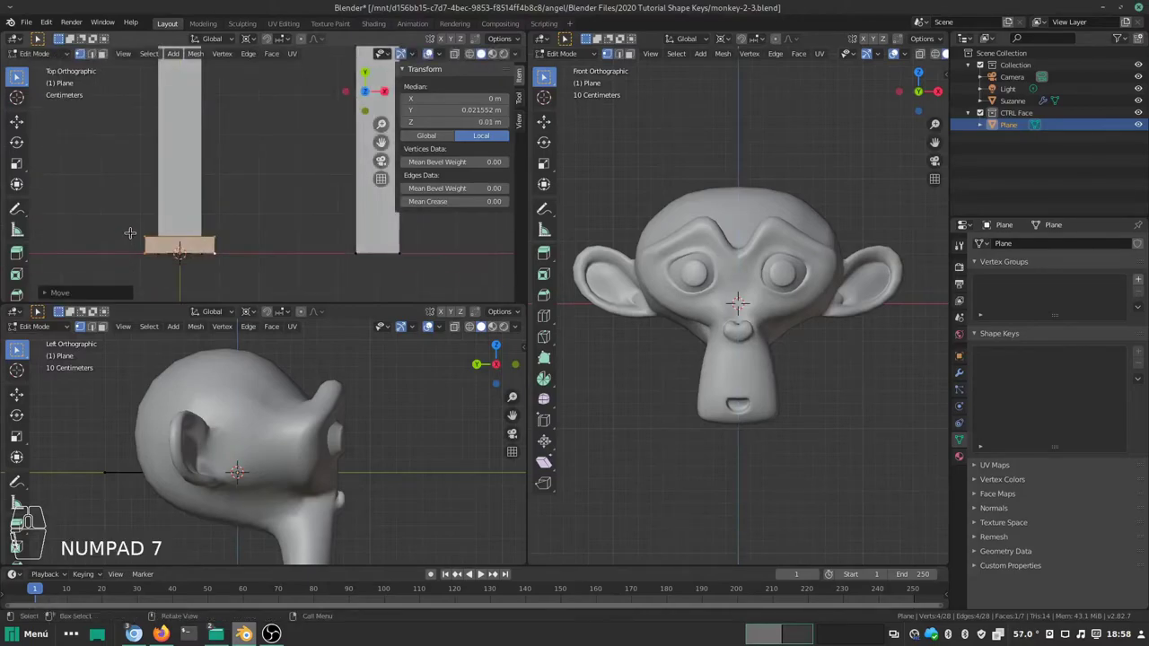
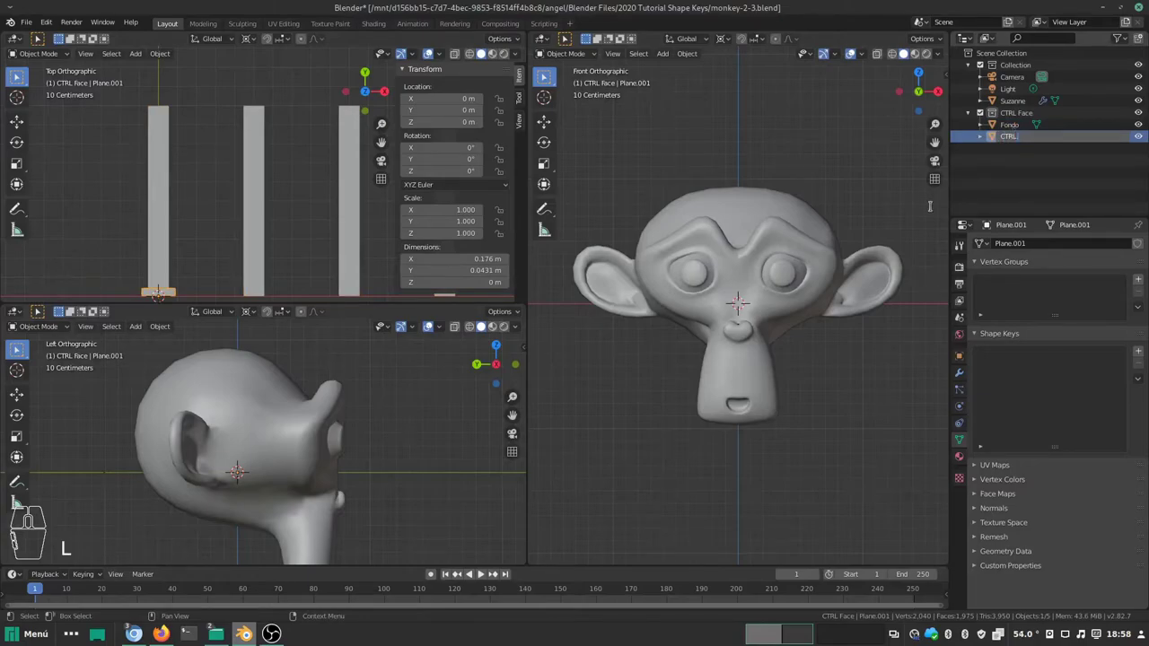
Step: Rename the separated handle object to 'CTRL.Blink.R' in the Outliner
{"action": "key", "text": "Return"}
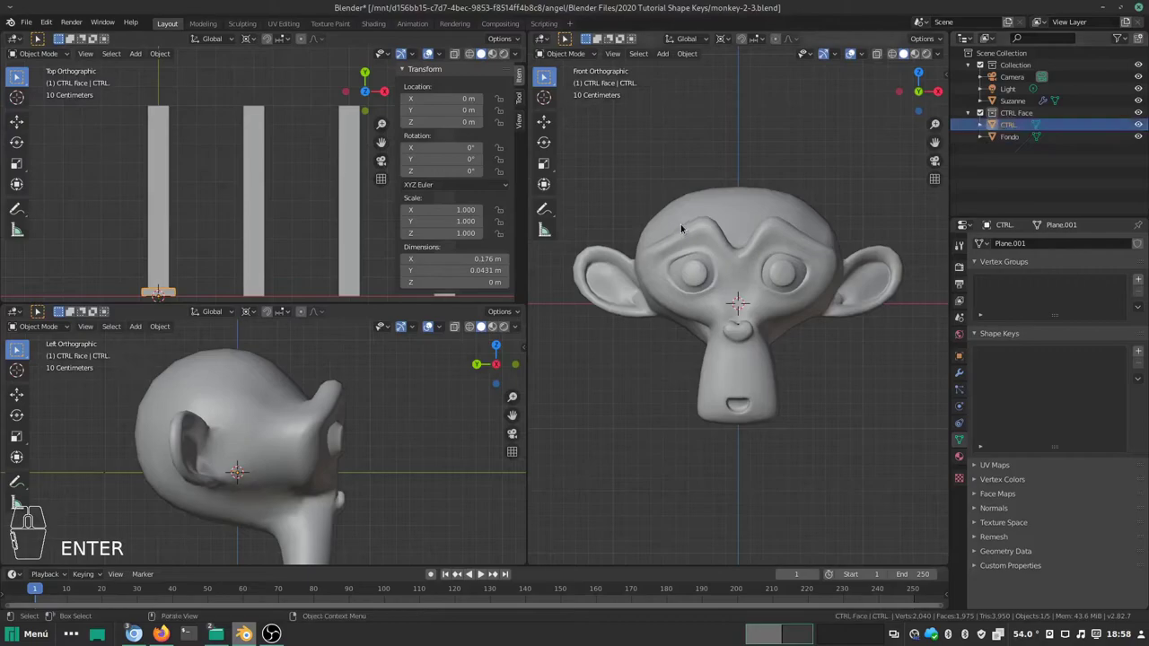
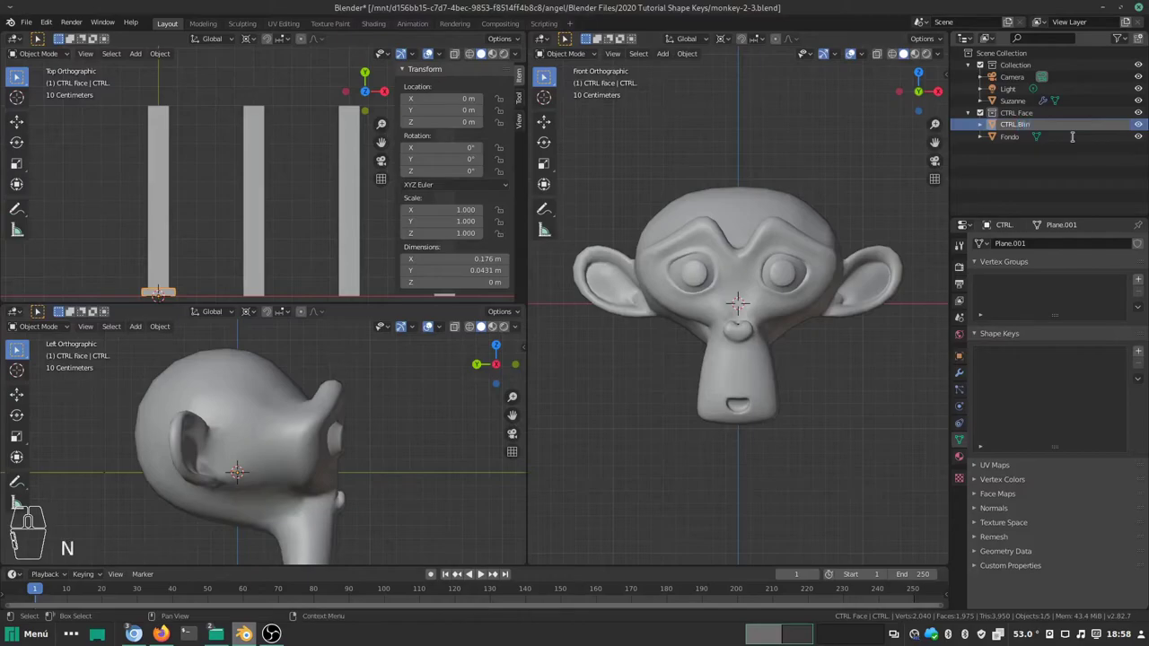
{"action": "key", "text": "k"}
{"action": "key", "text": "shift+r"}
{"action": "key", "text": "r"}
{"action": "left_click_drag", "start_coordinate": [199, 238], "coordinate": [183, 216]}
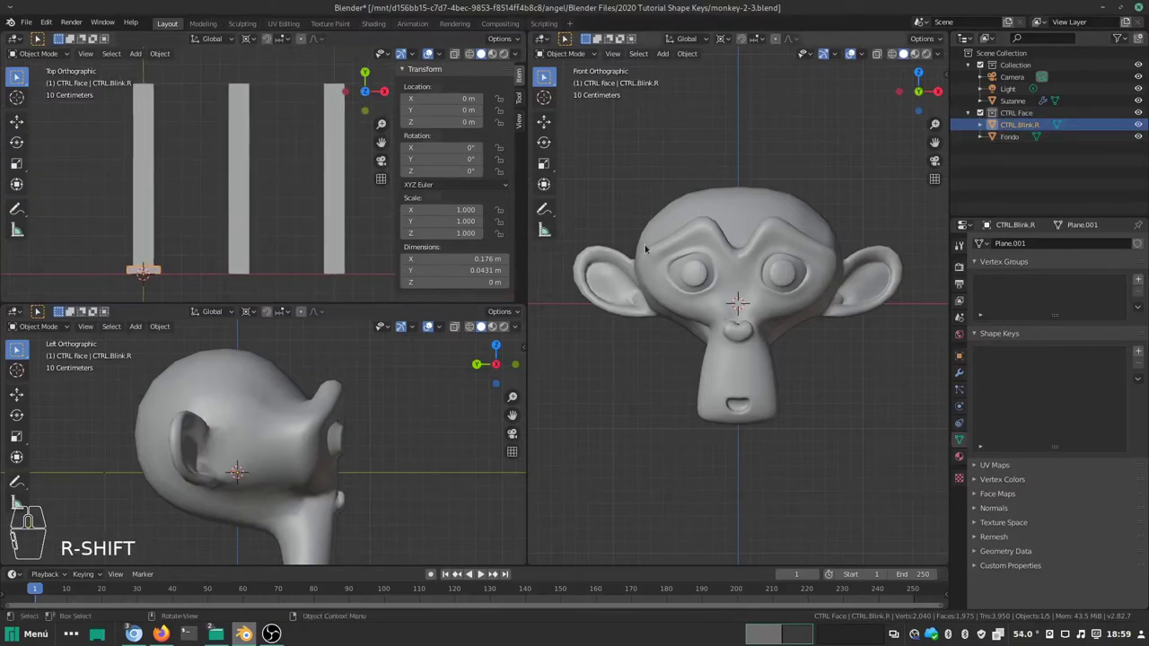
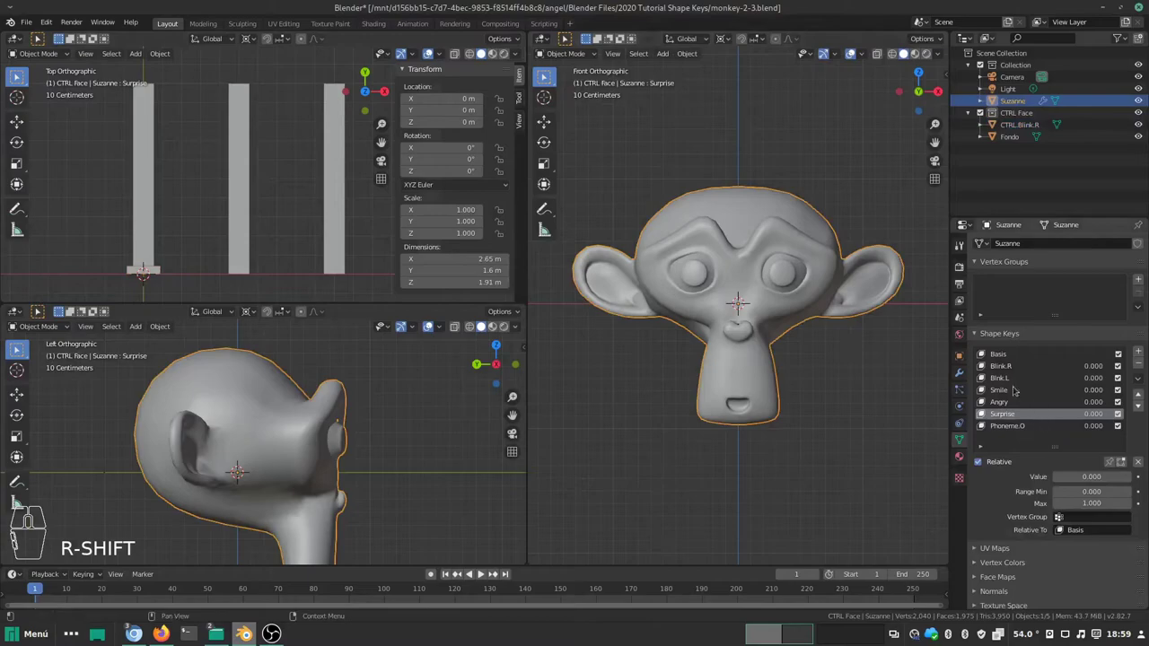
Step: Add a driver to the Value of Suzanne's Blink.R shape key
{"action": "left_click", "coordinate": [1019, 367]}
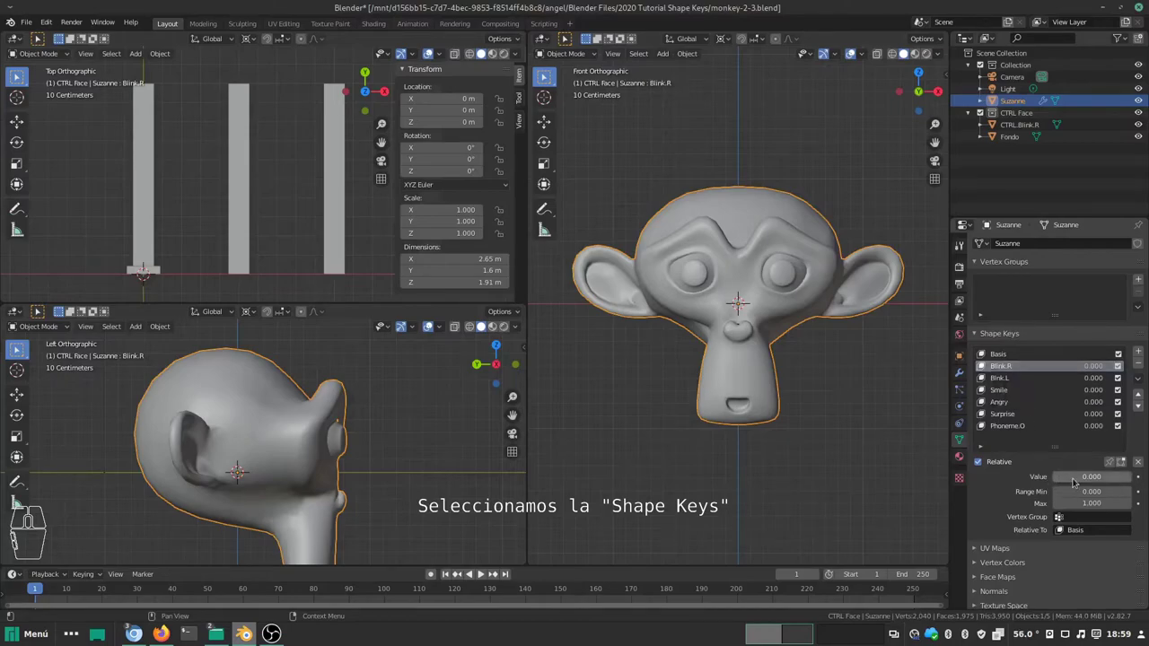
{"action": "left_click_drag", "start_coordinate": [1095, 480], "coordinate": [1072, 477]}
{"action": "left_click_drag", "start_coordinate": [1072, 477], "coordinate": [1064, 487]}
{"action": "left_click", "coordinate": [1064, 486]}
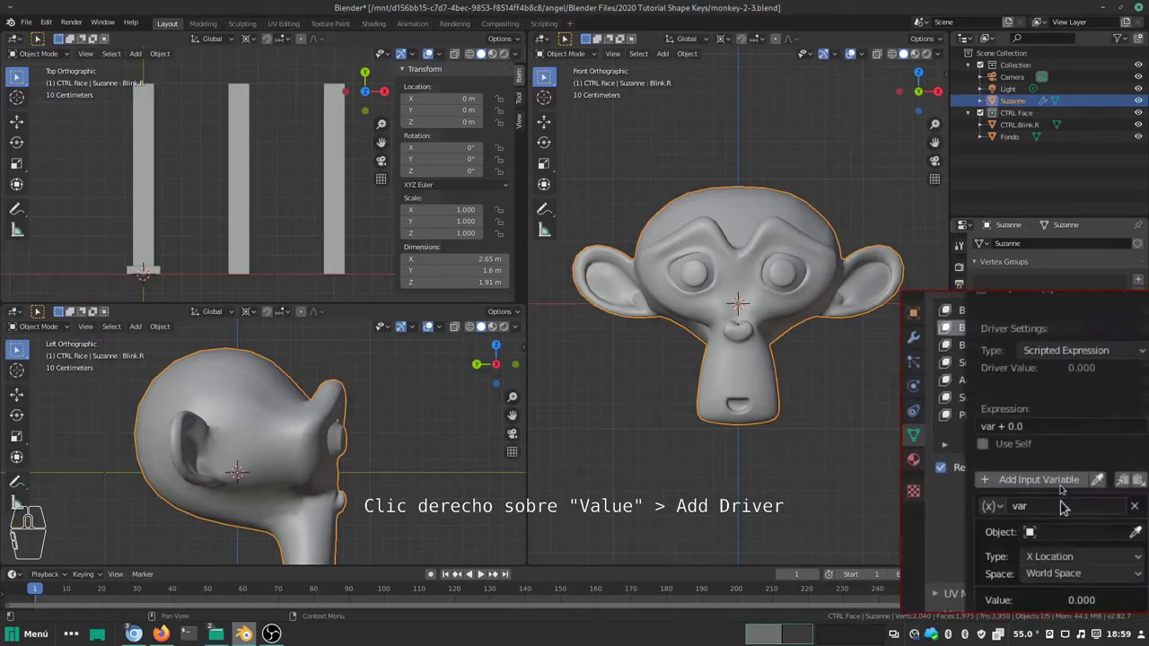
Step: Set the driver type to Averaged Value and open its target object list for CTRL.Blink.R
{"action": "left_click_drag", "start_coordinate": [1053, 473], "coordinate": [1060, 370]}
{"action": "left_click", "coordinate": [1060, 371]}
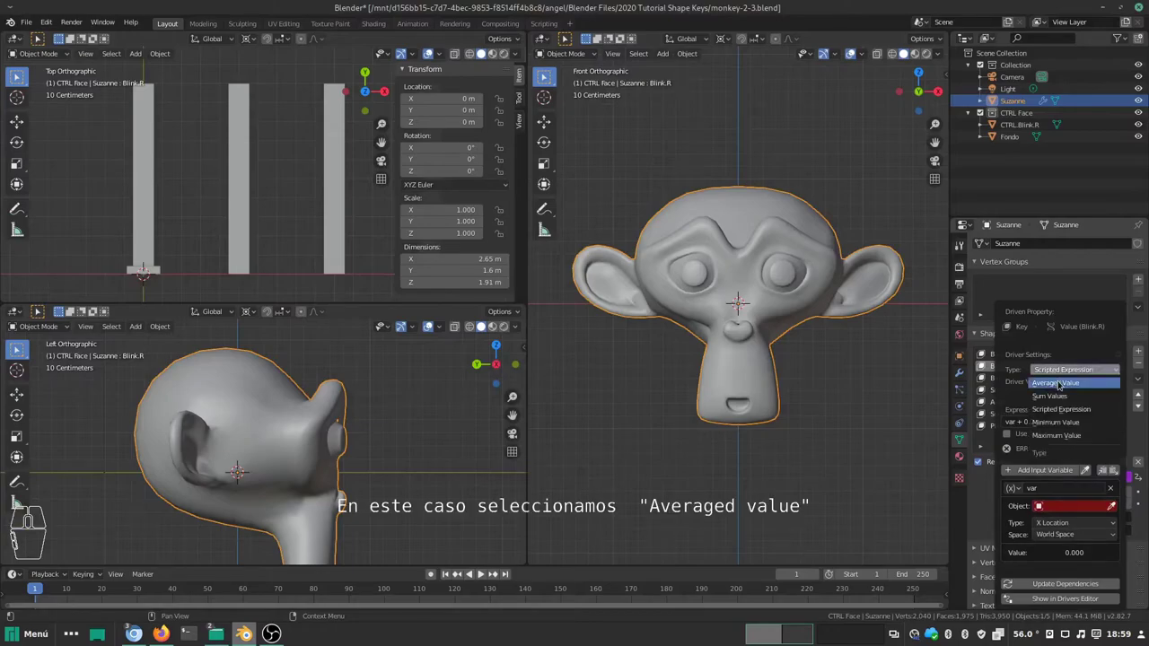
{"action": "left_click", "coordinate": [1065, 380]}
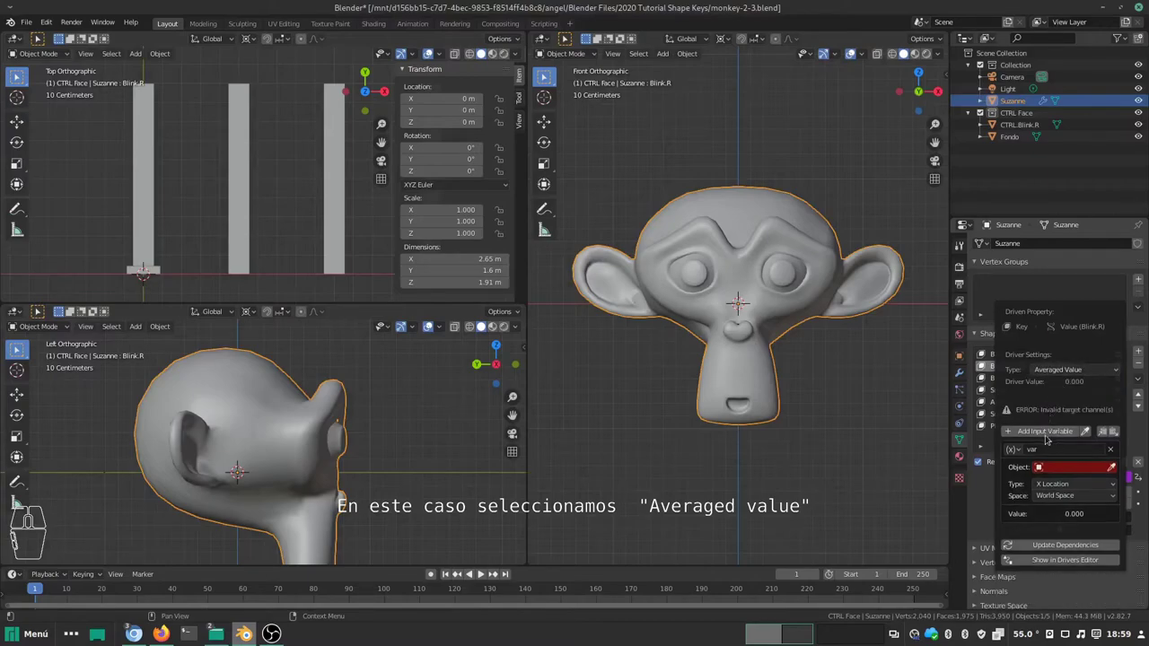
{"action": "left_click", "coordinate": [1053, 467]}
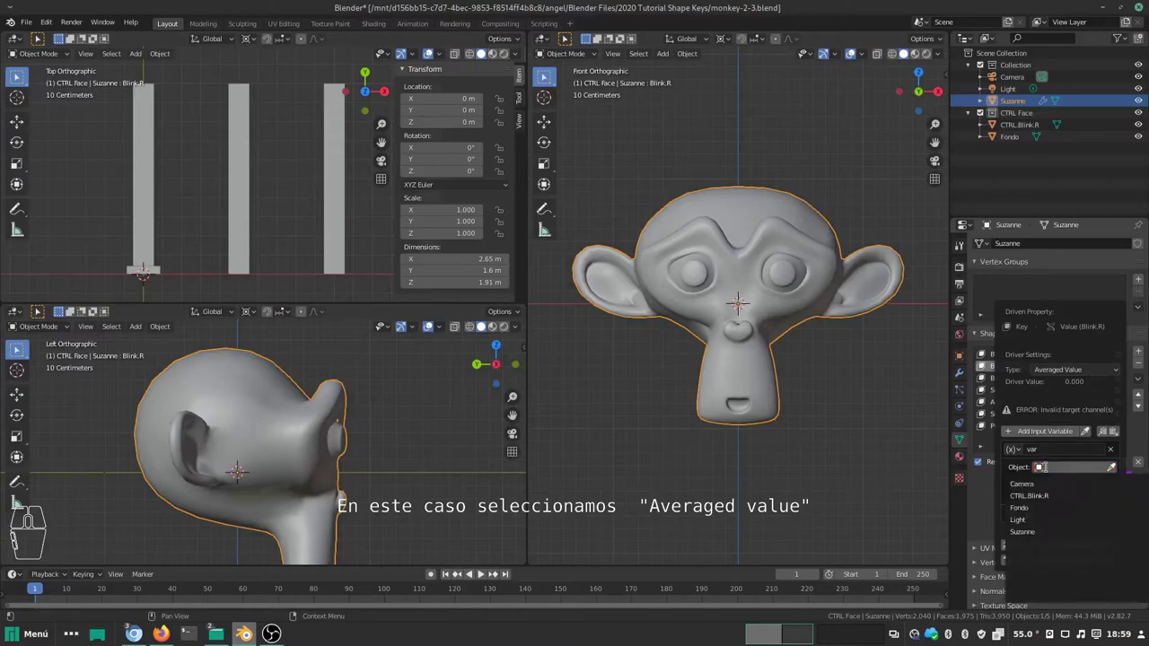
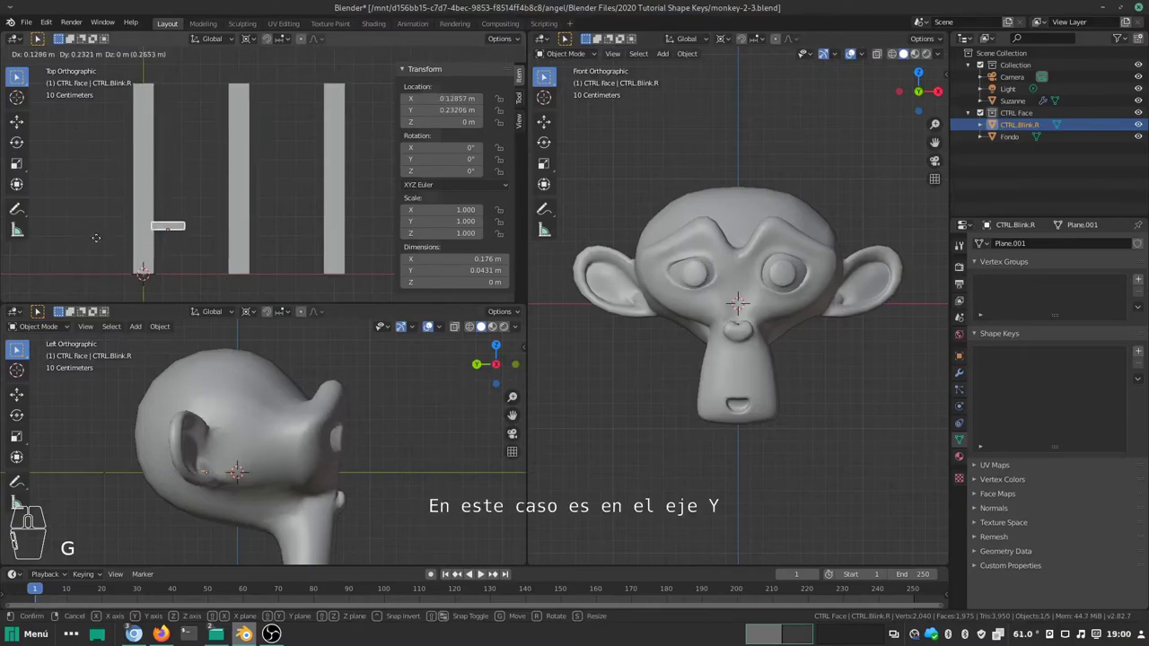
Step: Slide CTRL.Blink.R up its track along Y to confirm Suzanne's eye closes, then return it to rest
{"action": "key", "text": "Escape"}
{"action": "key", "text": "g"}
{"action": "key", "text": "y"}
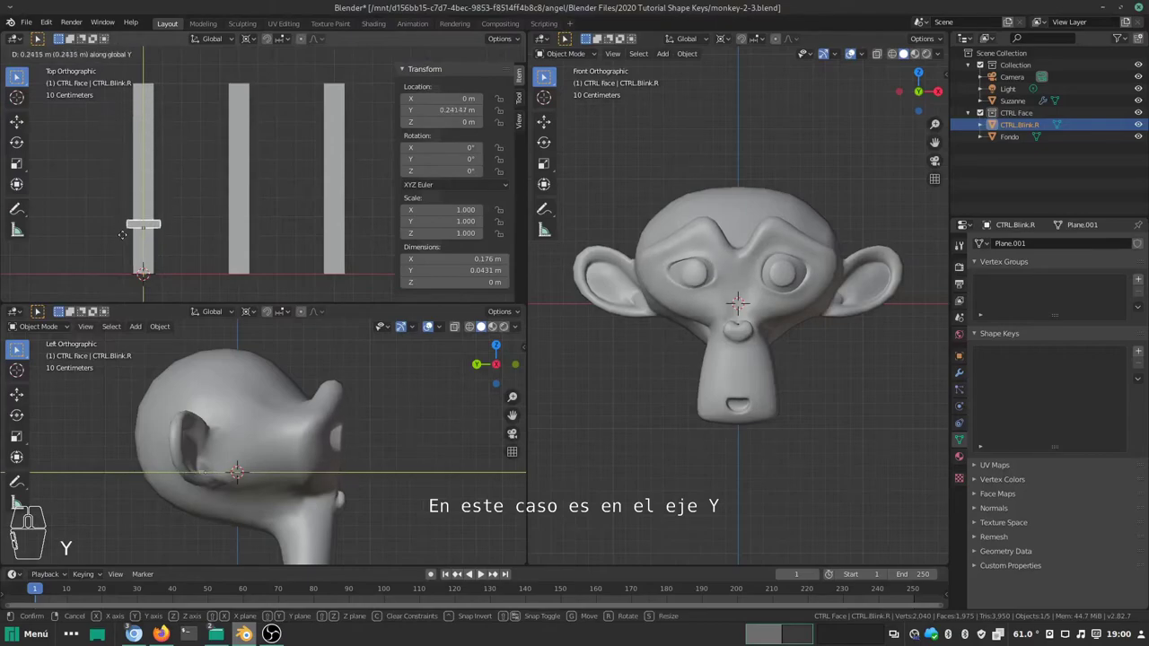
{"action": "key", "text": "Escape"}
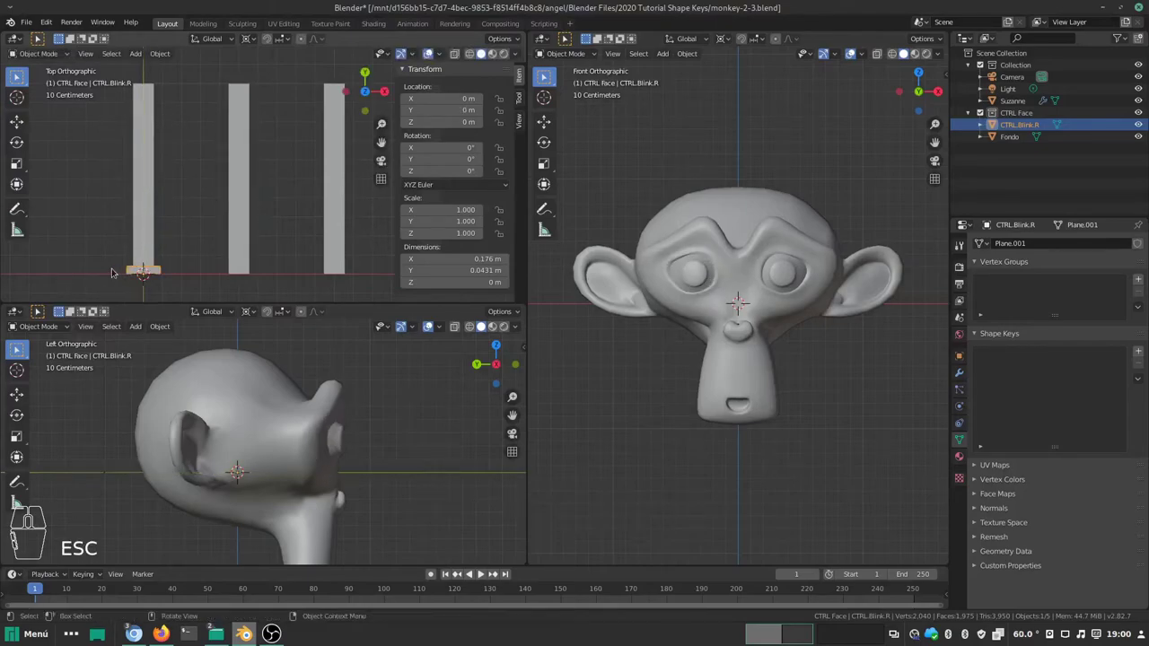
{"action": "key", "text": "g"}
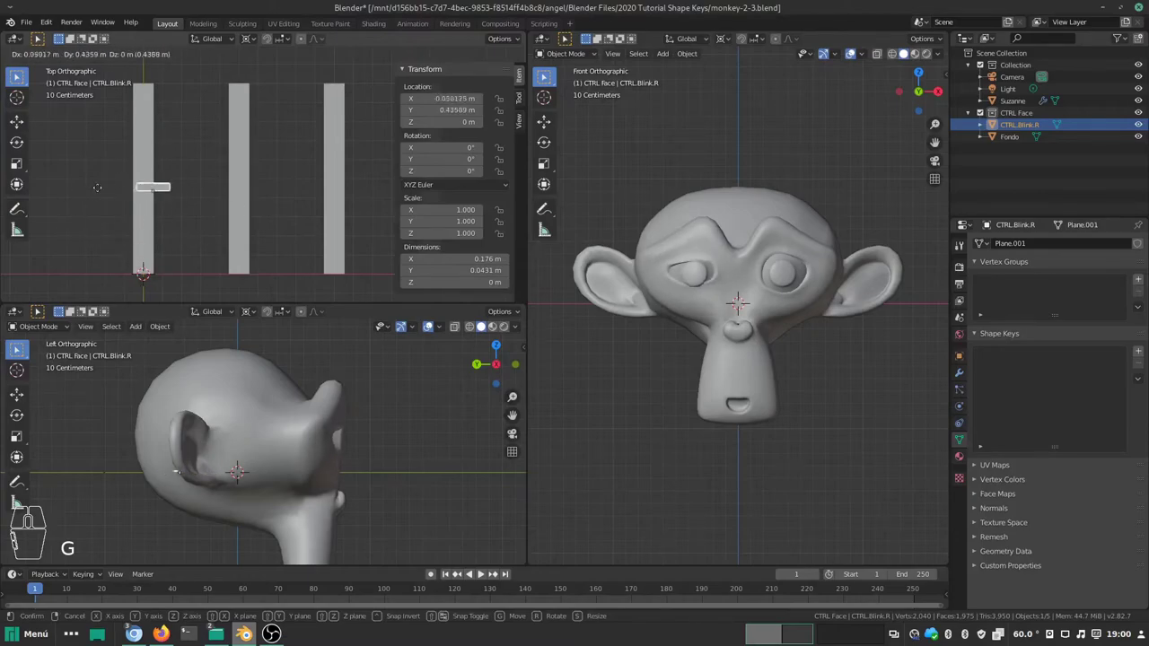
{"action": "key", "text": "Escape"}
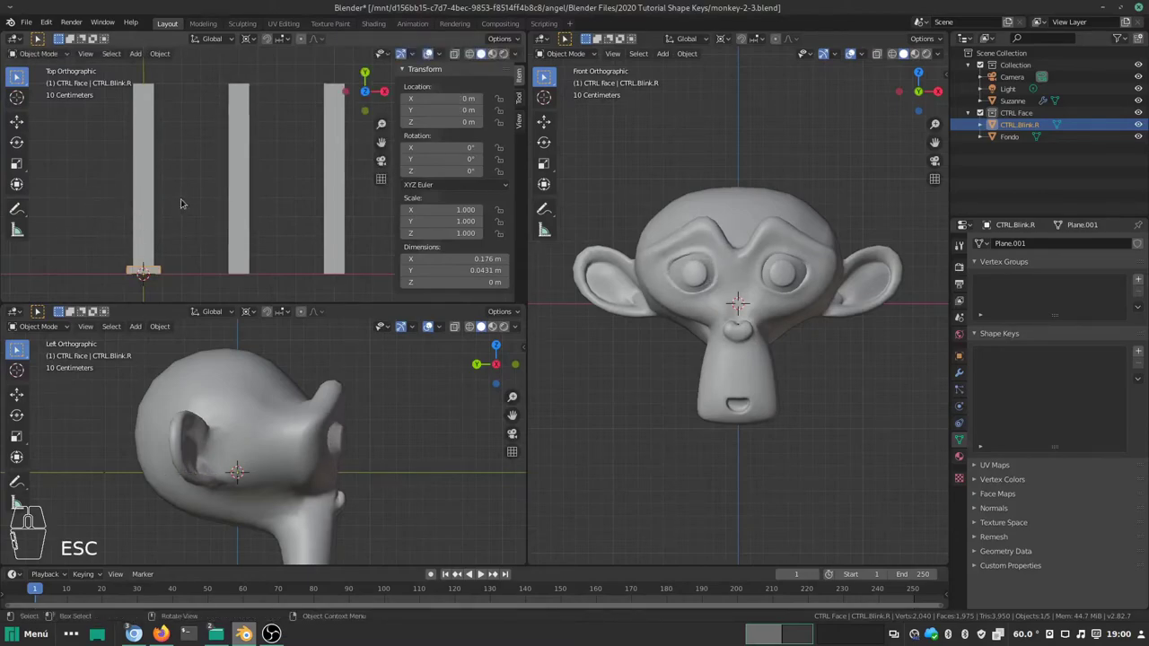
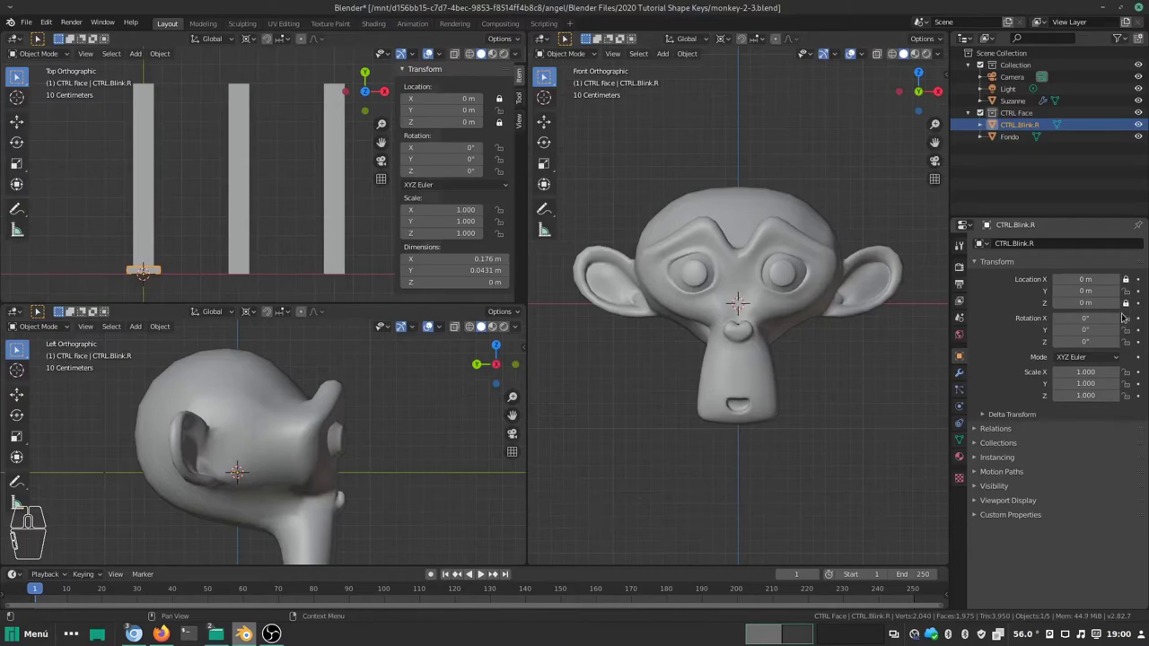
Step: Test-move the handle to confirm its X and Z locks, then reframe the top view of the tracks
{"action": "key", "text": "g"}
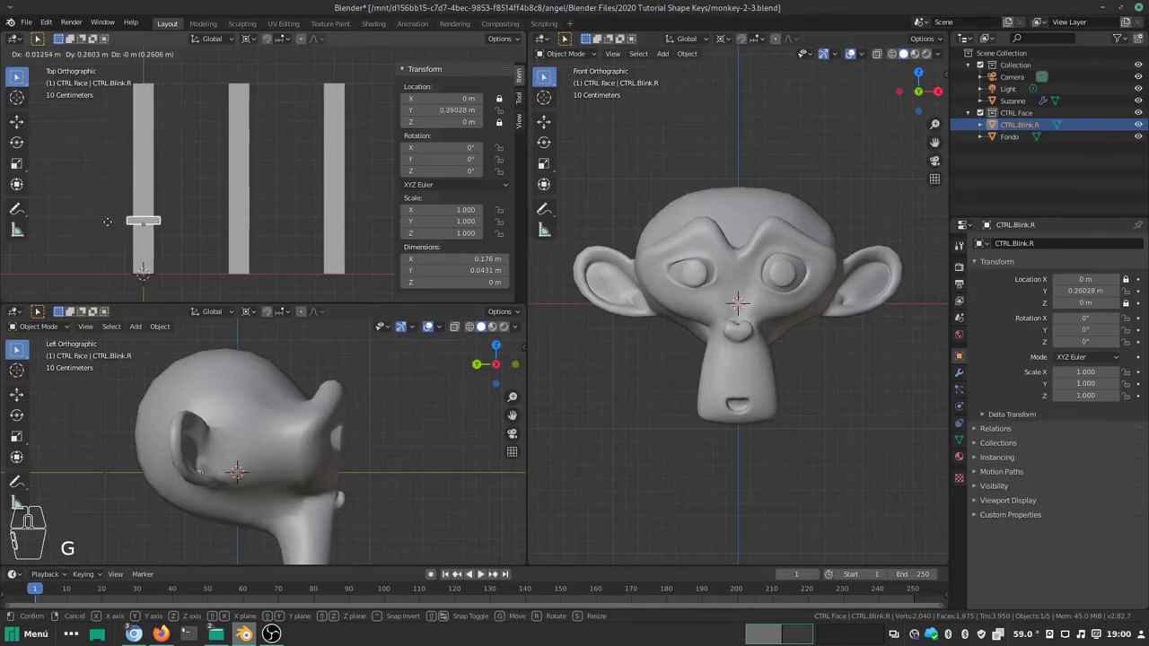
{"action": "key", "text": "Escape"}
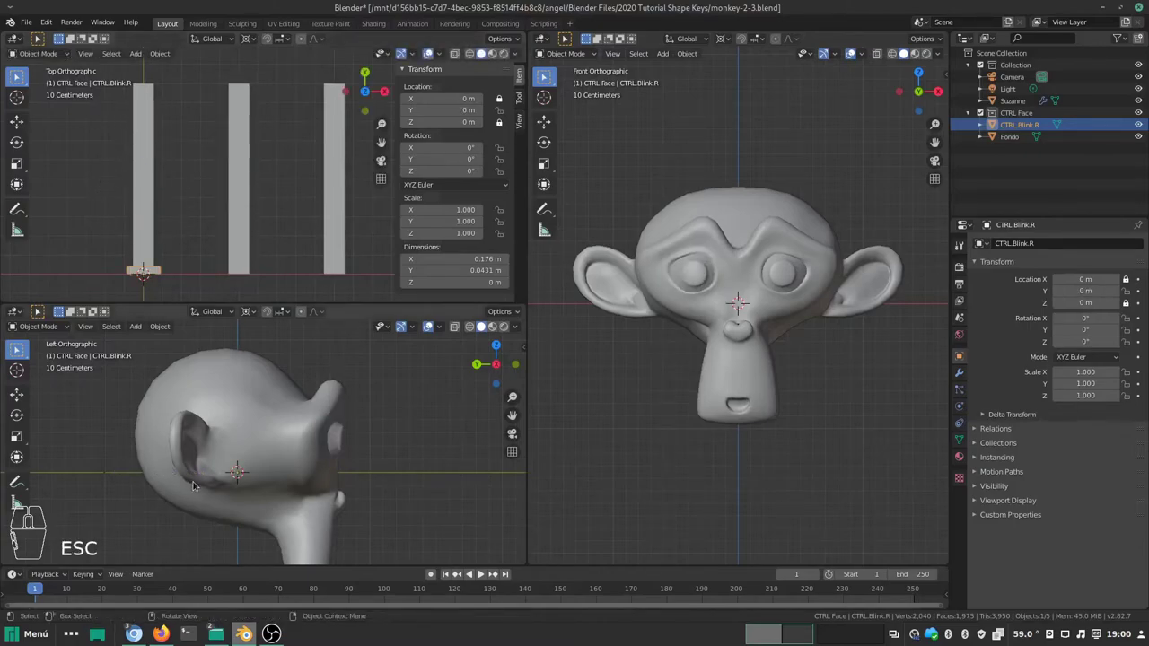
{"action": "left_click_drag", "start_coordinate": [175, 377], "coordinate": [173, 392]}
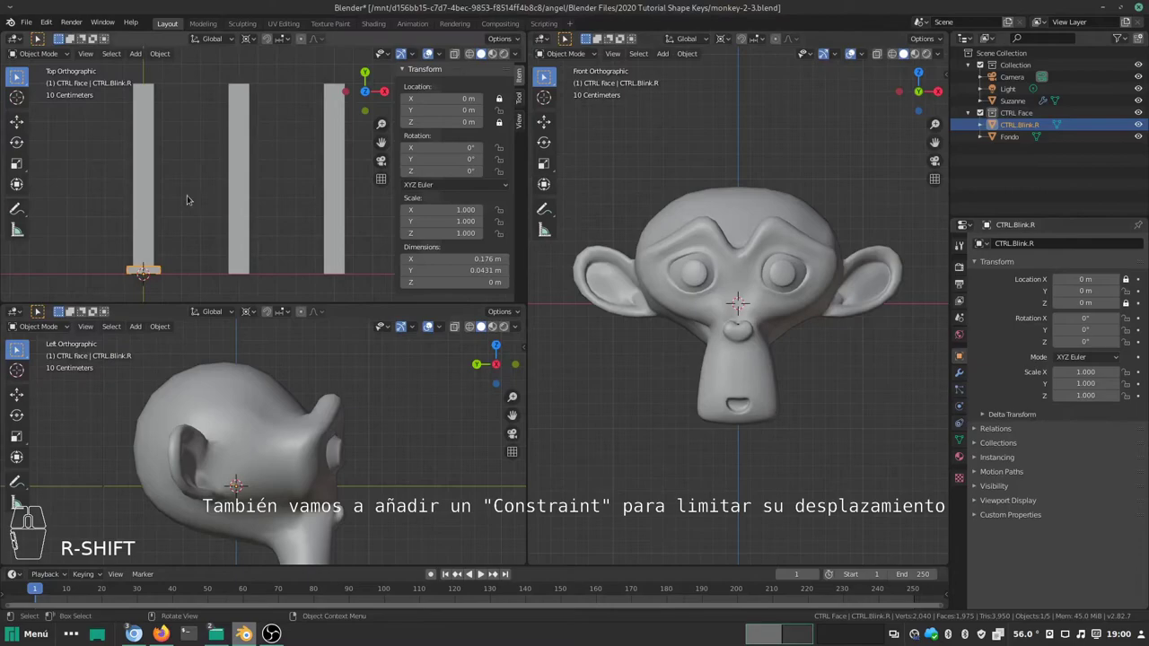
{"action": "left_click_drag", "start_coordinate": [98, 165], "coordinate": [98, 181]}
{"action": "middle_click", "coordinate": [98, 181]}
{"action": "left_click_drag", "start_coordinate": [122, 197], "coordinate": [93, 190]}
{"action": "middle_click", "coordinate": [103, 200]}
{"action": "left_click_drag", "start_coordinate": [96, 202], "coordinate": [110, 215]}
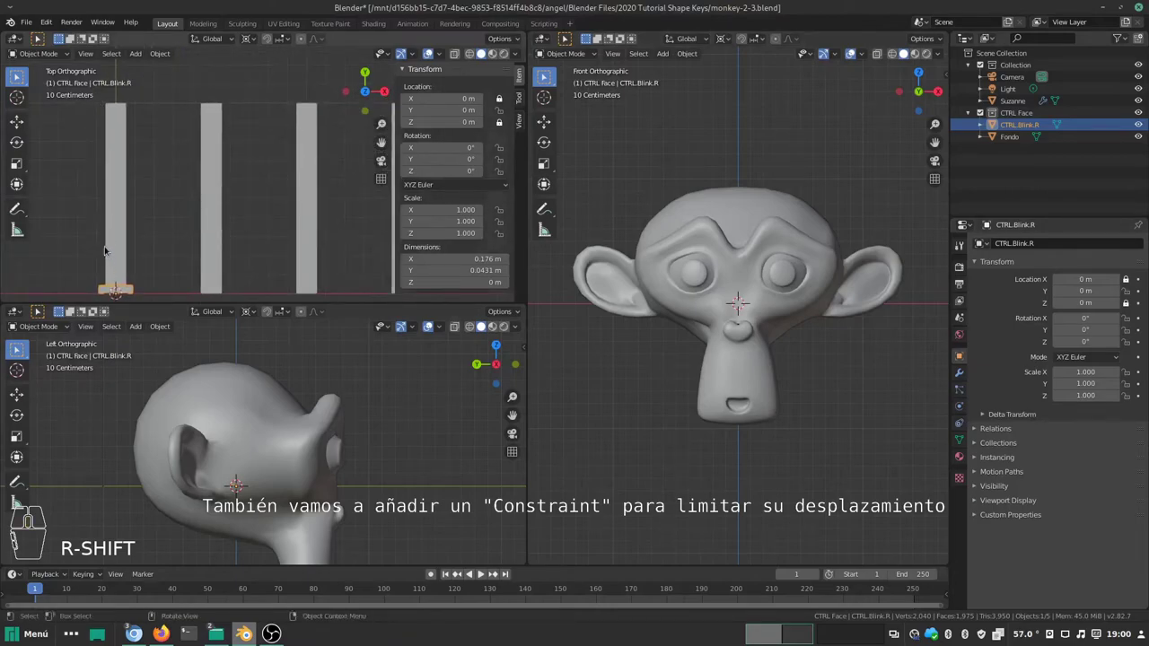
{"action": "left_click_drag", "start_coordinate": [108, 228], "coordinate": [110, 214]}
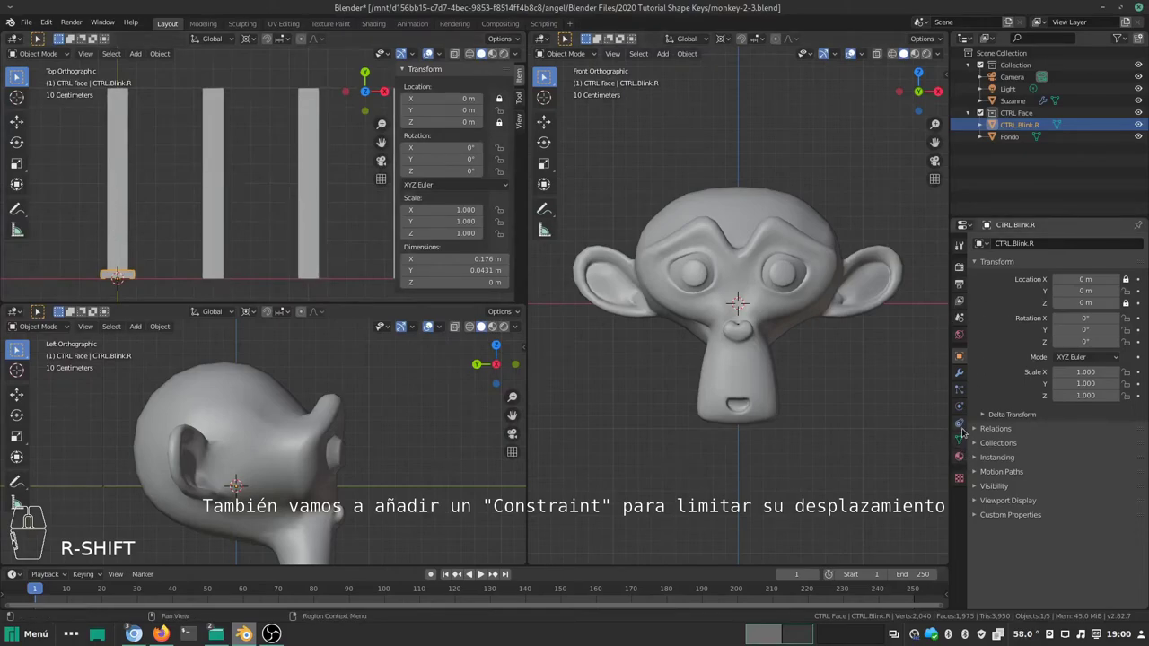
Step: Add a Limit Location constraint to CTRL.Blink.R with Minimum Y and Maximum Y (1 m) enabled
{"action": "left_click", "coordinate": [965, 429]}
{"action": "left_click", "coordinate": [1005, 244]}
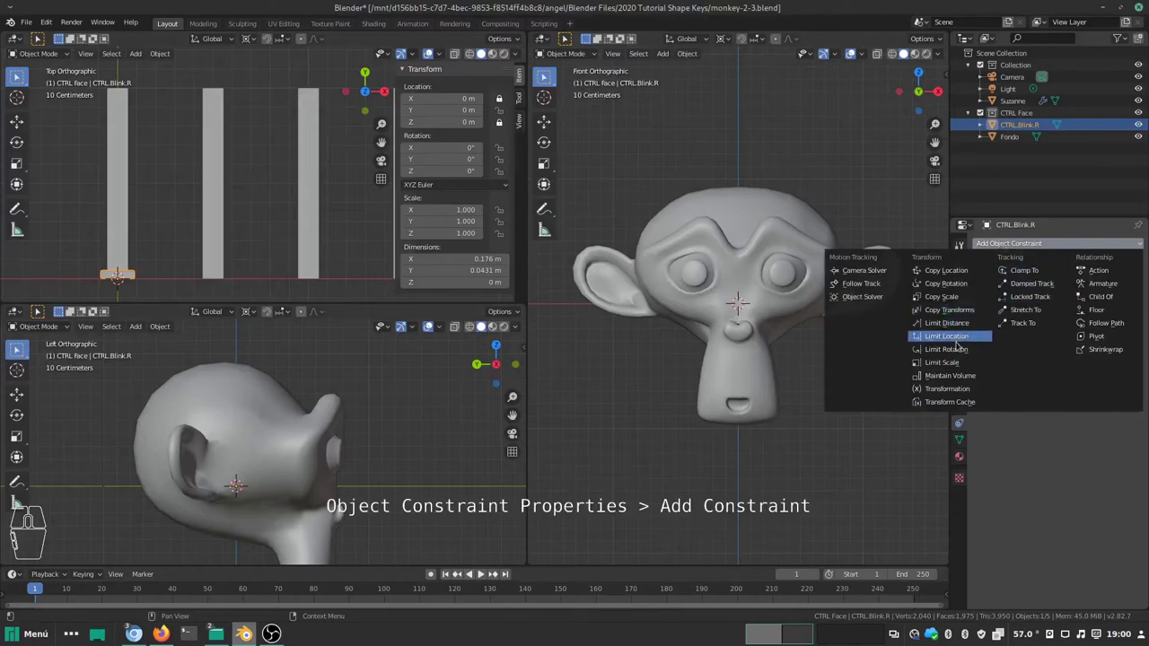
{"action": "left_click", "coordinate": [961, 336]}
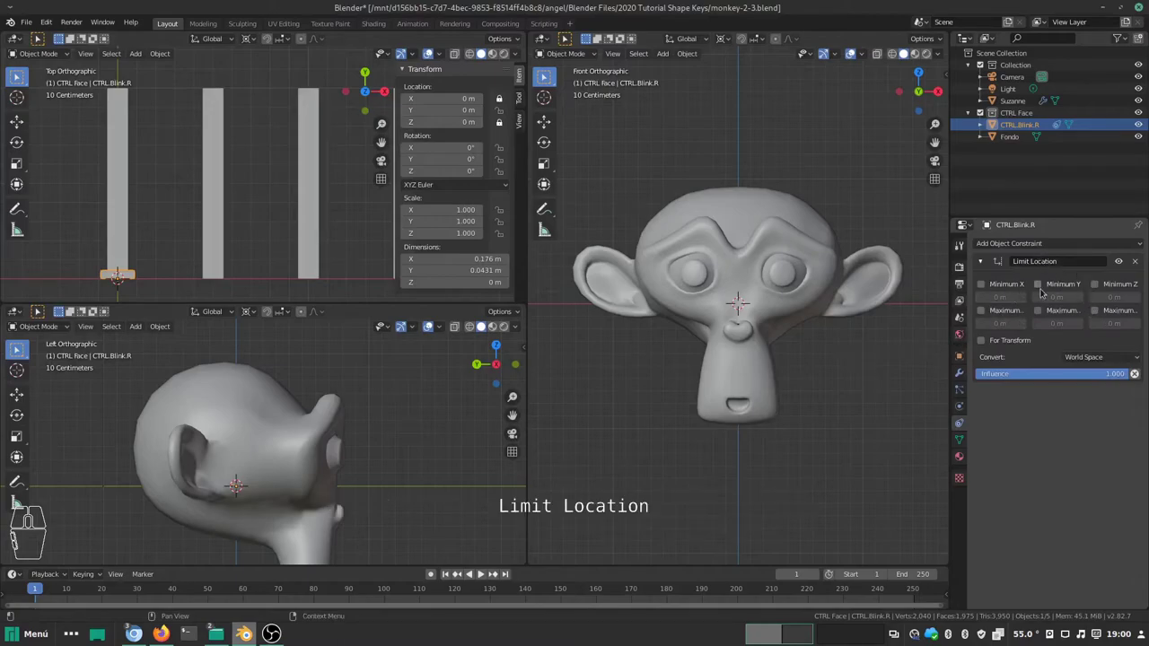
{"action": "left_click", "coordinate": [1044, 282]}
{"action": "left_click", "coordinate": [1041, 310]}
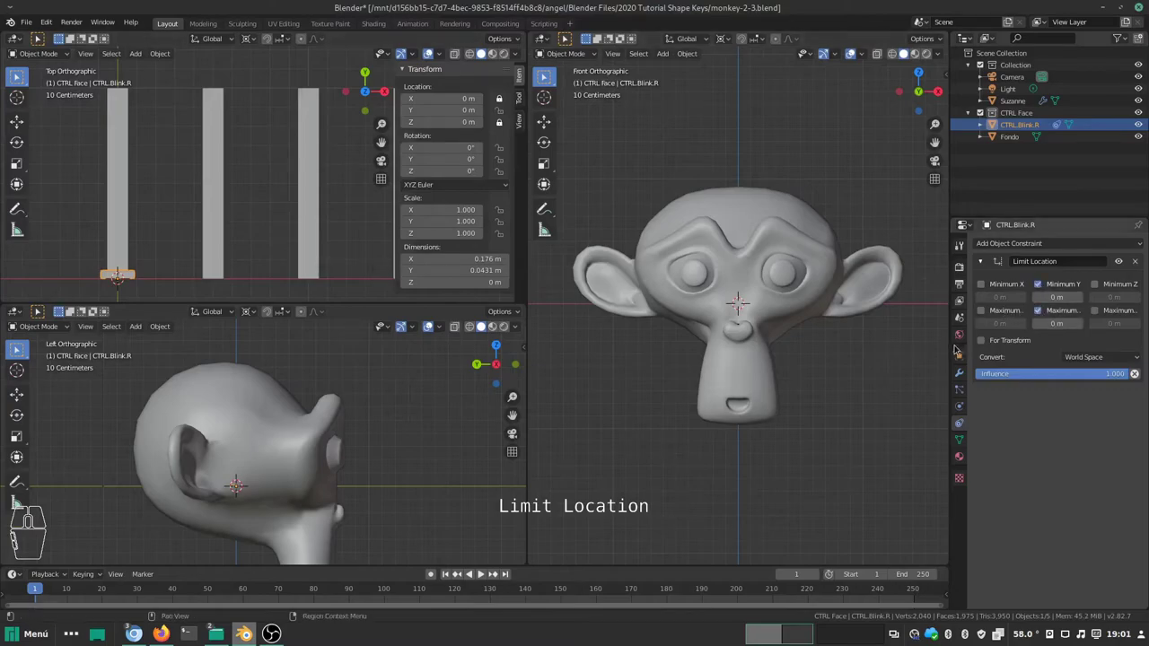
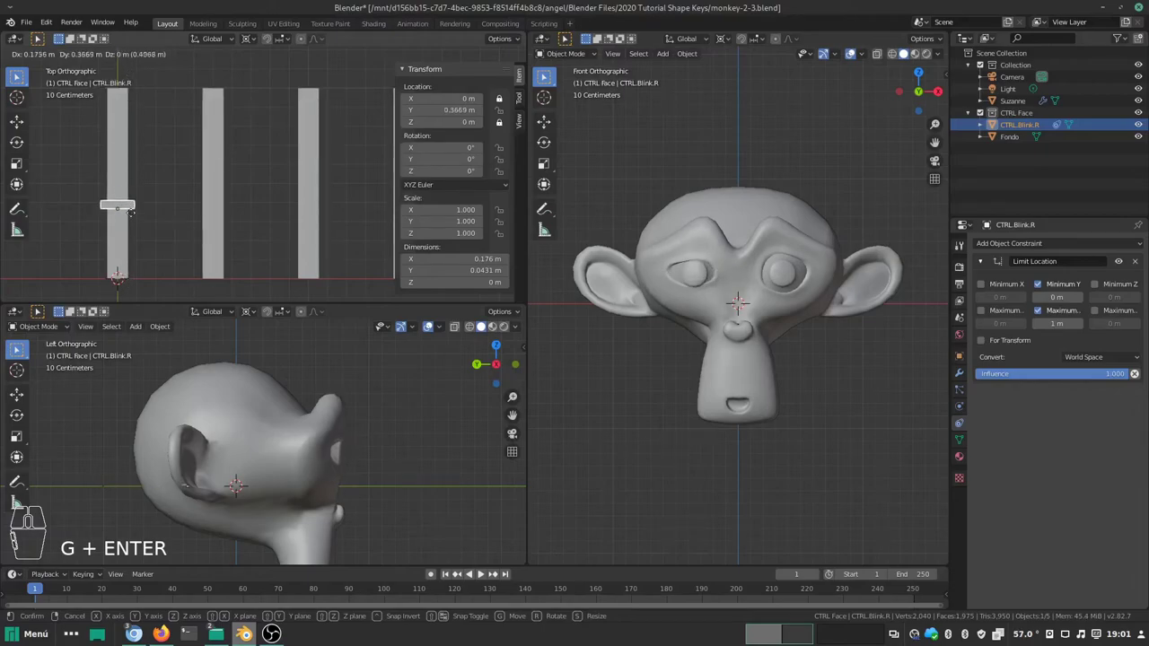
Step: Enable For Transform on the constraint and test the handle's limited travel with a move
{"action": "key", "text": "Escape"}
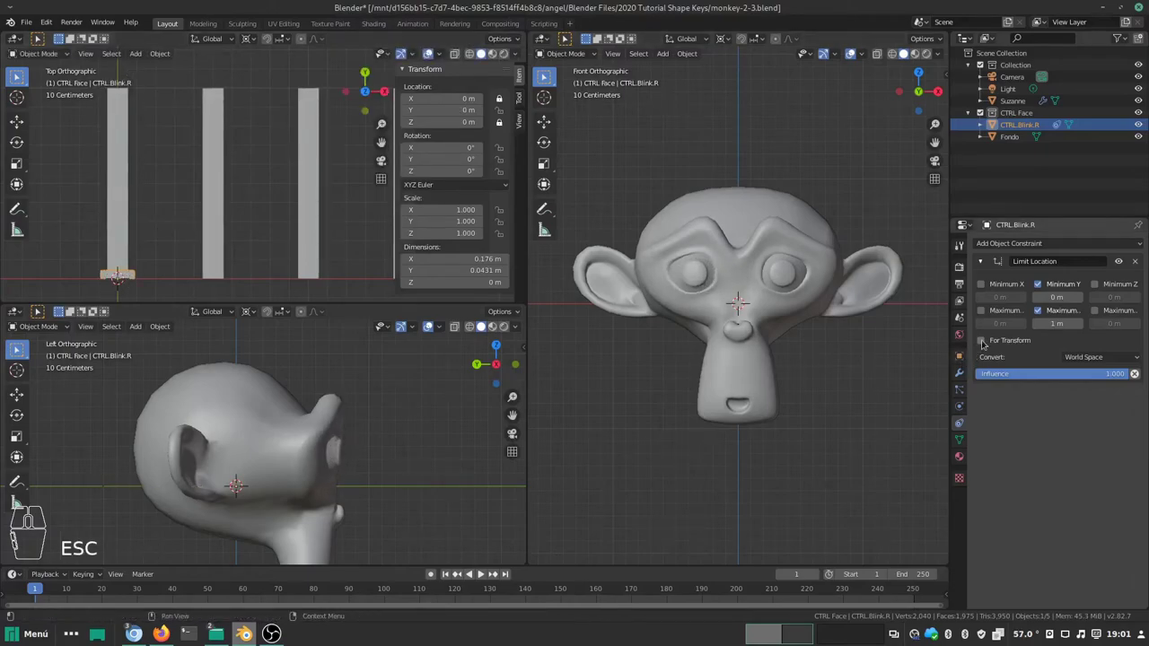
{"action": "left_click", "coordinate": [989, 340]}
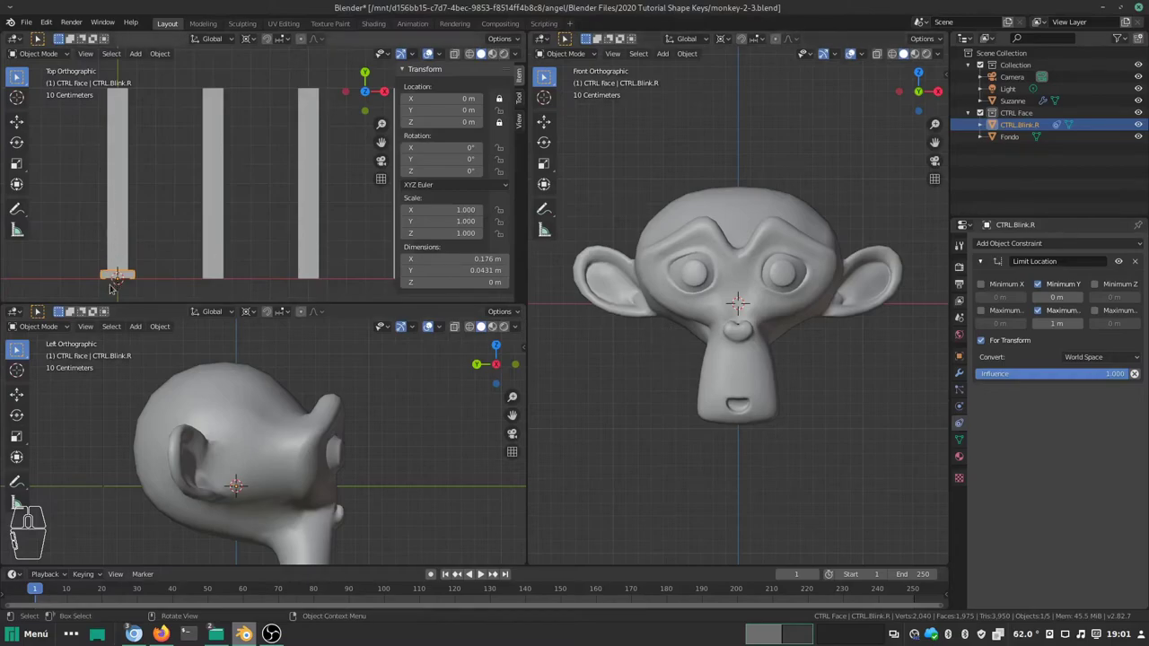
{"action": "key", "text": "g"}
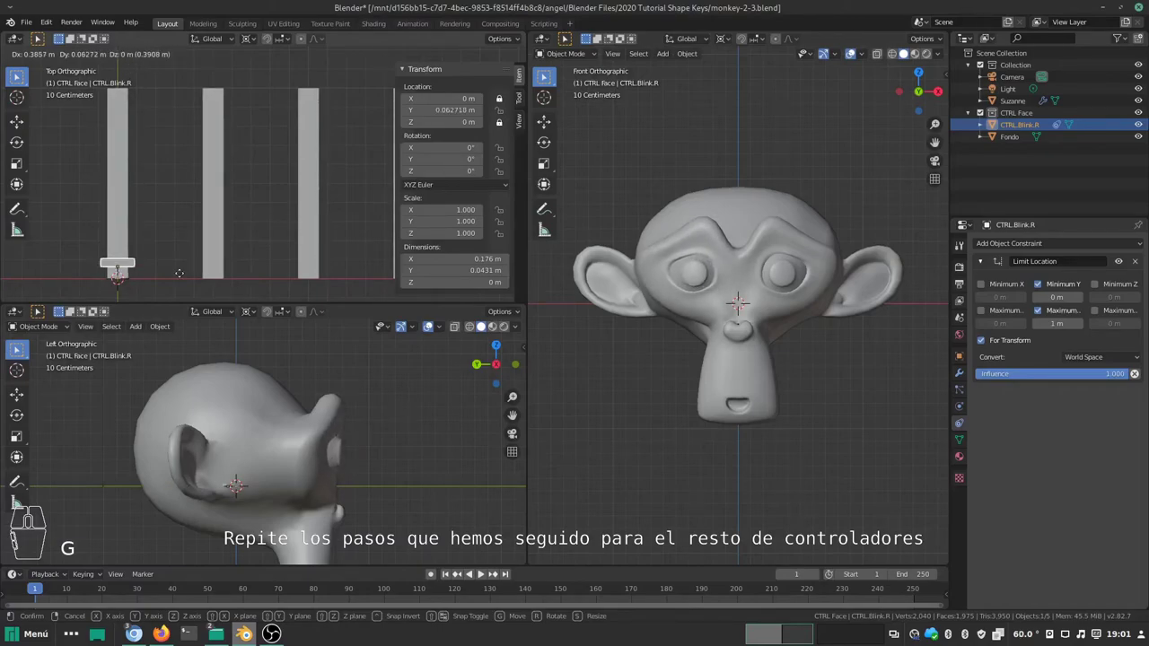
{"action": "key", "text": "KP_0"}
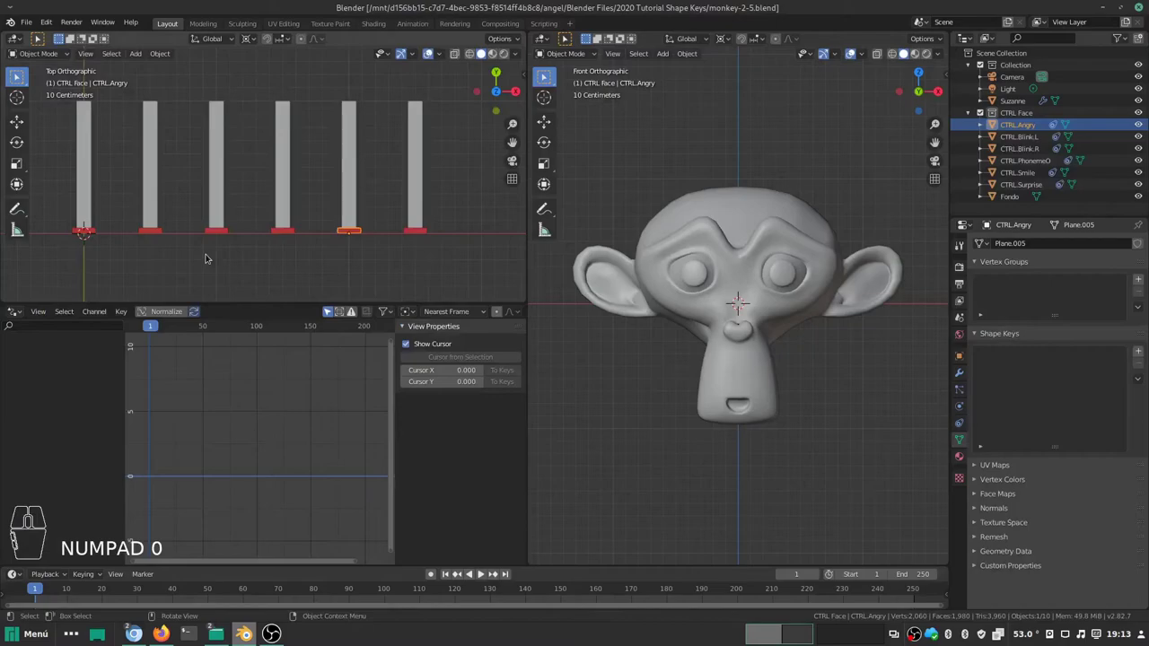
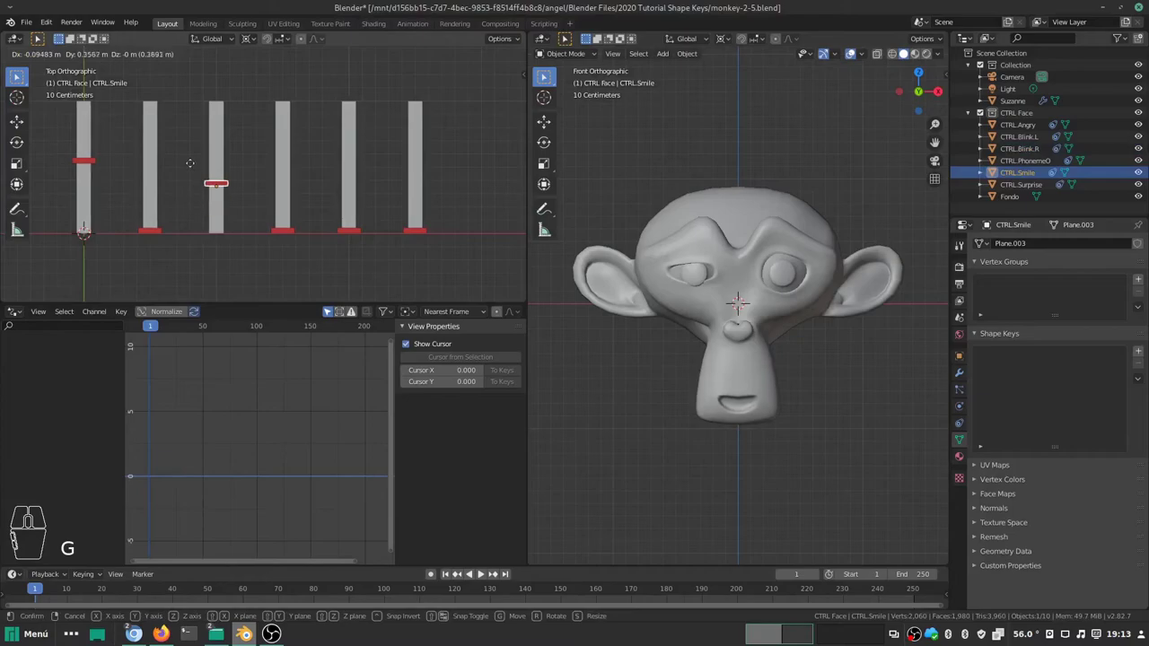
{"action": "left_click", "coordinate": [191, 142]}
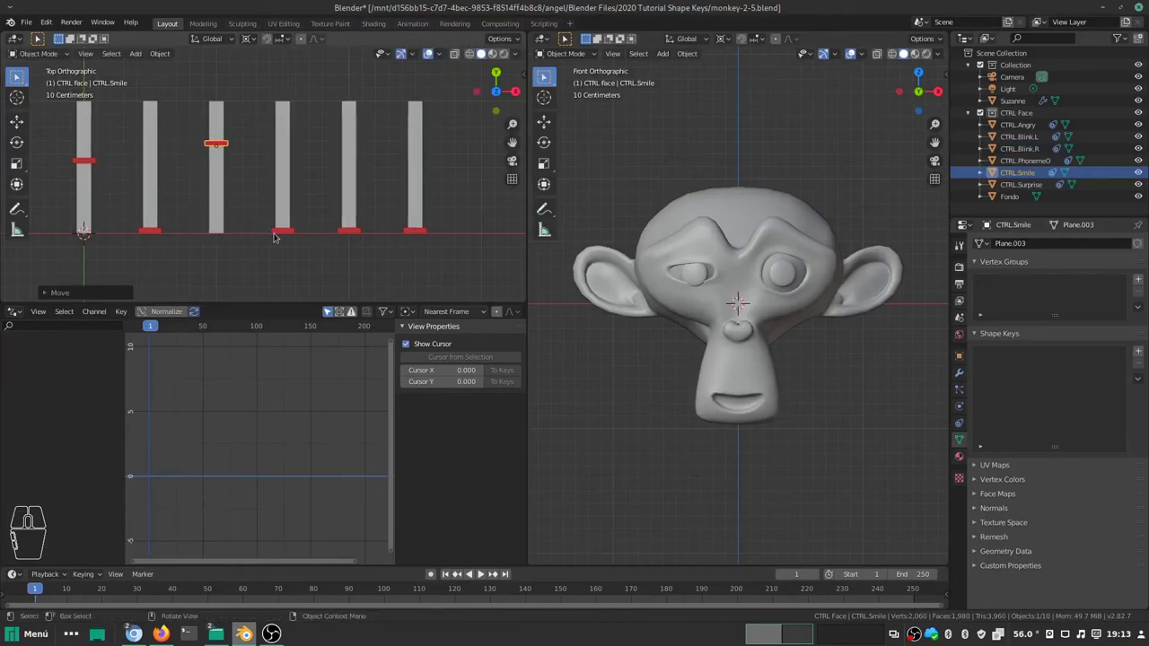
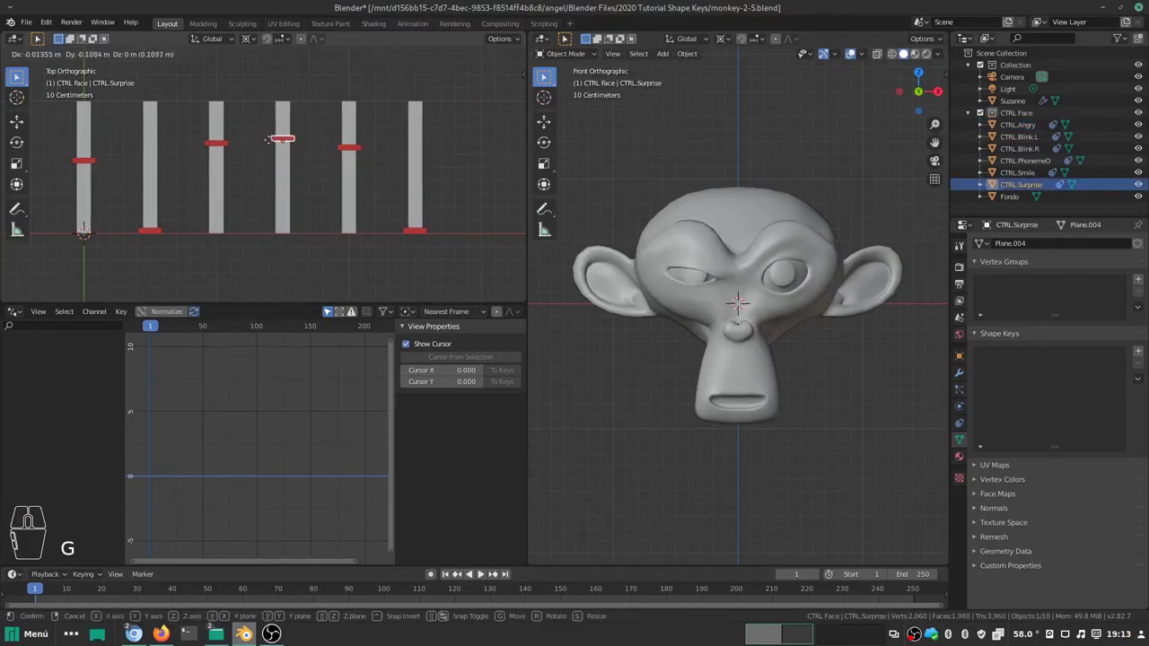
{"action": "left_click", "coordinate": [269, 232]}
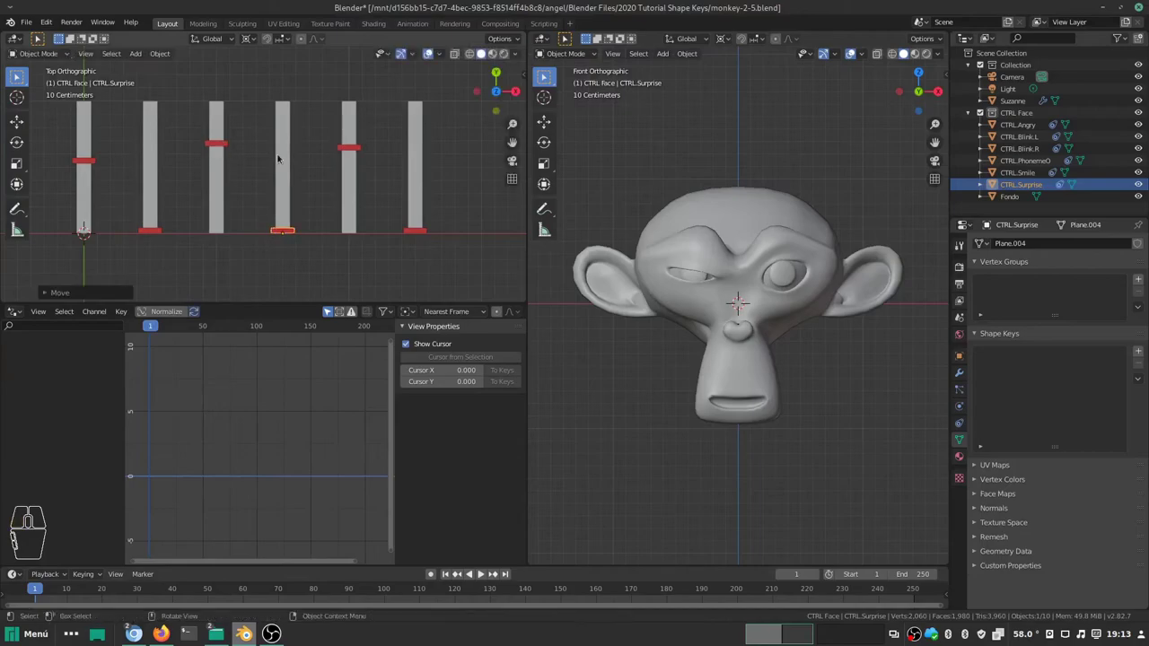
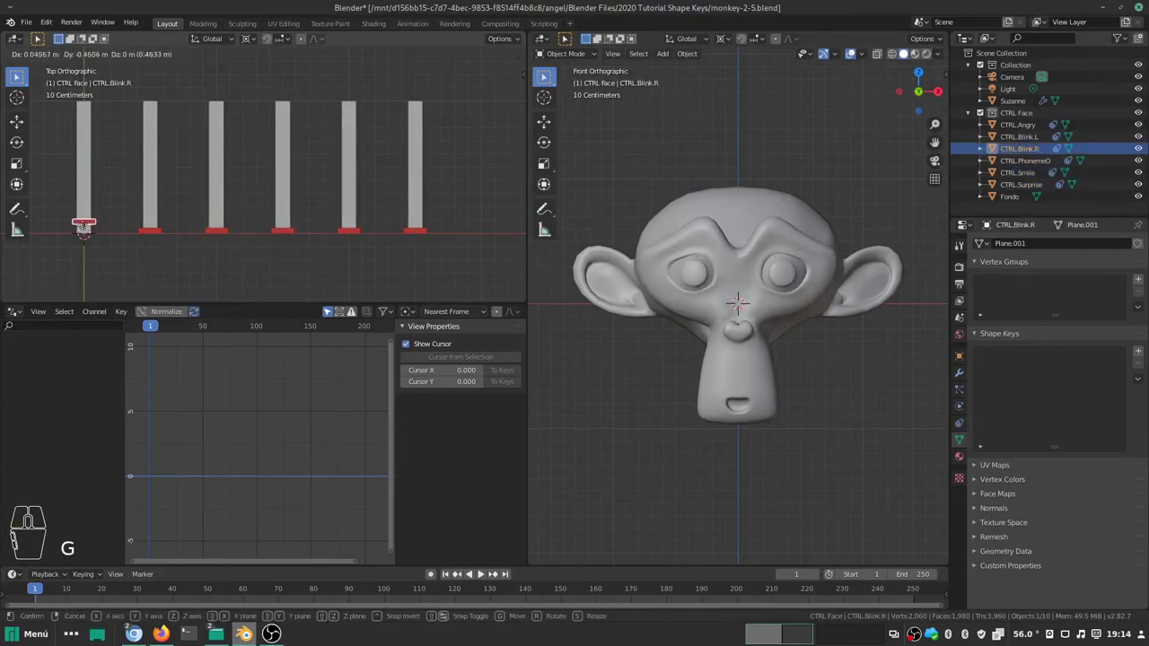
Step: Drop Blink.R at its bar's bottom, select CTRL.Blink.L and show its red material viewport colour
{"action": "left_click", "coordinate": [85, 243]}
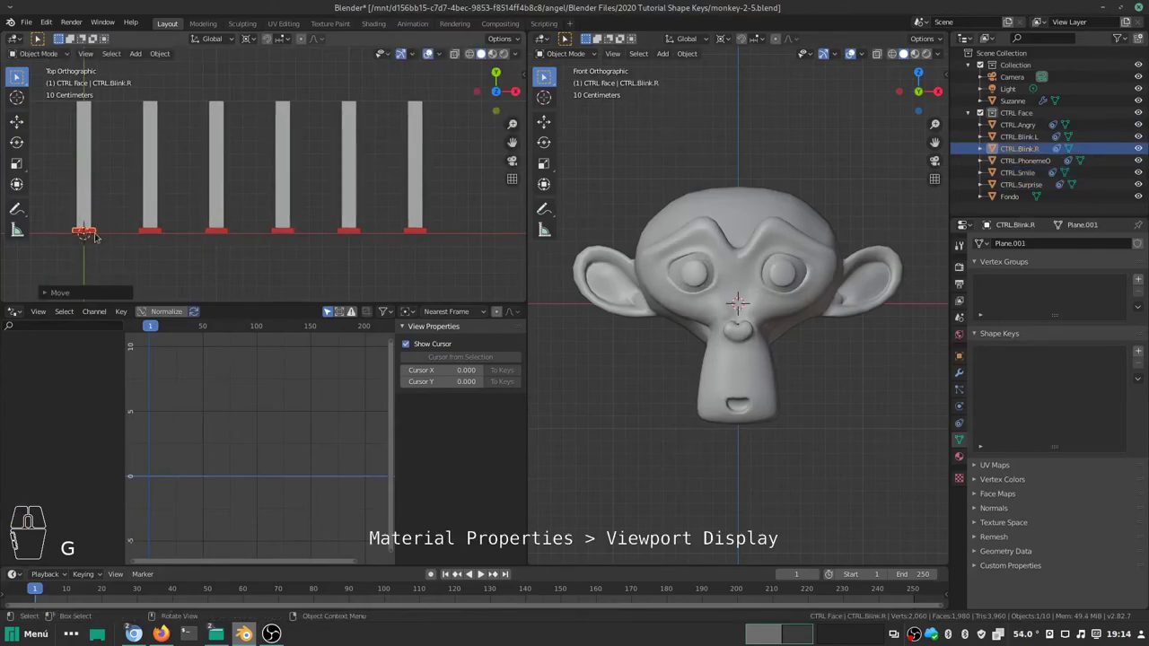
{"action": "left_click", "coordinate": [152, 230]}
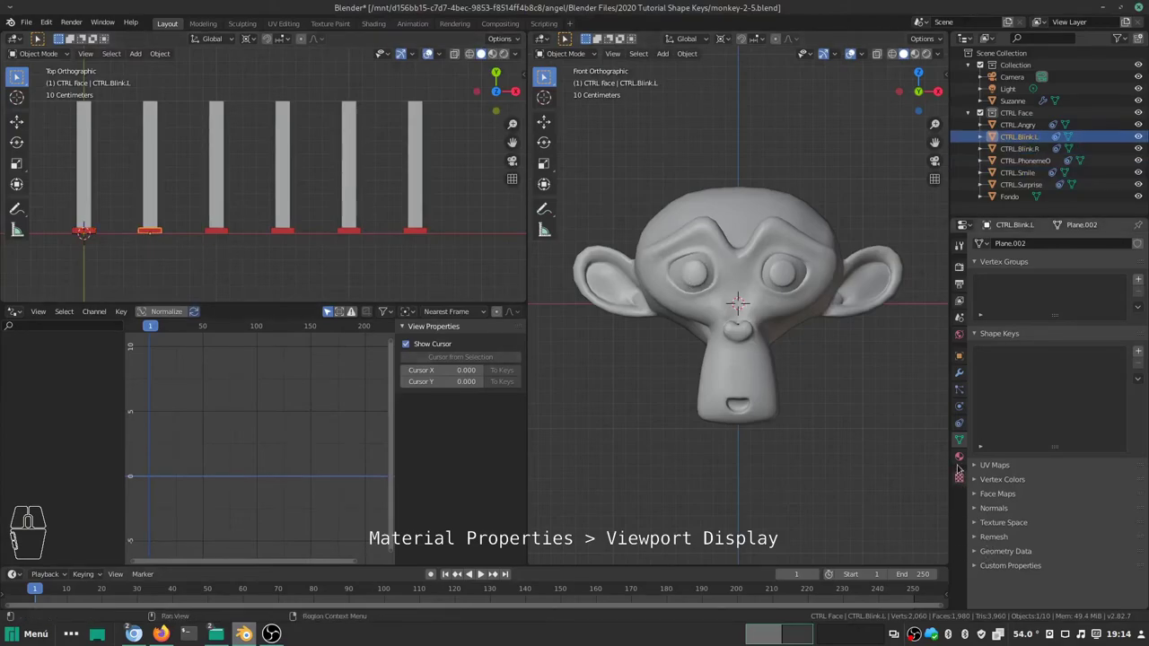
{"action": "left_click", "coordinate": [961, 460]}
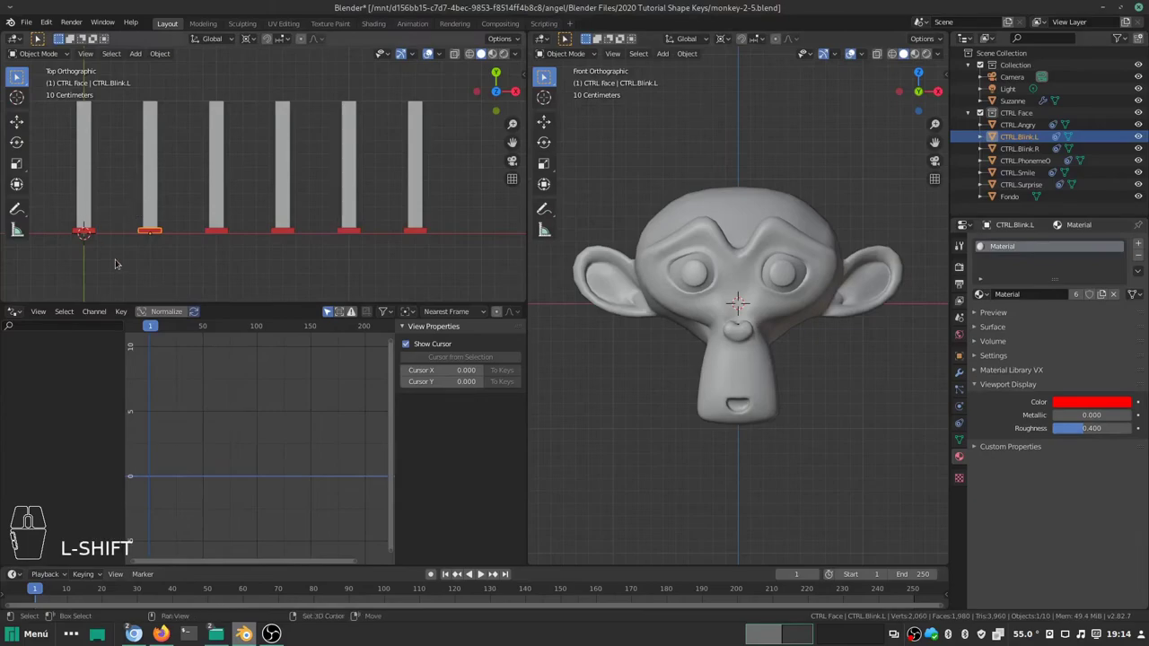
Step: Add a Text object and shrink it to fit beneath the Blink.R slider
{"action": "key", "text": "shift+a"}
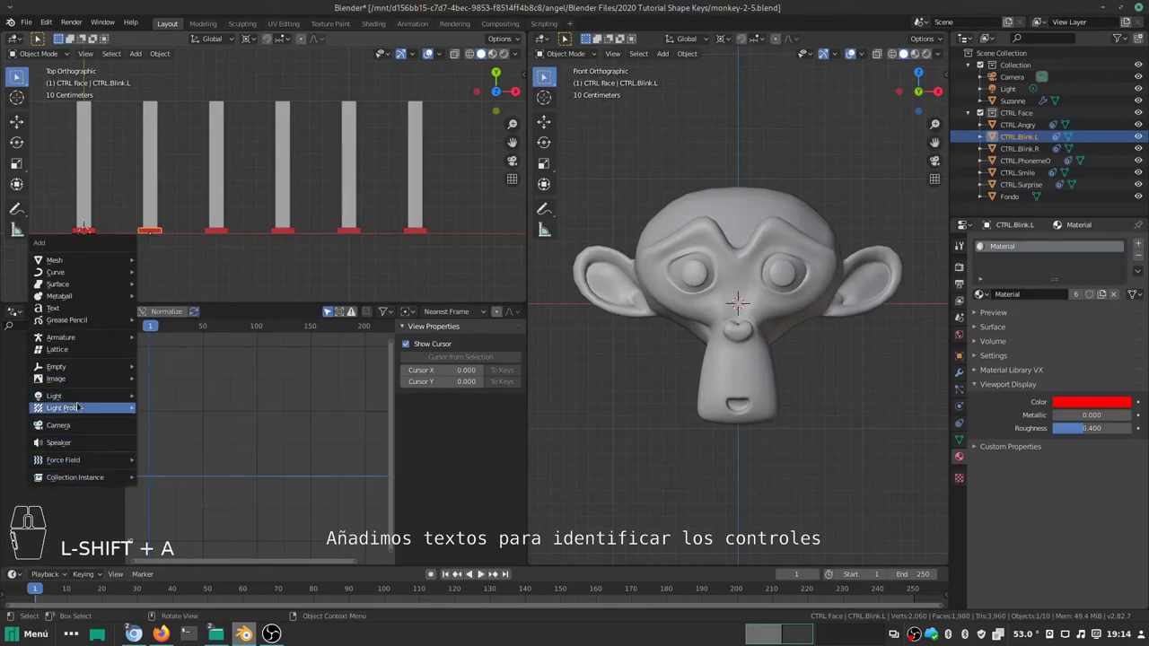
{"action": "left_click", "coordinate": [88, 303]}
{"action": "key", "text": "s"}
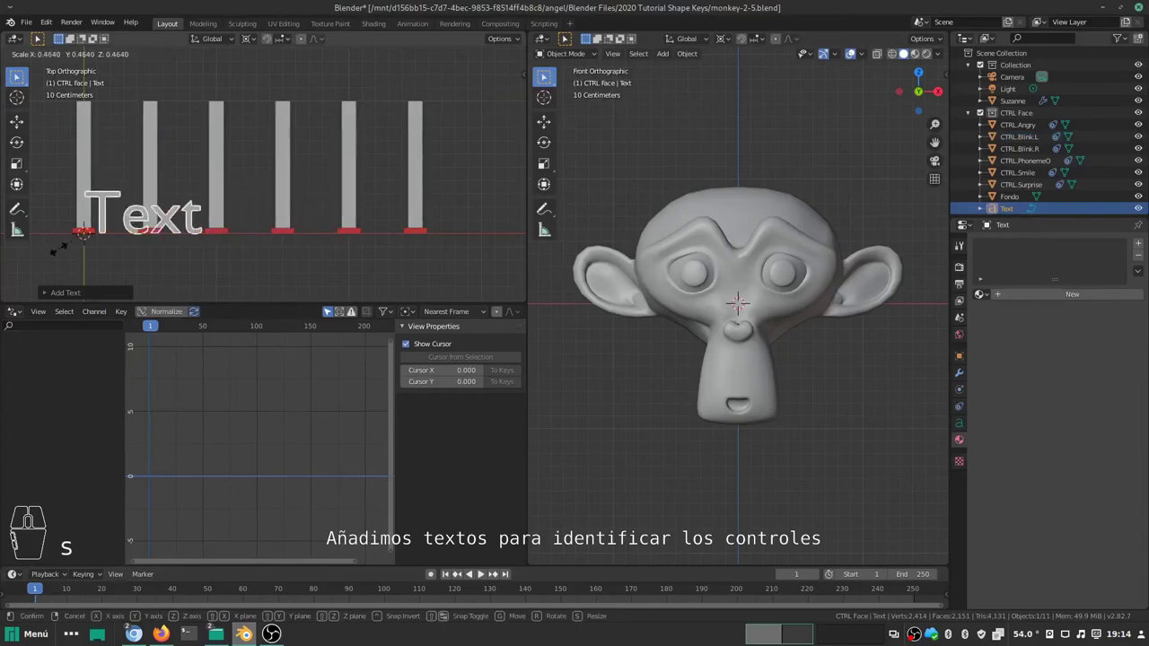
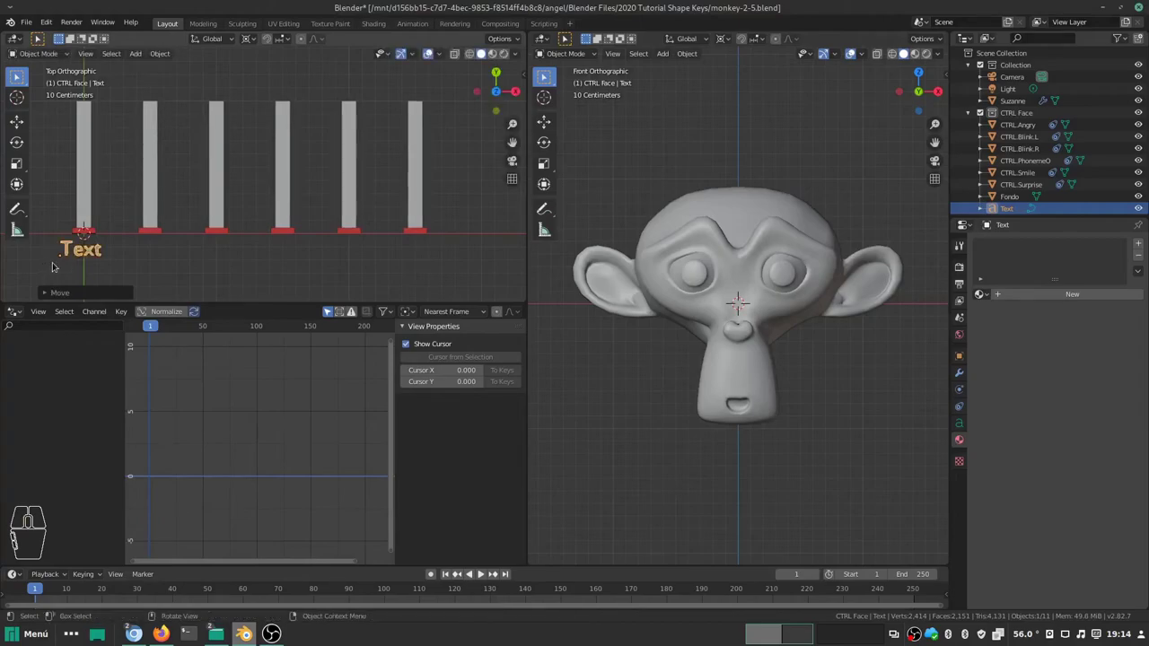
{"action": "key", "text": "s"}
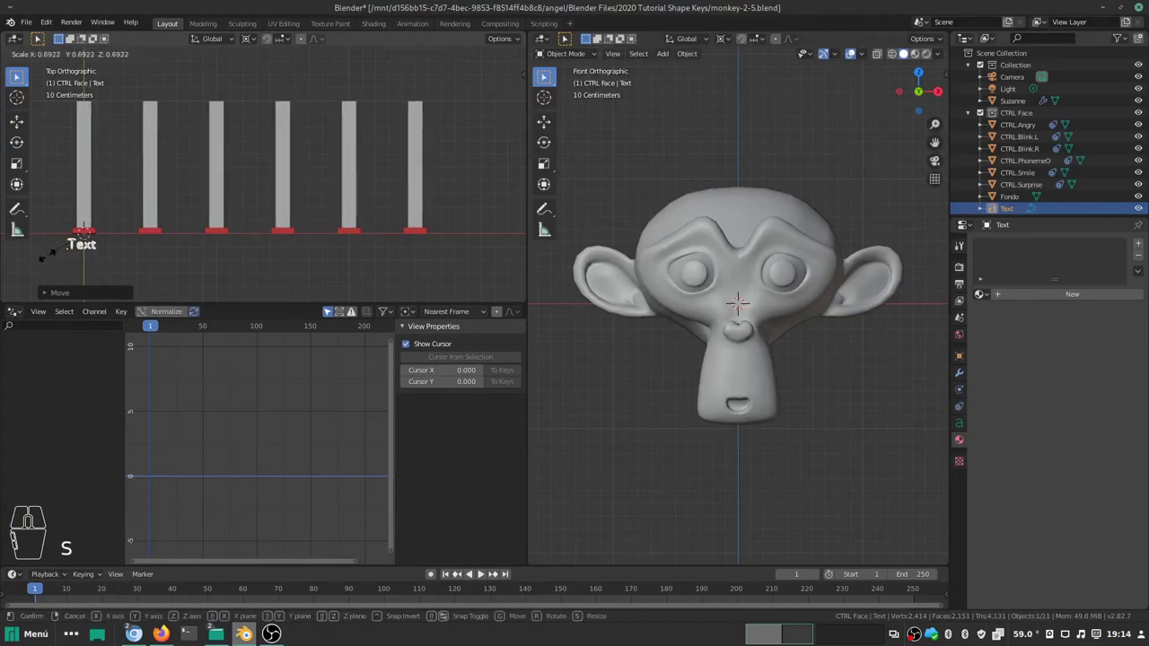
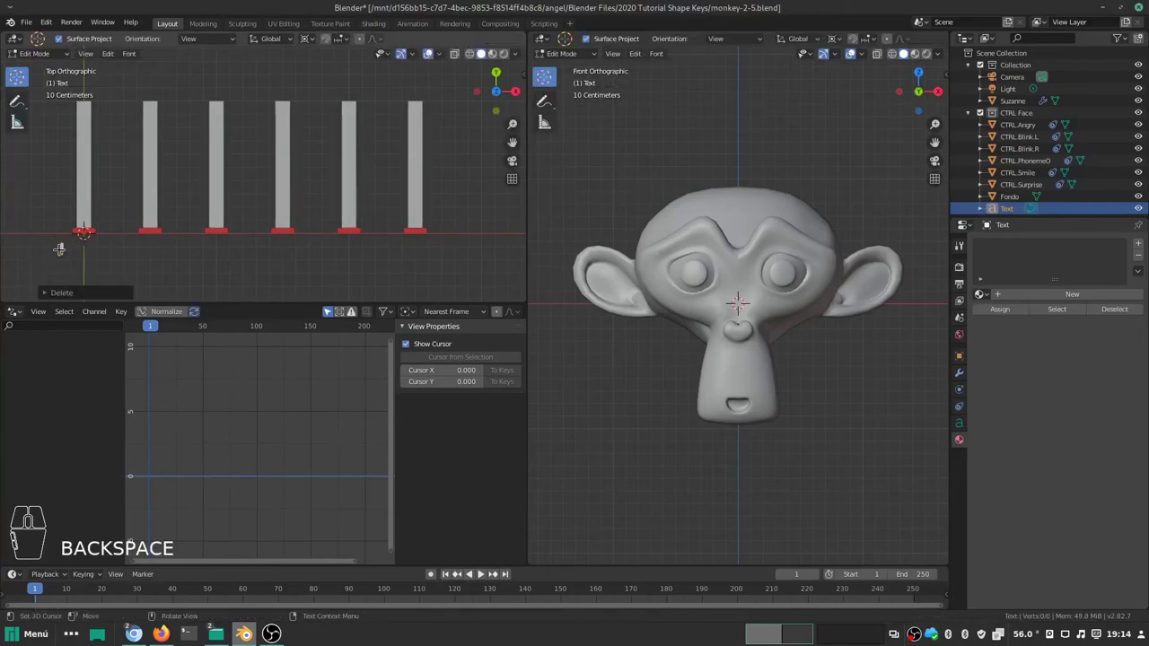
Step: Edit the label text, clearing default characters and typing the Blink label letters
{"action": "key", "text": "shift+c"}
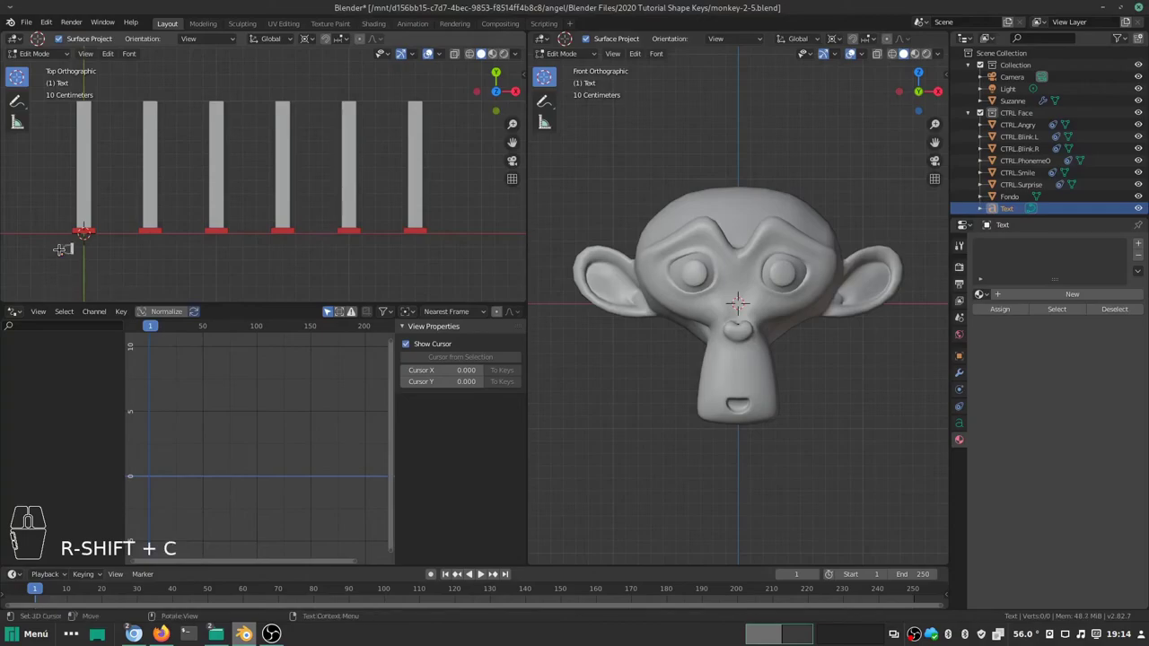
{"action": "key", "text": "BackSpace"}
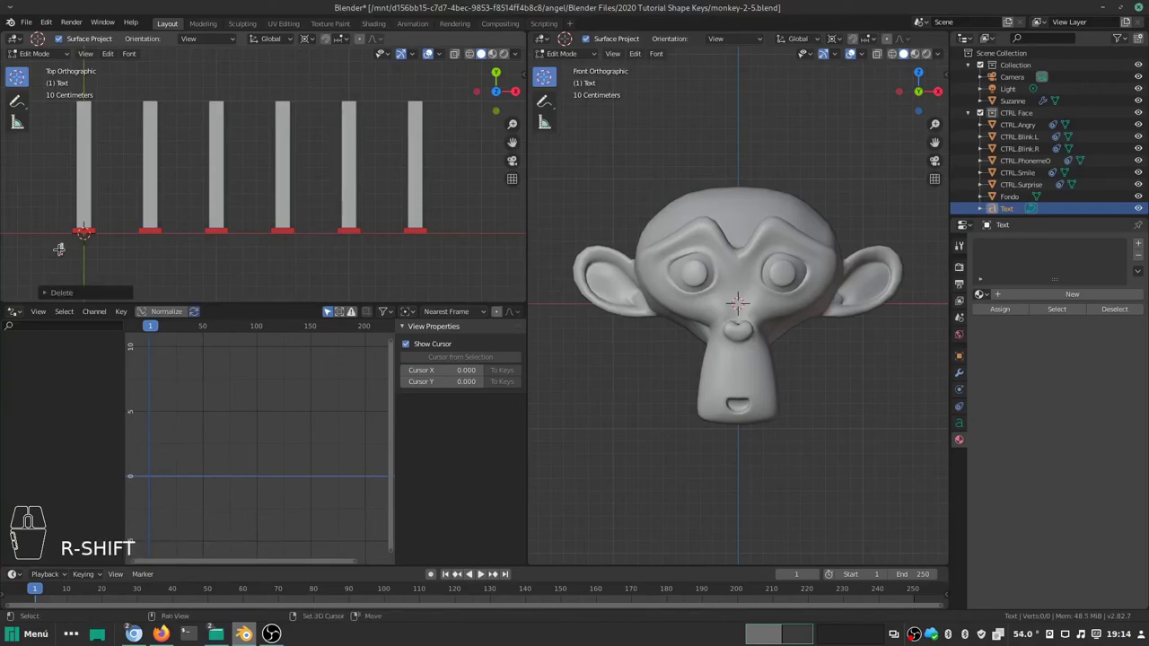
{"action": "key", "text": "shift+b"}
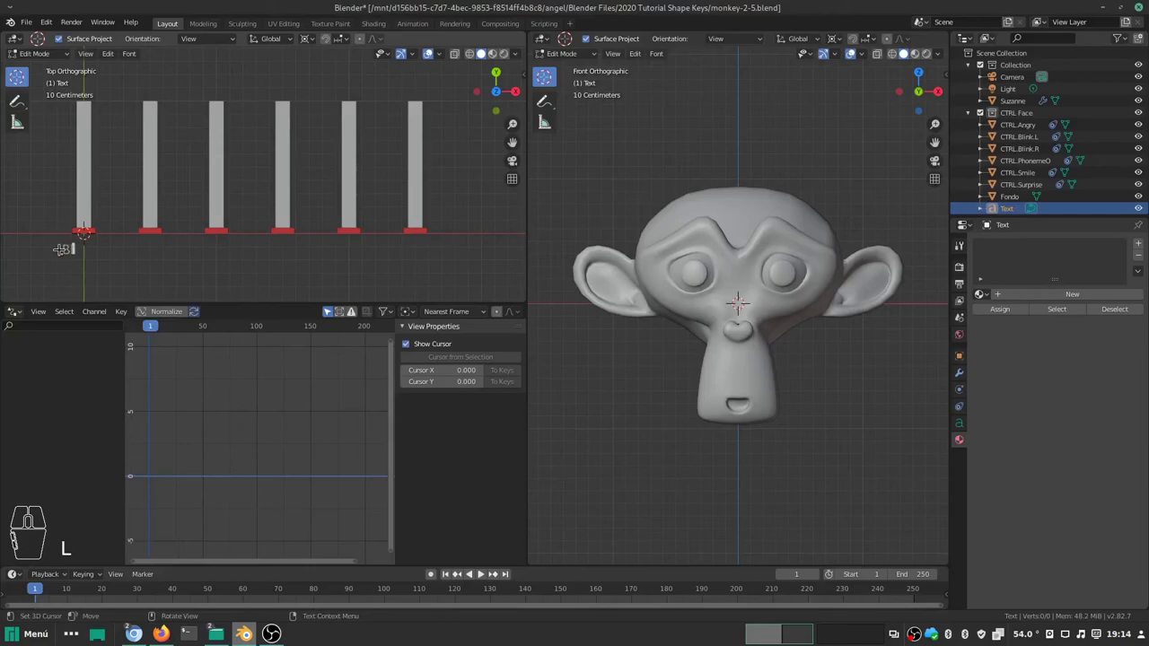
{"action": "key", "text": "BackSpace"}
{"action": "key", "text": "i"}
{"action": "key", "text": "k"}
{"action": "key", "text": "space"}
{"action": "key", "text": "BackSpace"}
{"action": "key", "text": "shift+l"}
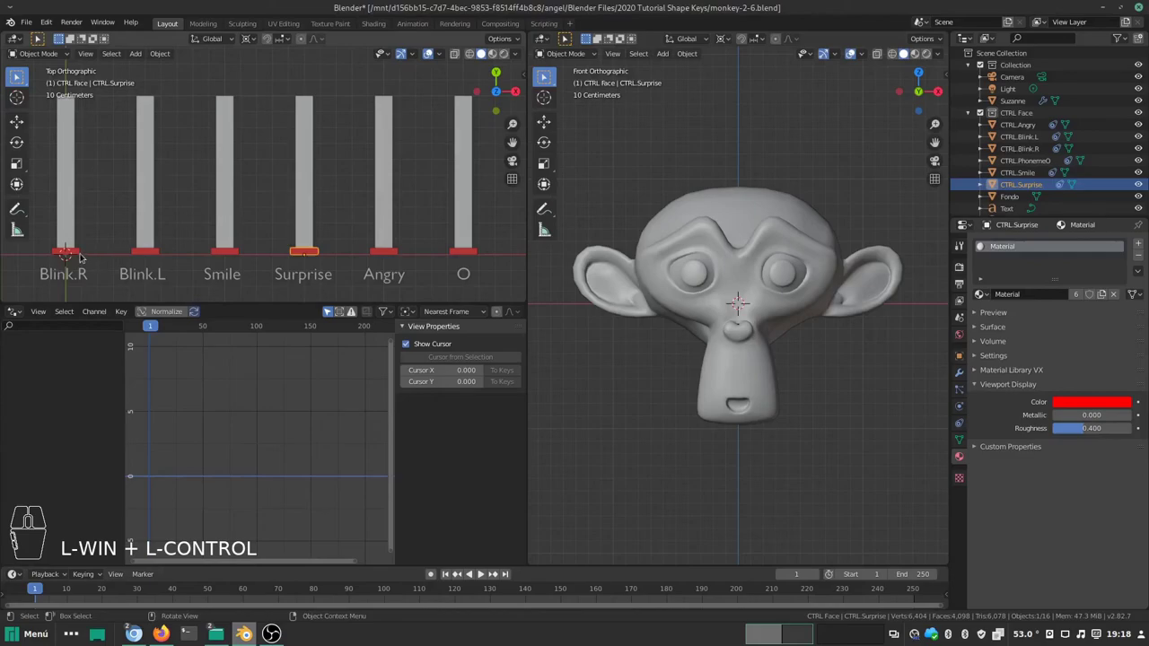
Step: Raise the Blink.R and Surprise handles partway up their bars to deform Suzanne's face
{"action": "left_click", "coordinate": [86, 253]}
{"action": "key", "text": "g"}
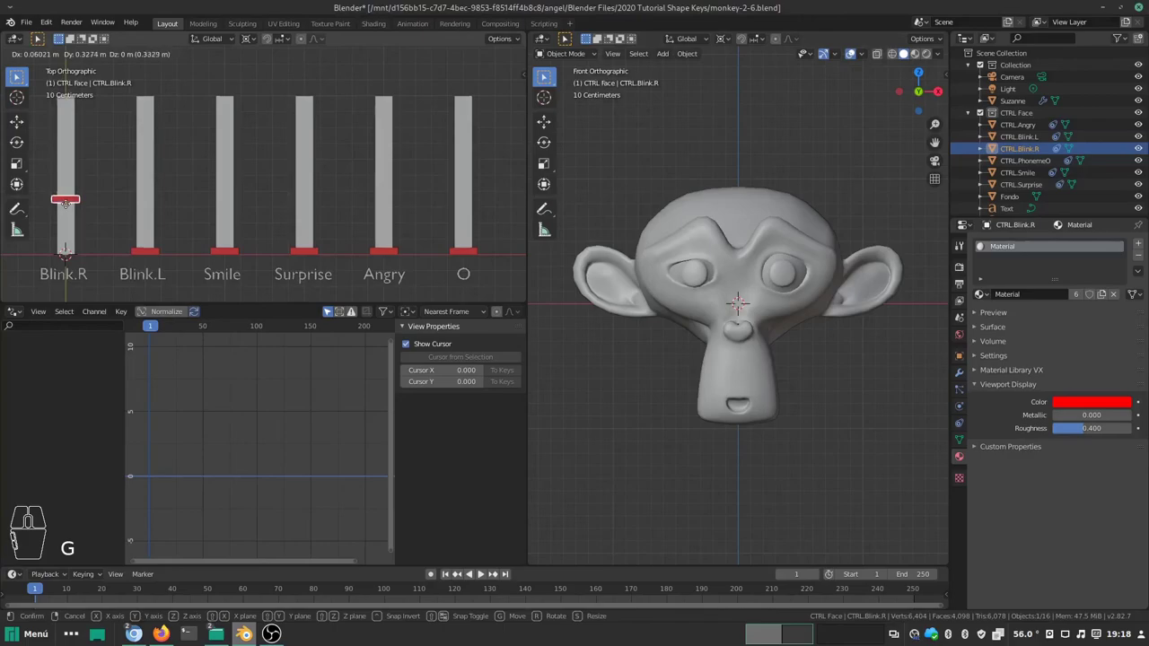
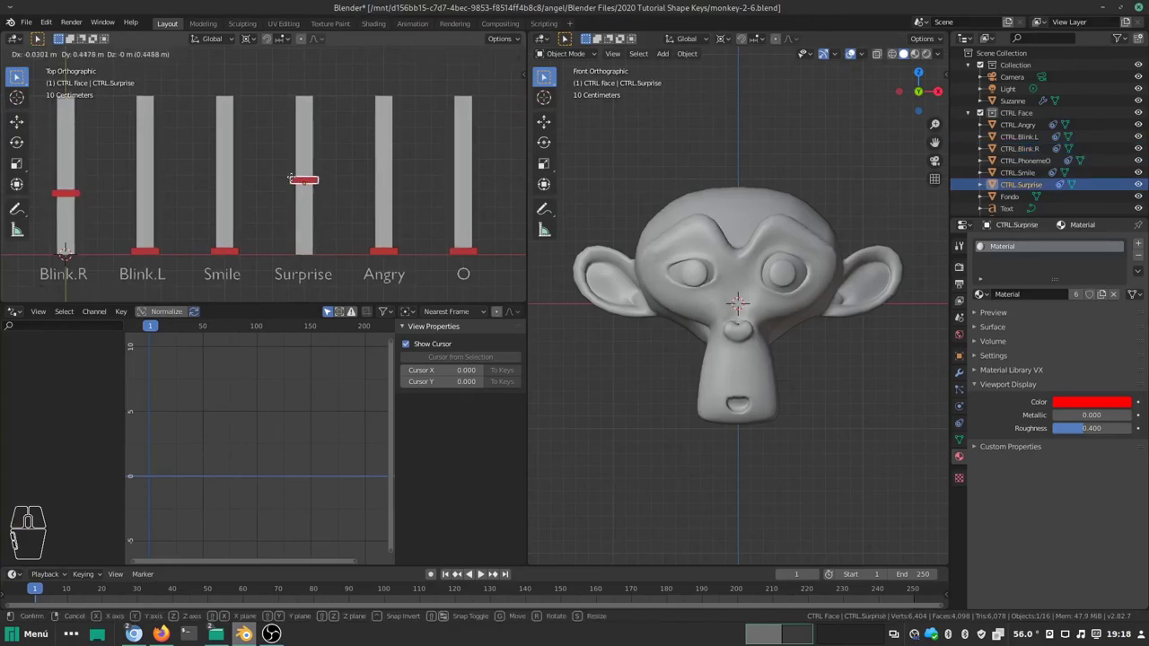
{"action": "left_click", "coordinate": [294, 173]}
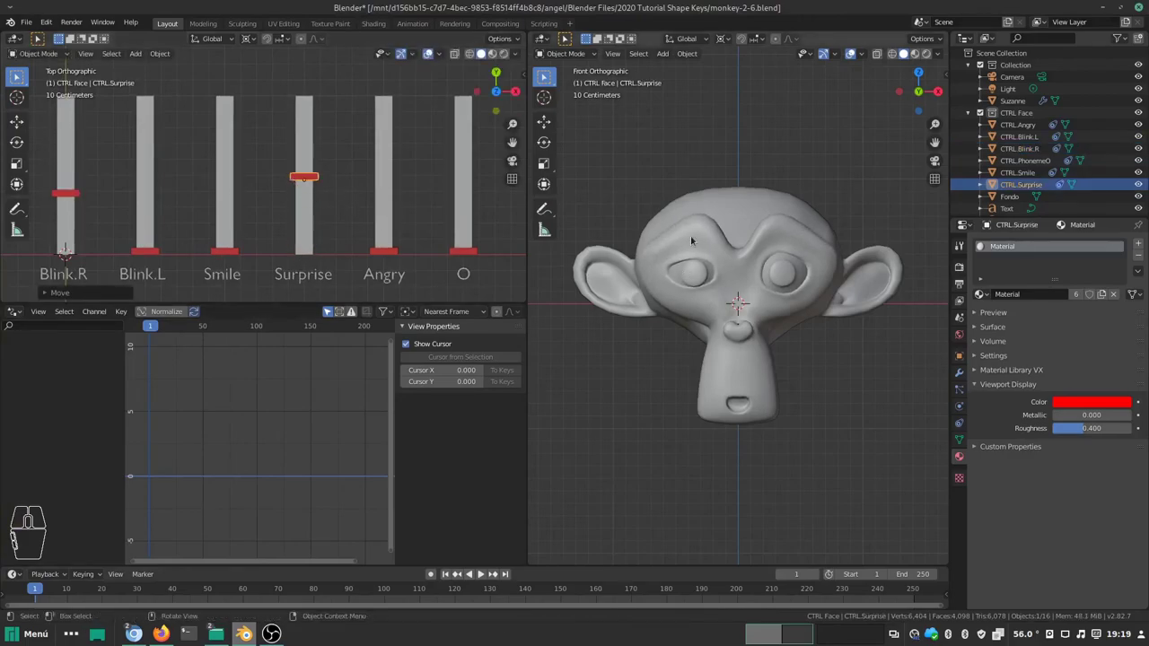
Step: Select Suzanne and list her shape key drivers in the lower editor
{"action": "left_click", "coordinate": [731, 221]}
{"action": "left_click", "coordinate": [718, 208]}
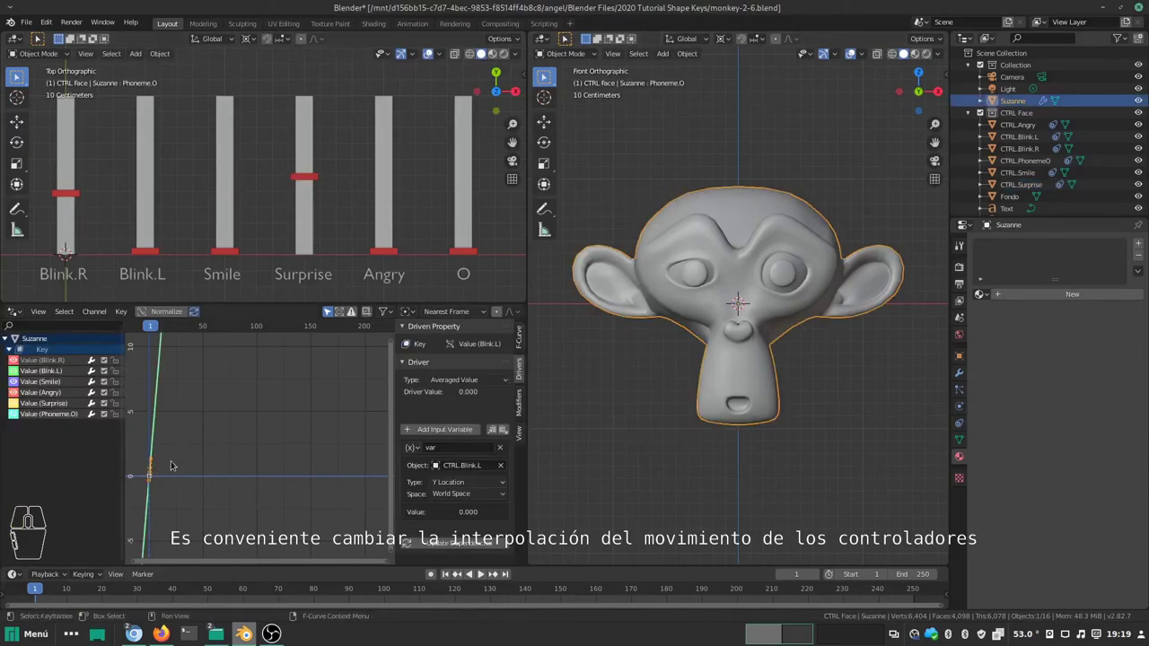
{"action": "key", "text": "a"}
{"action": "middle_click", "coordinate": [174, 485]}
{"action": "middle_click", "coordinate": [174, 438]}
{"action": "middle_click", "coordinate": [215, 451]}
{"action": "middle_click", "coordinate": [213, 458]}
{"action": "middle_click", "coordinate": [198, 474]}
{"action": "key", "text": "a"}
{"action": "key", "text": "t"}
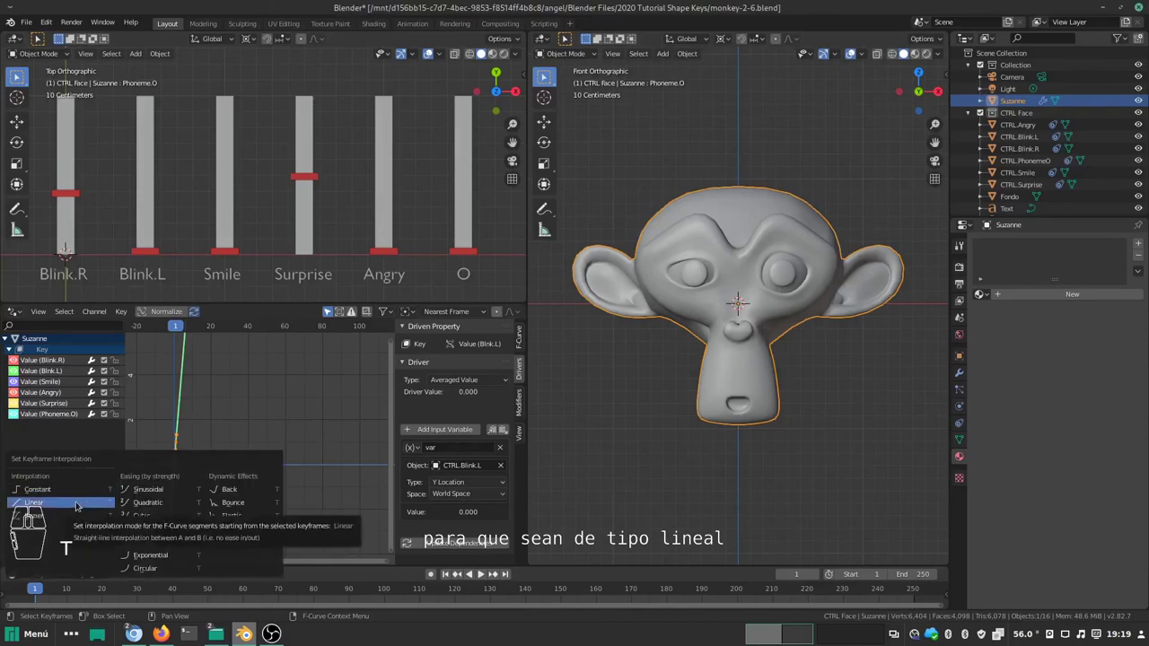
{"action": "left_click", "coordinate": [70, 501]}
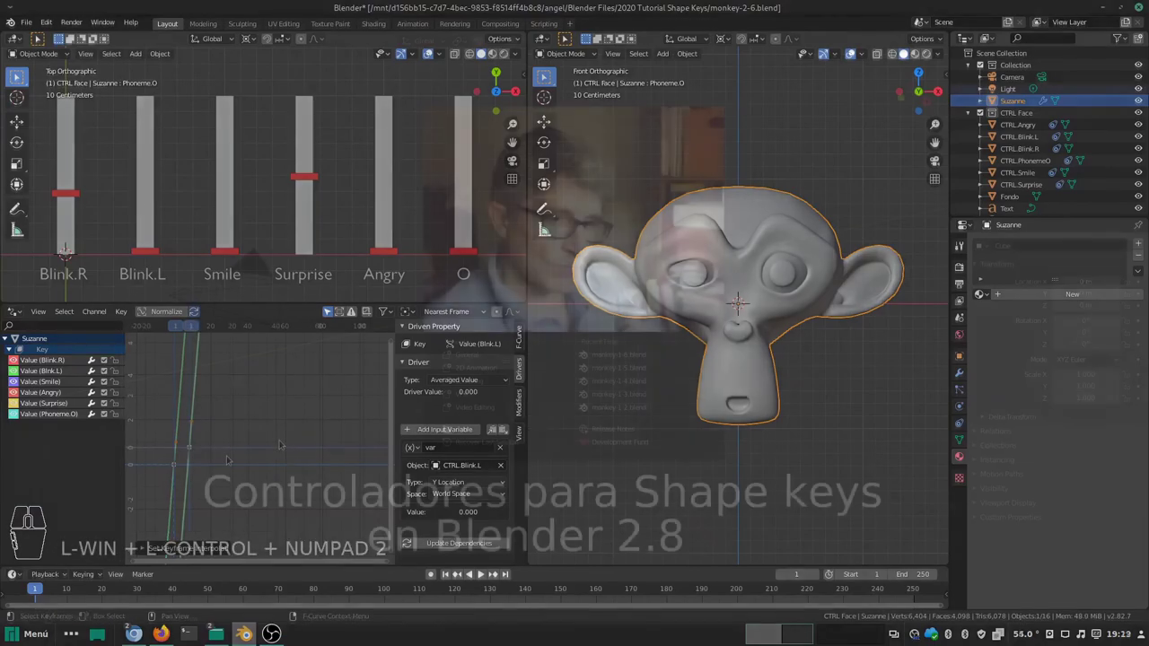